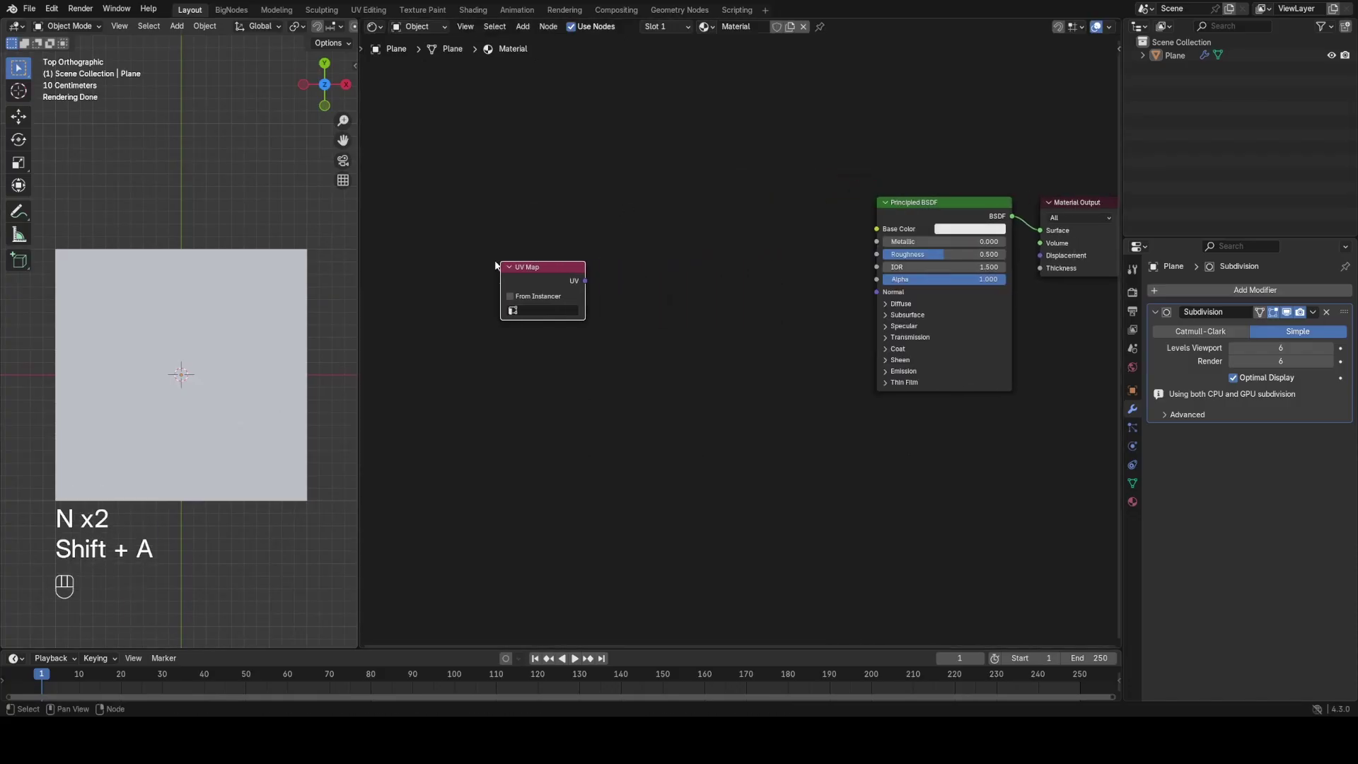
# Step: Preview the UV Map node's output as a gradient on the subdivided plane
pyautogui.press('g')
pyautogui.click(562, 226)
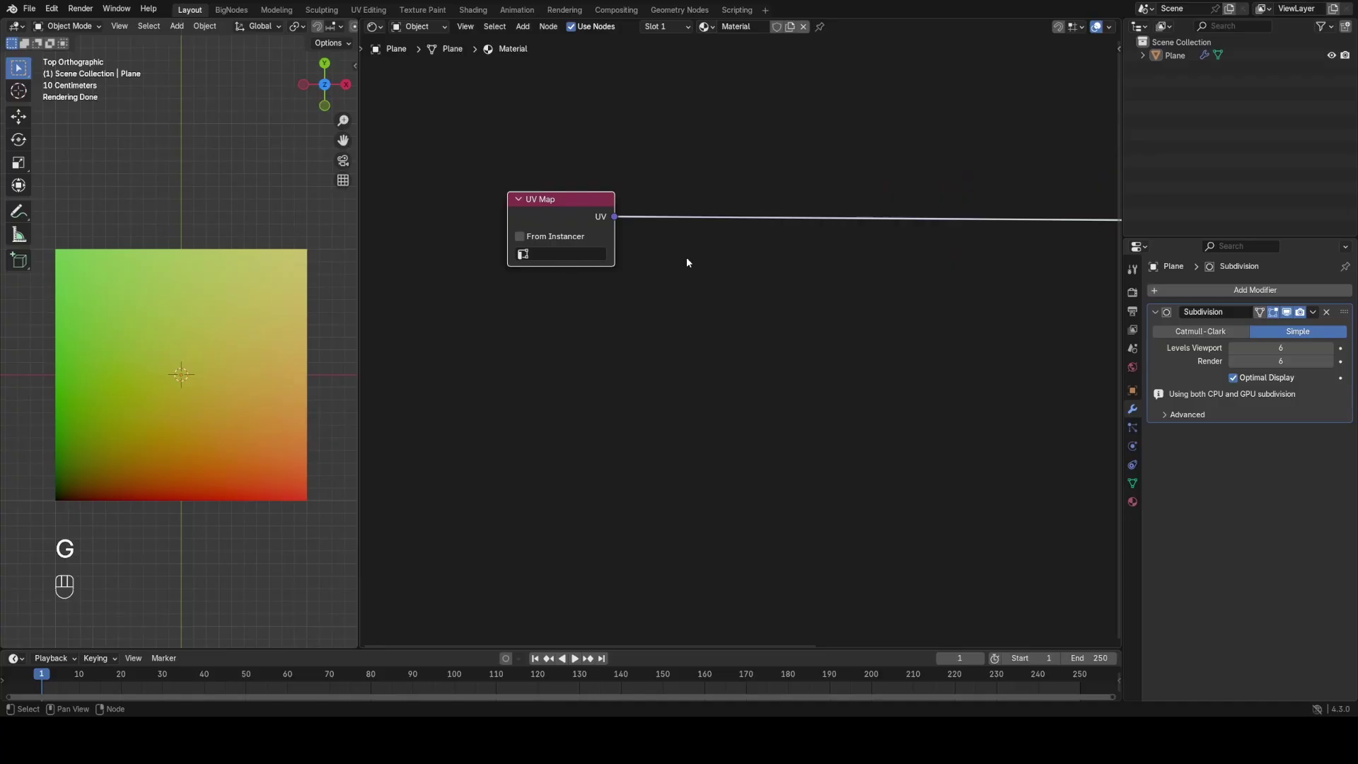
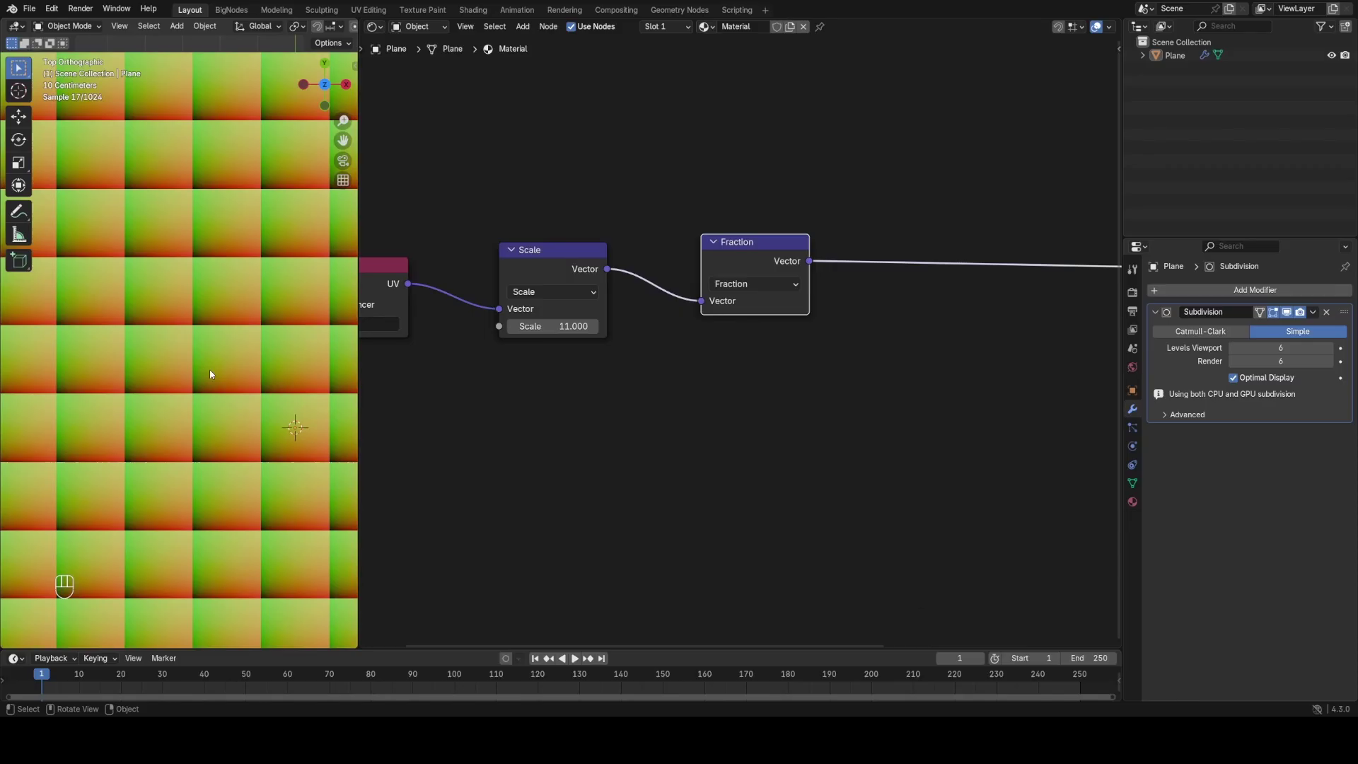
# Step: Add a temporary Value node feeding a Math Fraction node to test the fraction behaviour
pyautogui.click(657, 188)
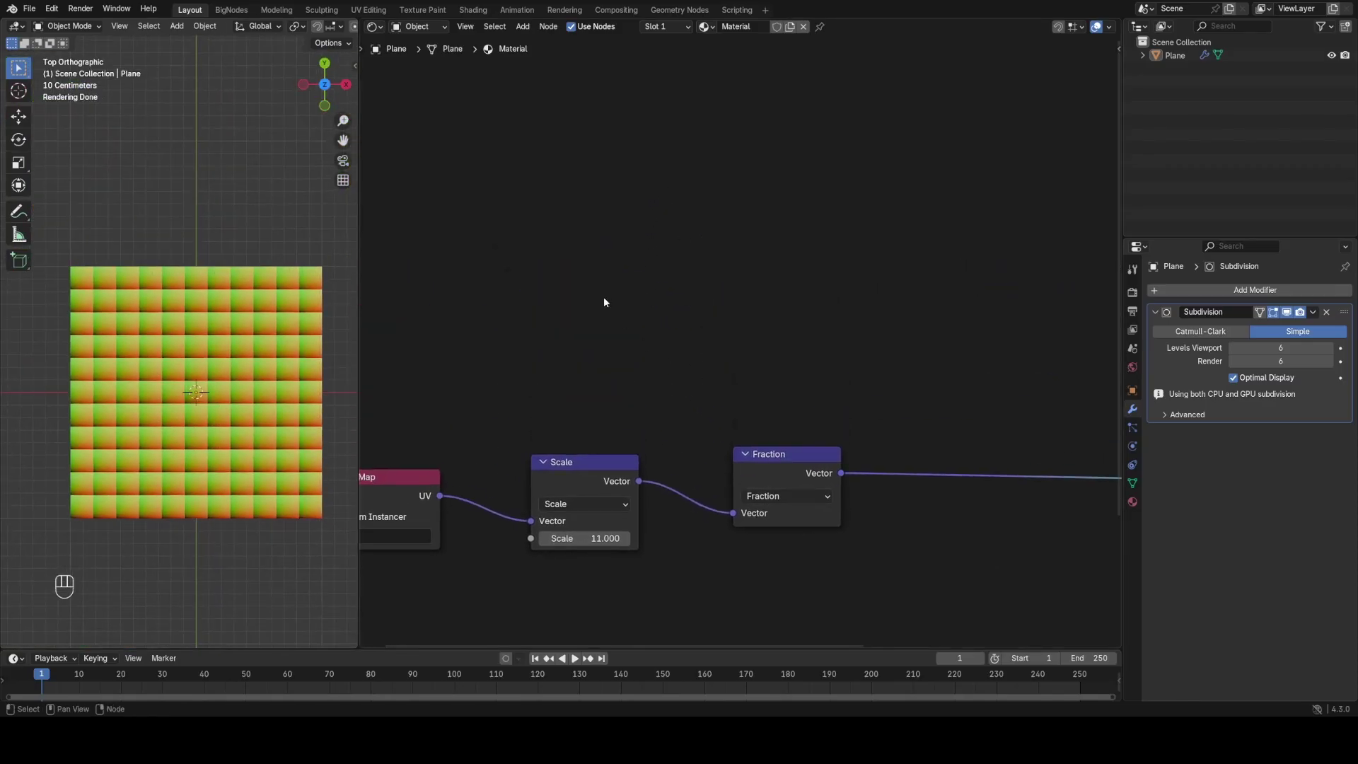
pyautogui.press('shift+a')
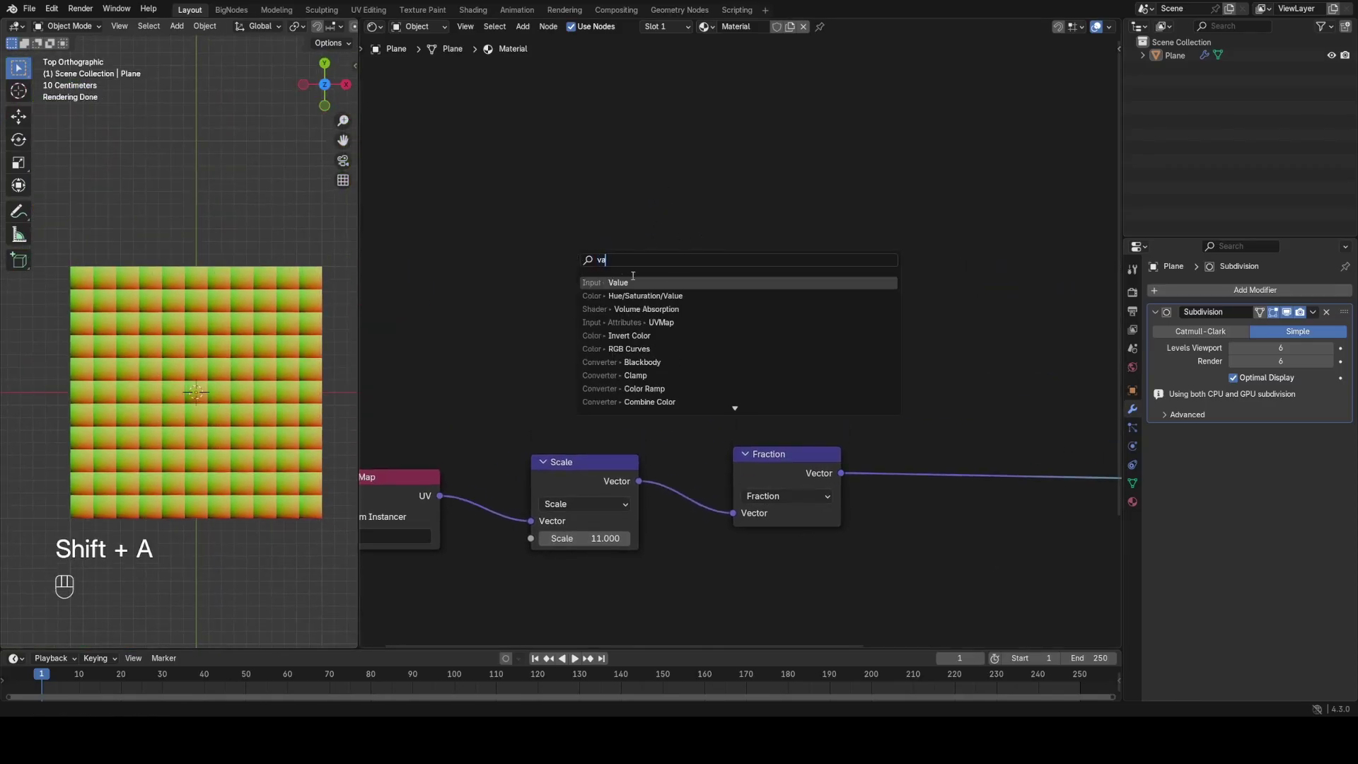
pyautogui.moveTo(544, 275); pyautogui.dragTo(630, 279)
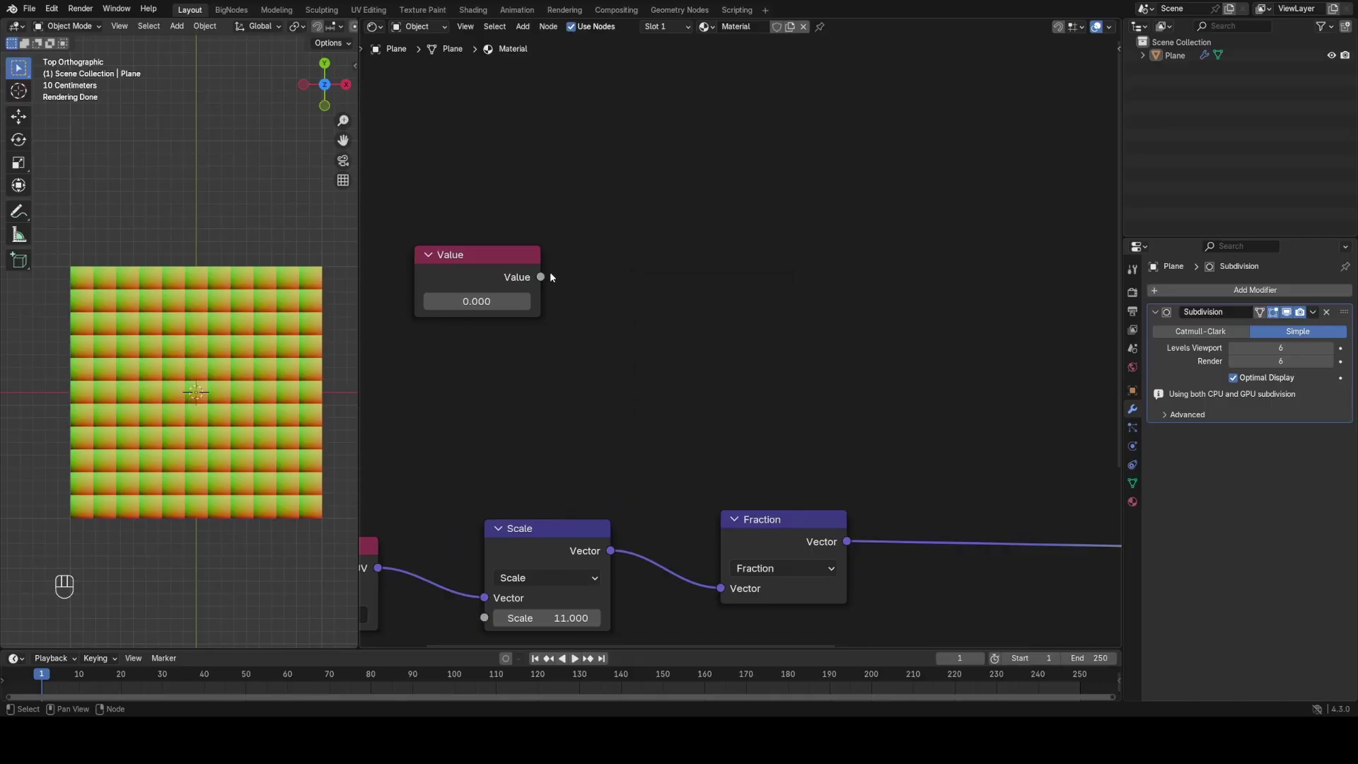
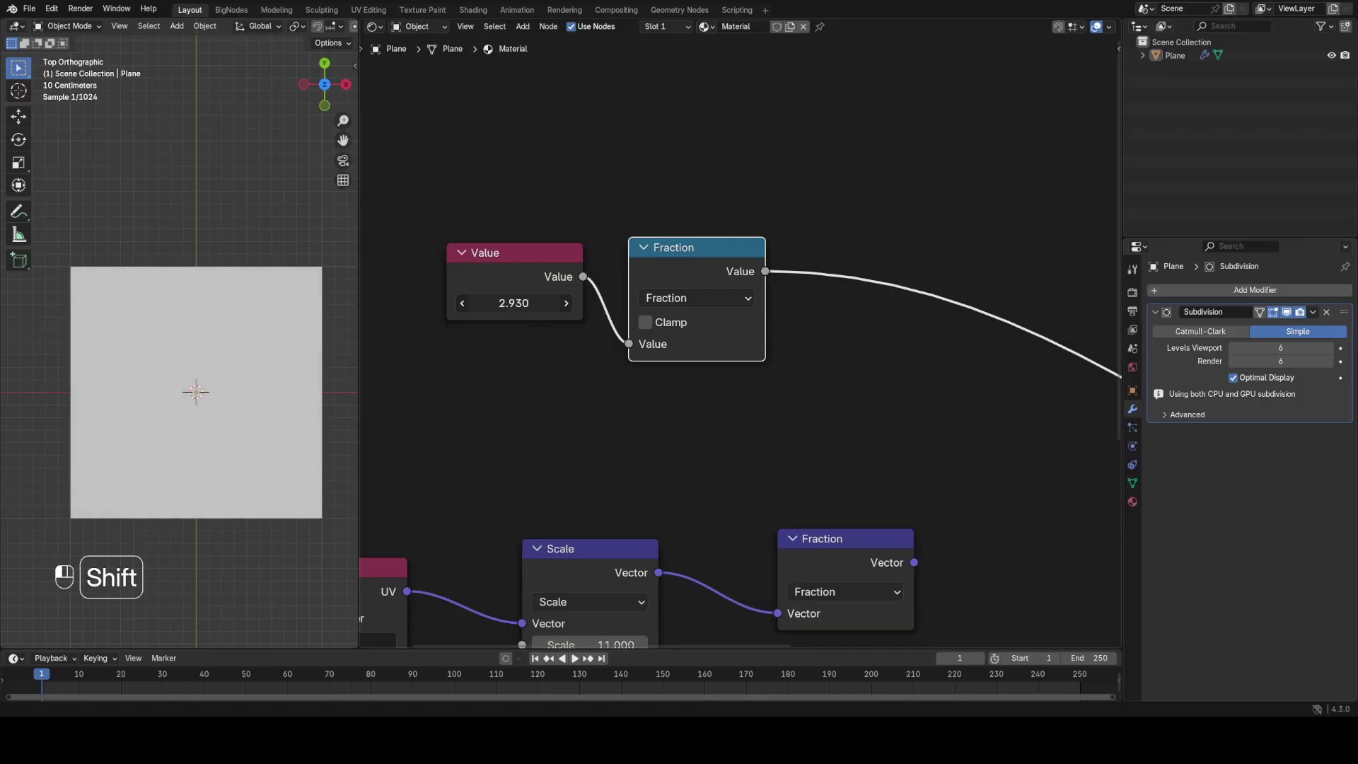
pyautogui.press('d')
pyautogui.press('d')
pyautogui.press('d')
# Step: Wire the Fraction vector output into Base Color and delete the temporary test nodes
pyautogui.click(571, 322)
pyautogui.click(736, 427)
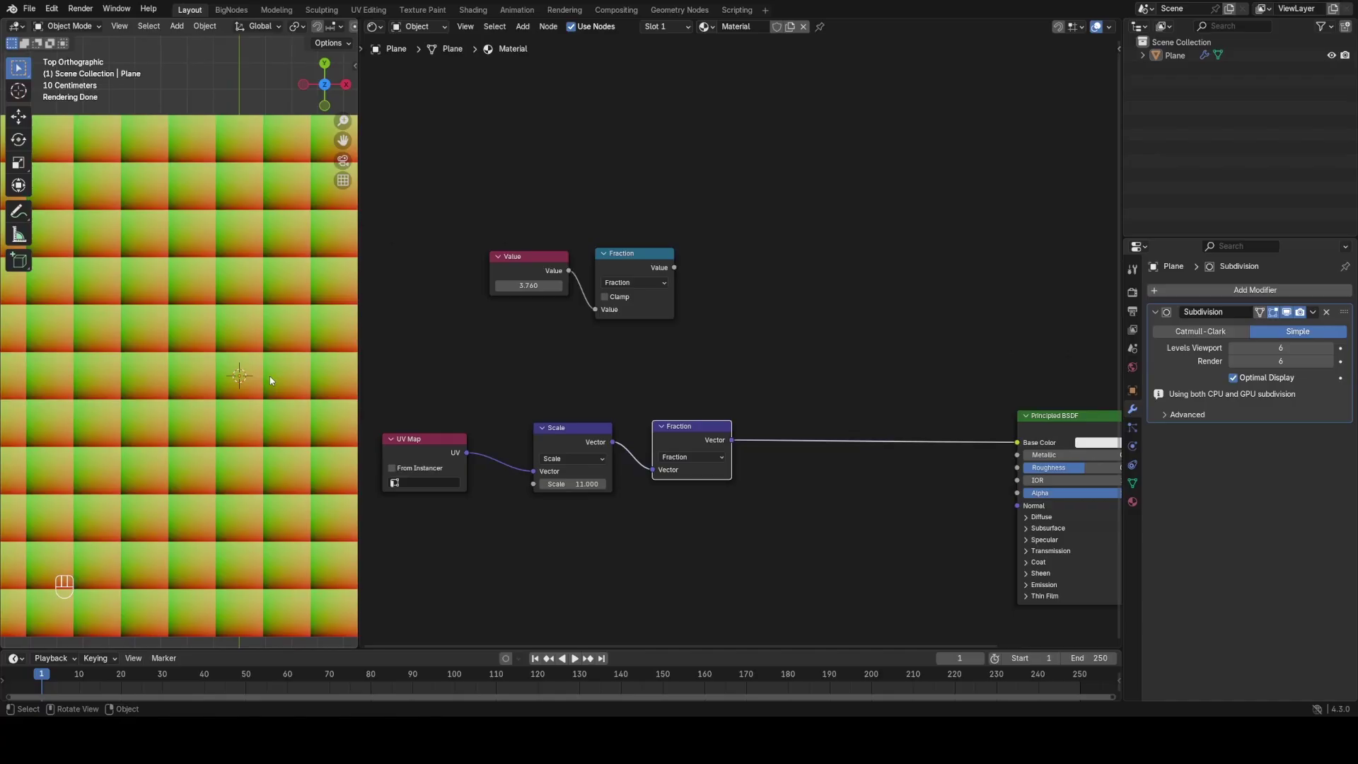
pyautogui.click(522, 189)
pyautogui.press('x')
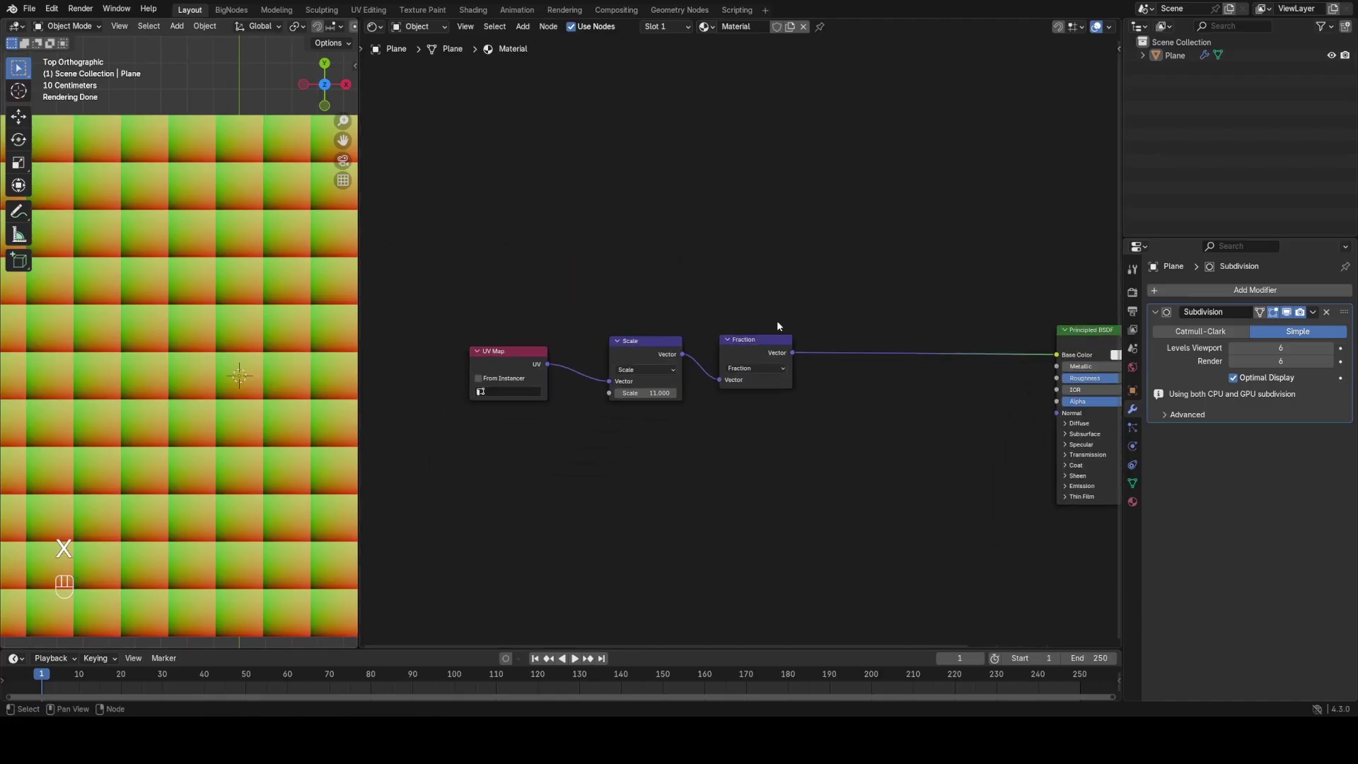
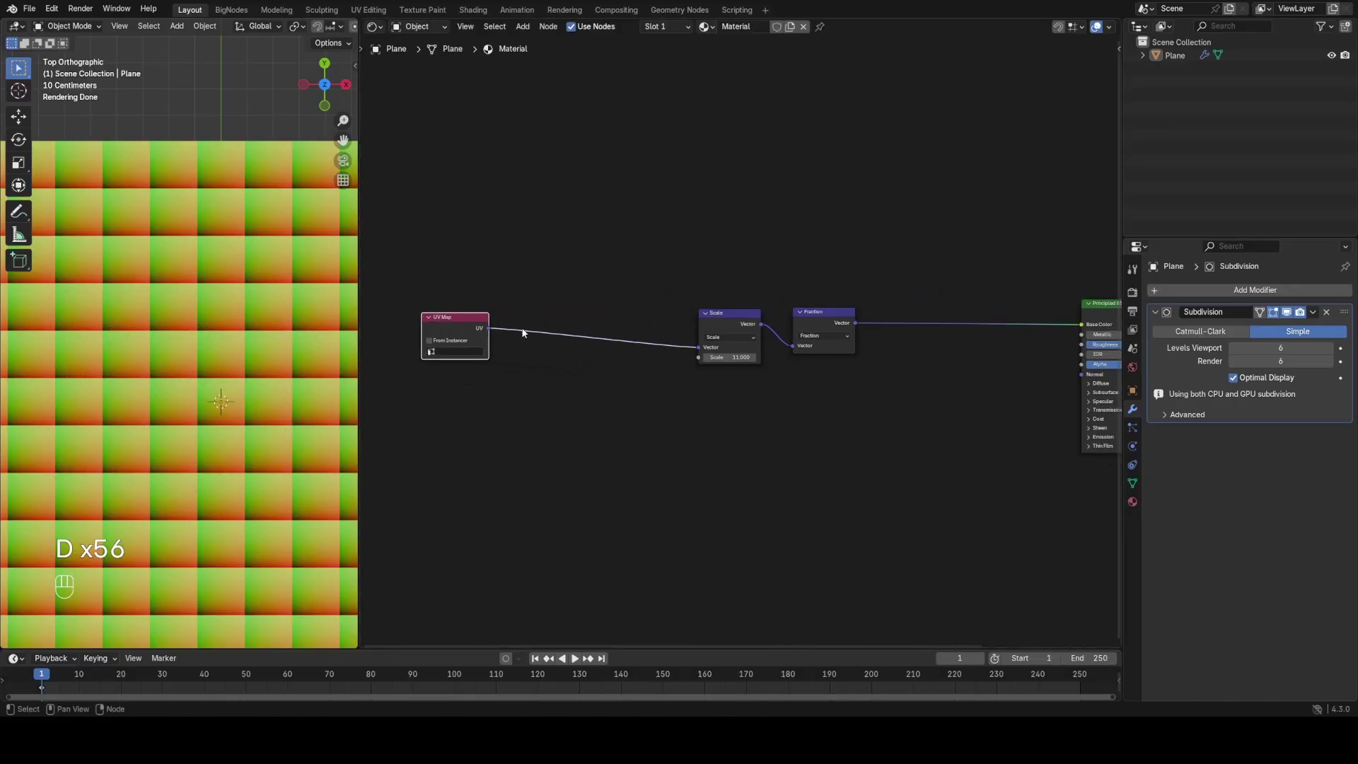
# Step: Insert a Vector Math Multiply node (2, 1, 0) between UV Map and the Scale-by-10 node
pyautogui.click(731, 320)
pyautogui.moveTo(200, 356); pyautogui.dragTo(355, 381)
pyautogui.moveTo(599, 329); pyautogui.dragTo(594, 394)
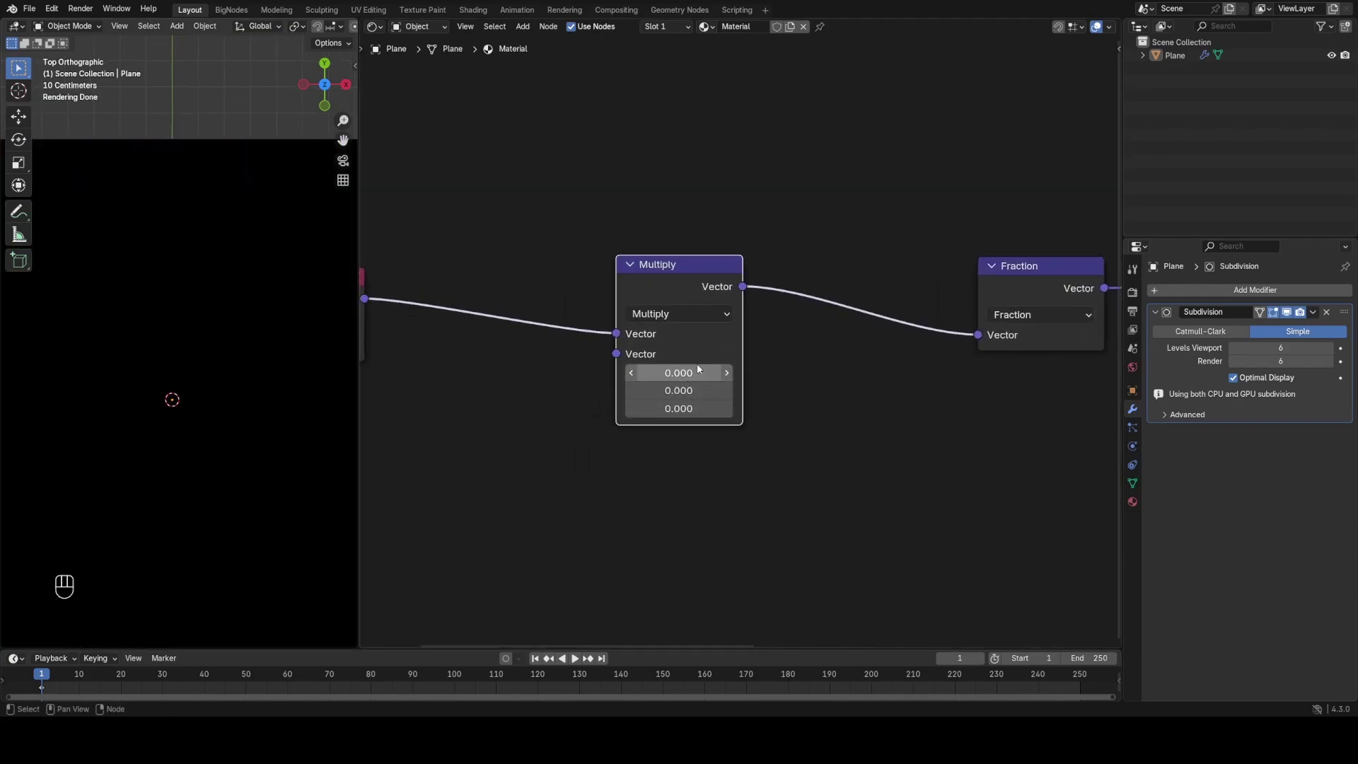
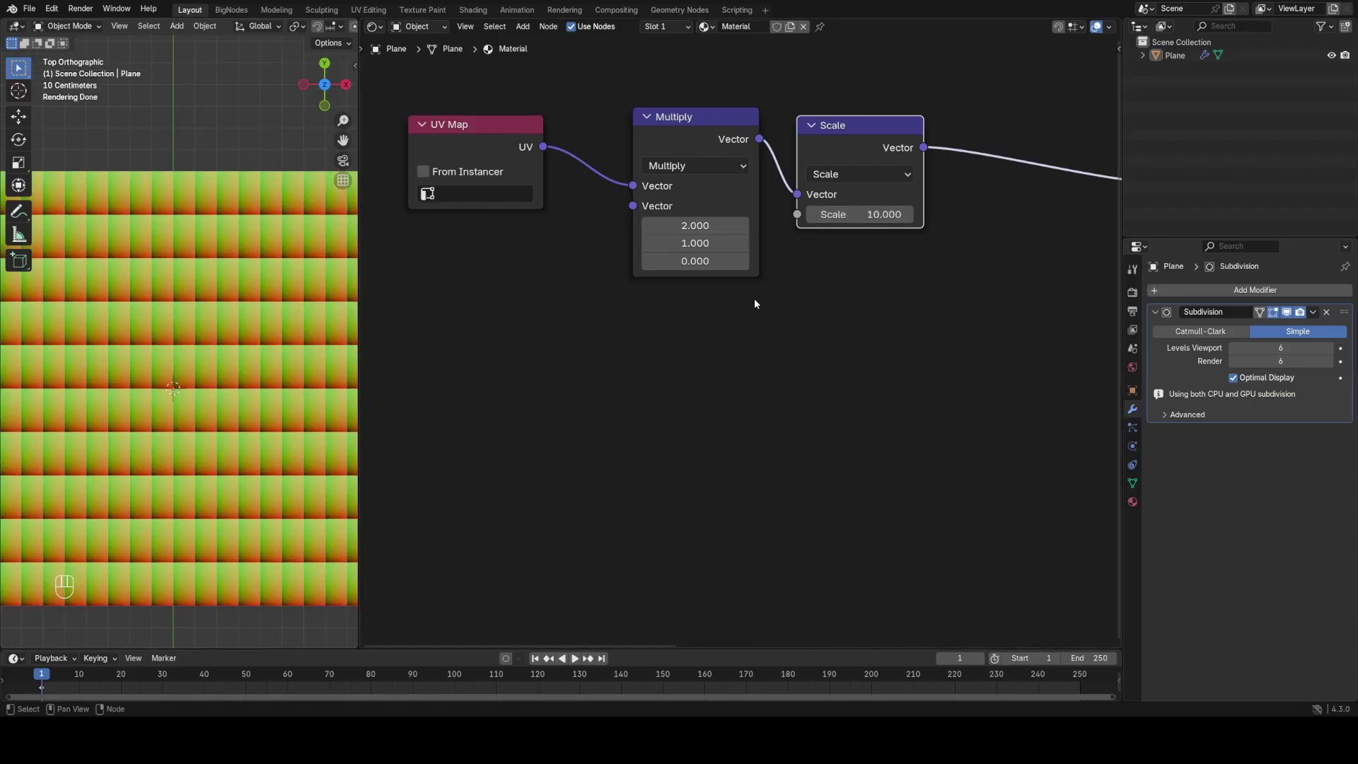
# Step: Pull the Scale node out as a (2, 1, 0) ratio vector feeding the Multiply node
pyautogui.click(595, 413)
pyautogui.click(776, 239)
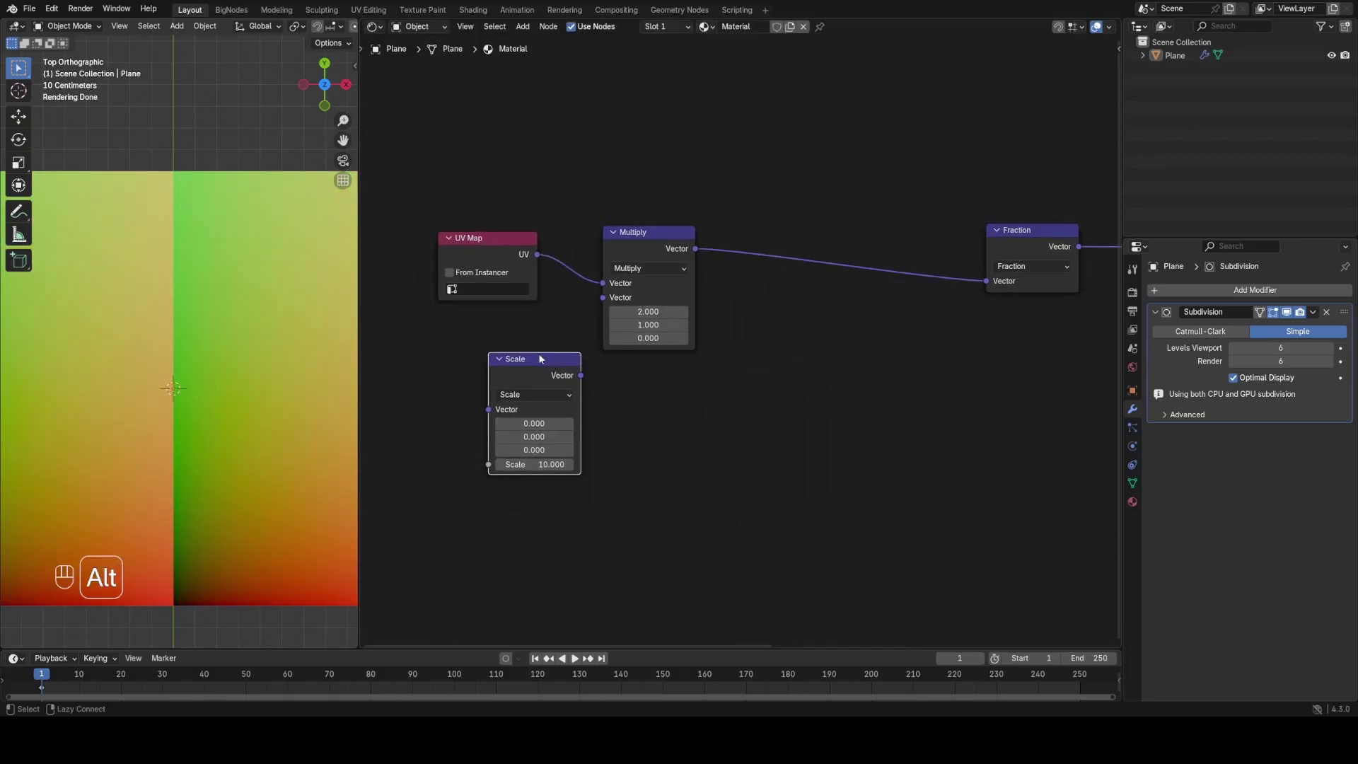
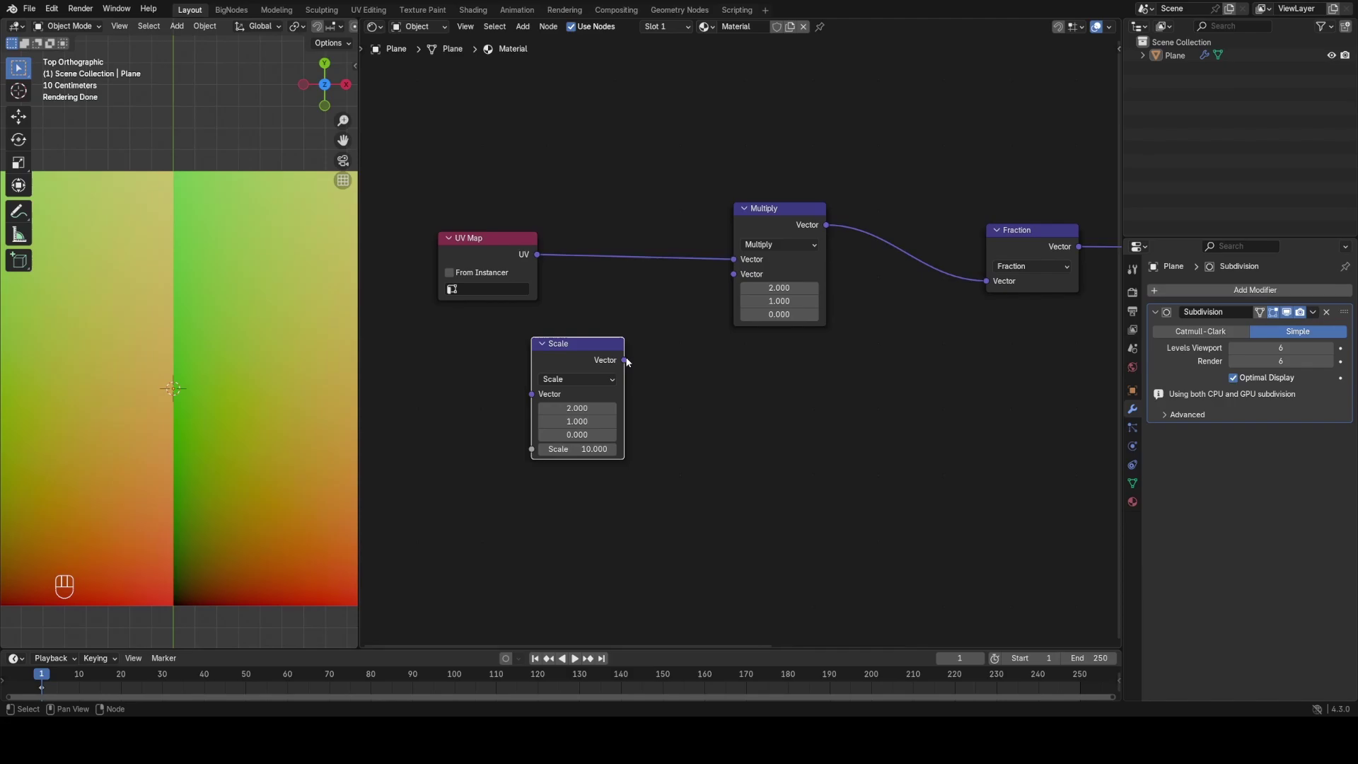
pyautogui.click(642, 361)
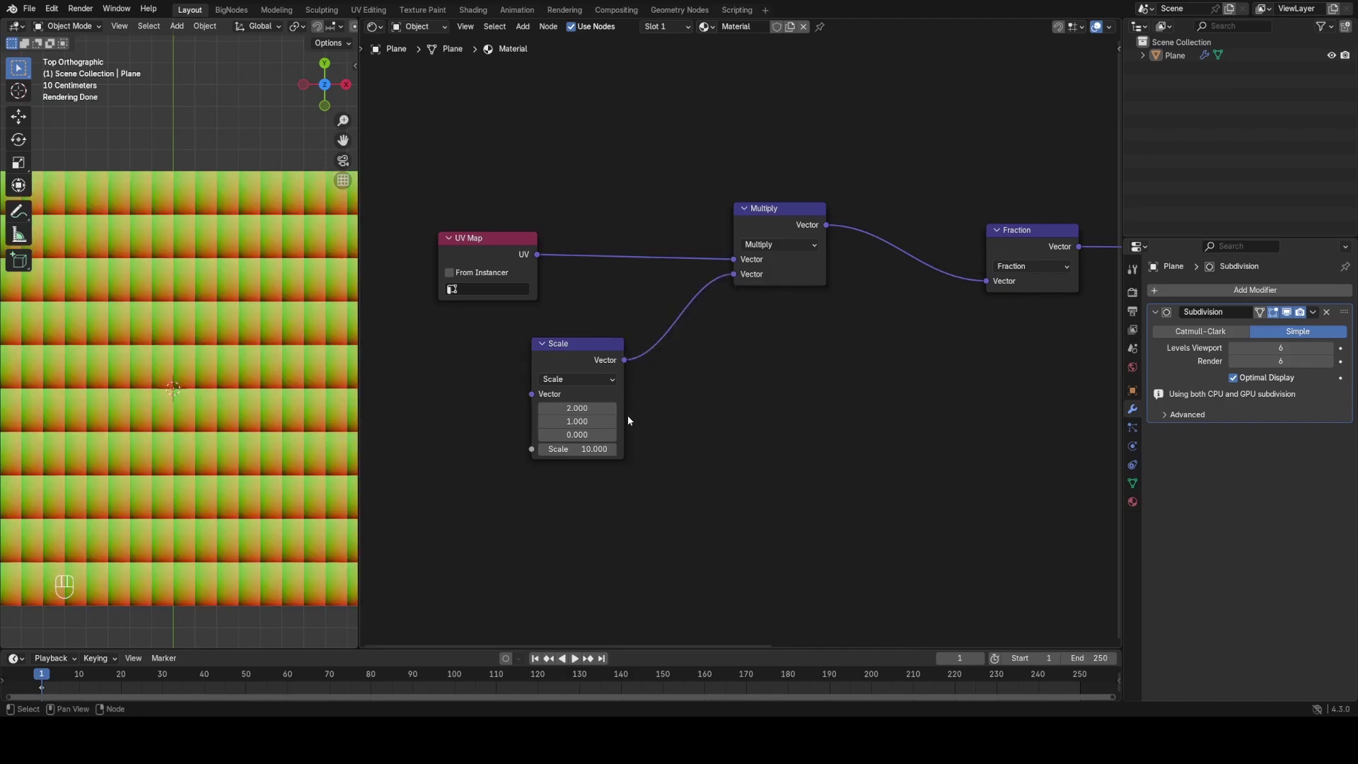
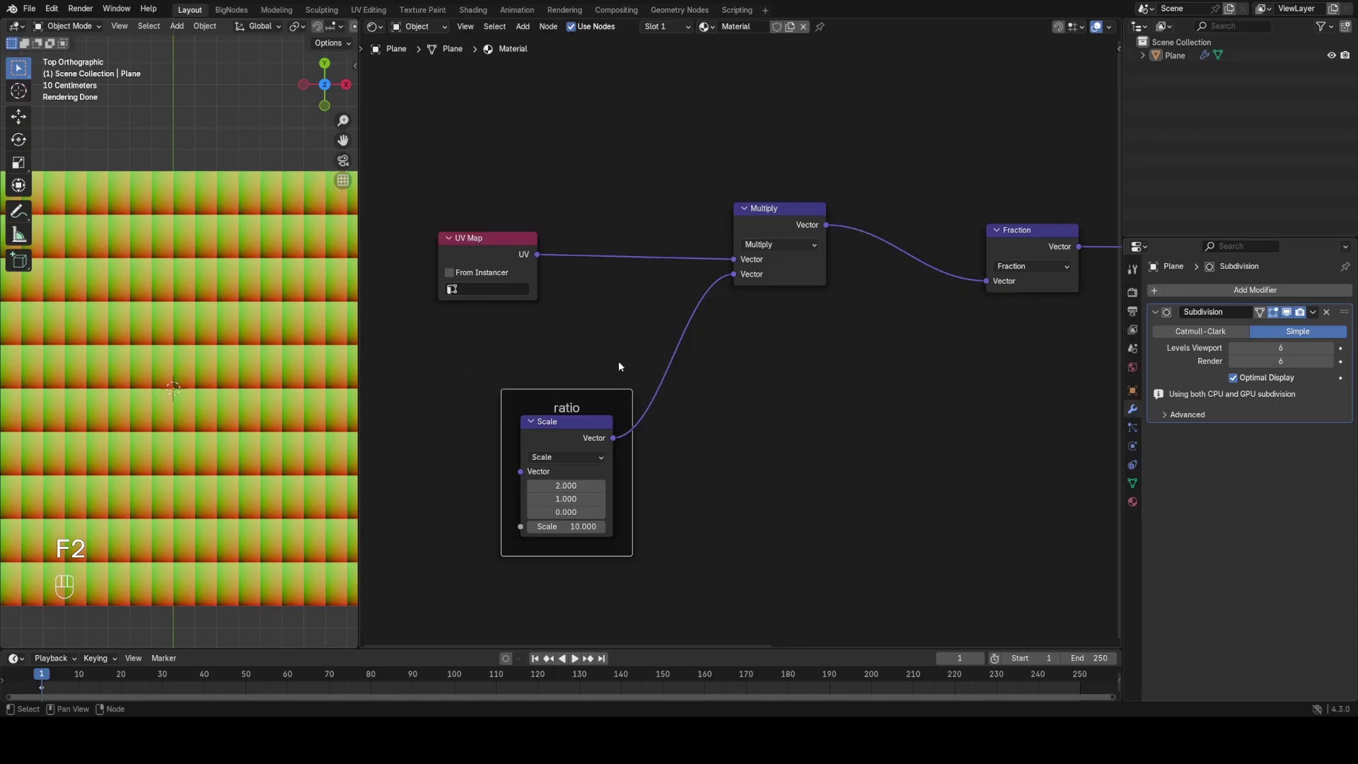
# Step: Insert a Vector Add offset node before Fraction and preview the X component via Separate XYZ
pyautogui.press('shift+d')
pyautogui.doubleClick(845, 270)
pyautogui.moveTo(835, 262); pyautogui.dragTo(821, 287)
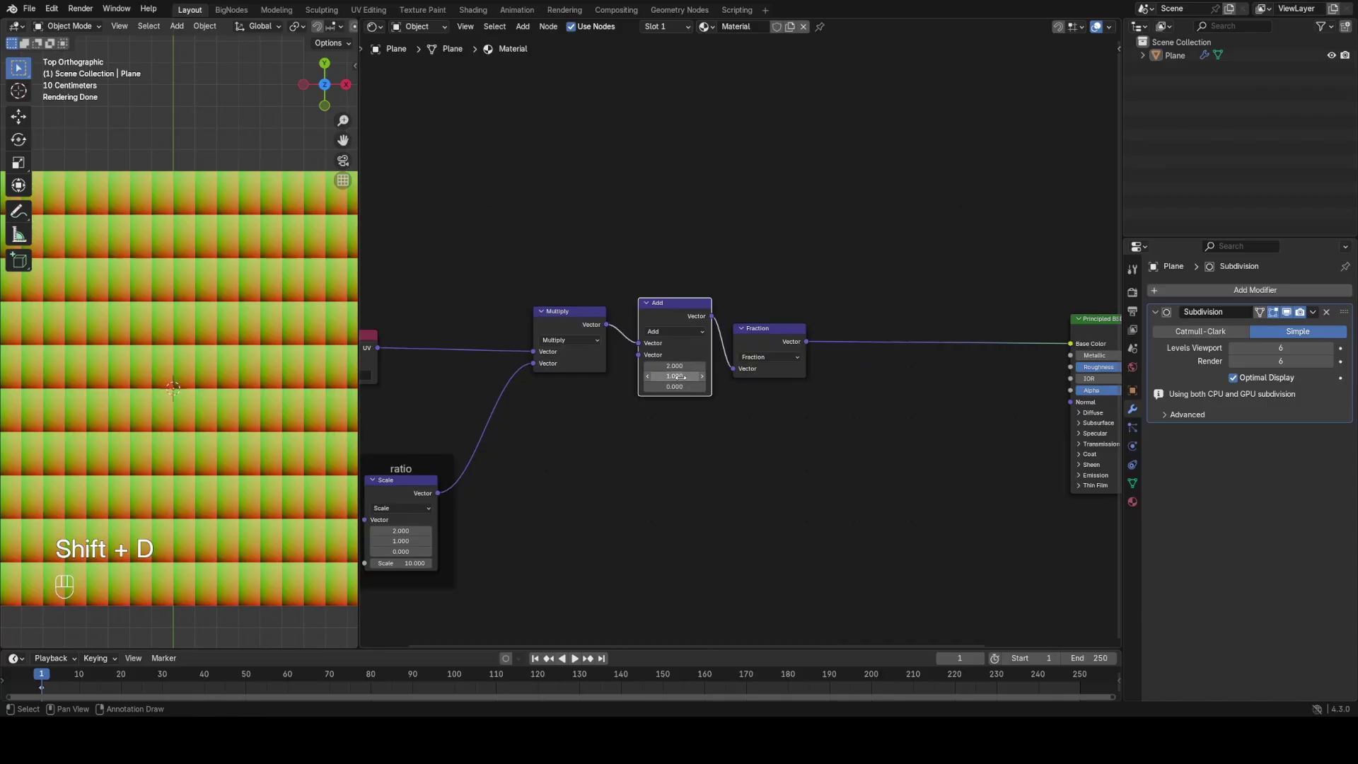
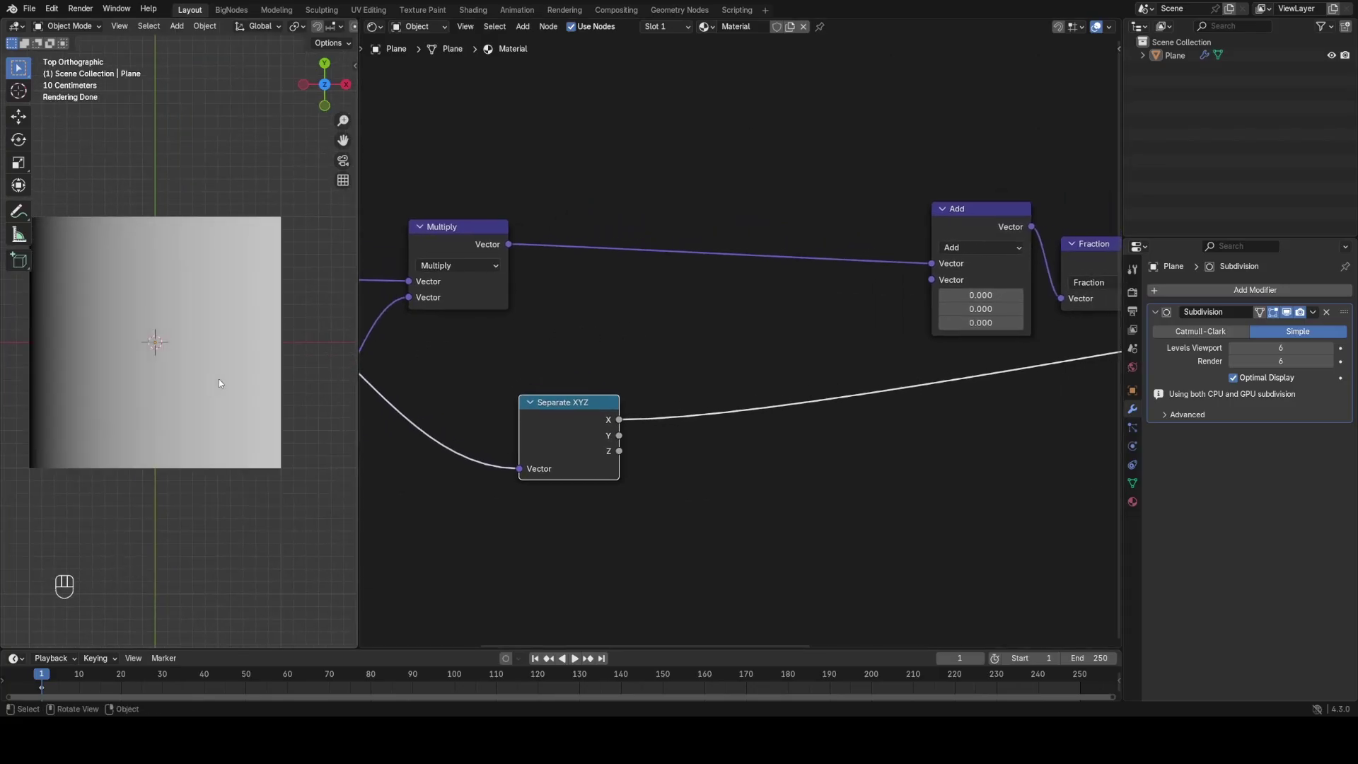
# Step: Multiply the Separate XYZ X output by 7 and take its Fraction to get repeating vertical stripes
pyautogui.press('t')
pyautogui.click(242, 315)
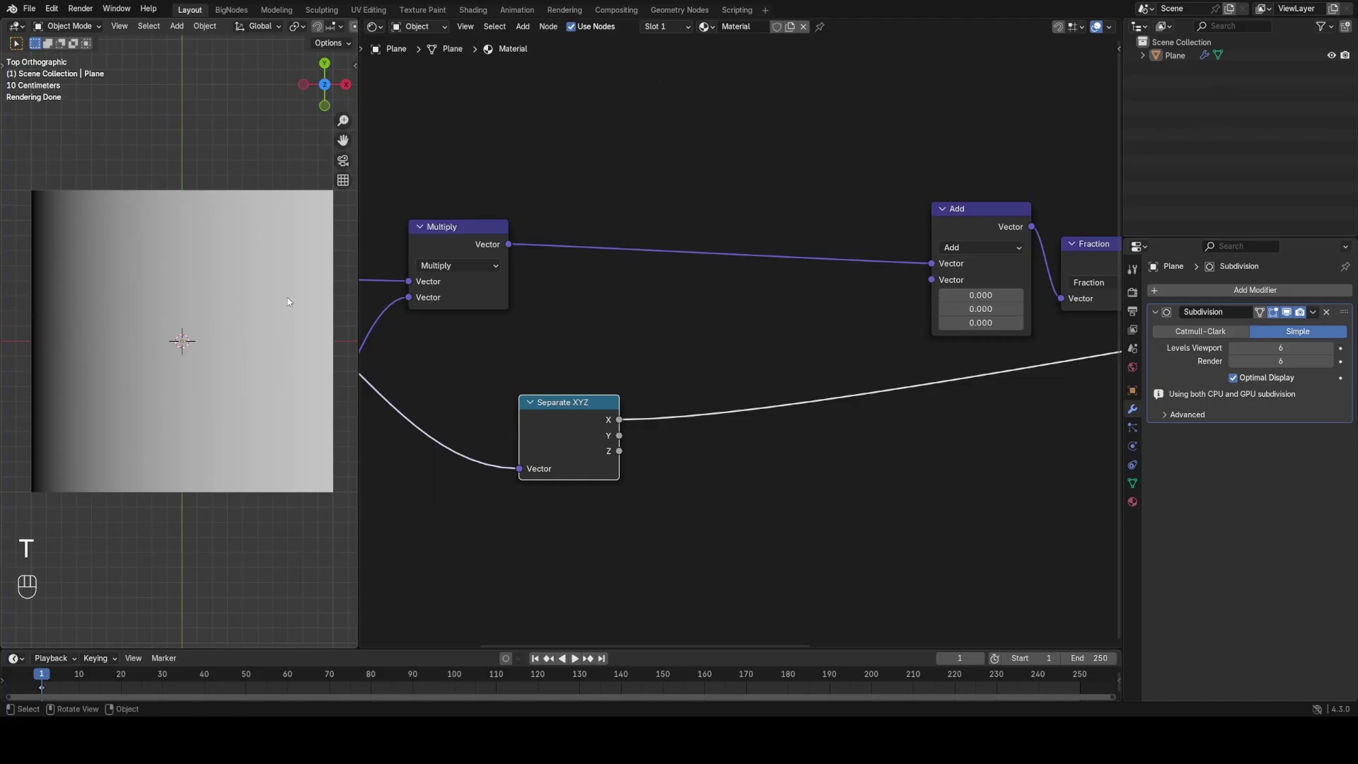
pyautogui.press('shift+a')
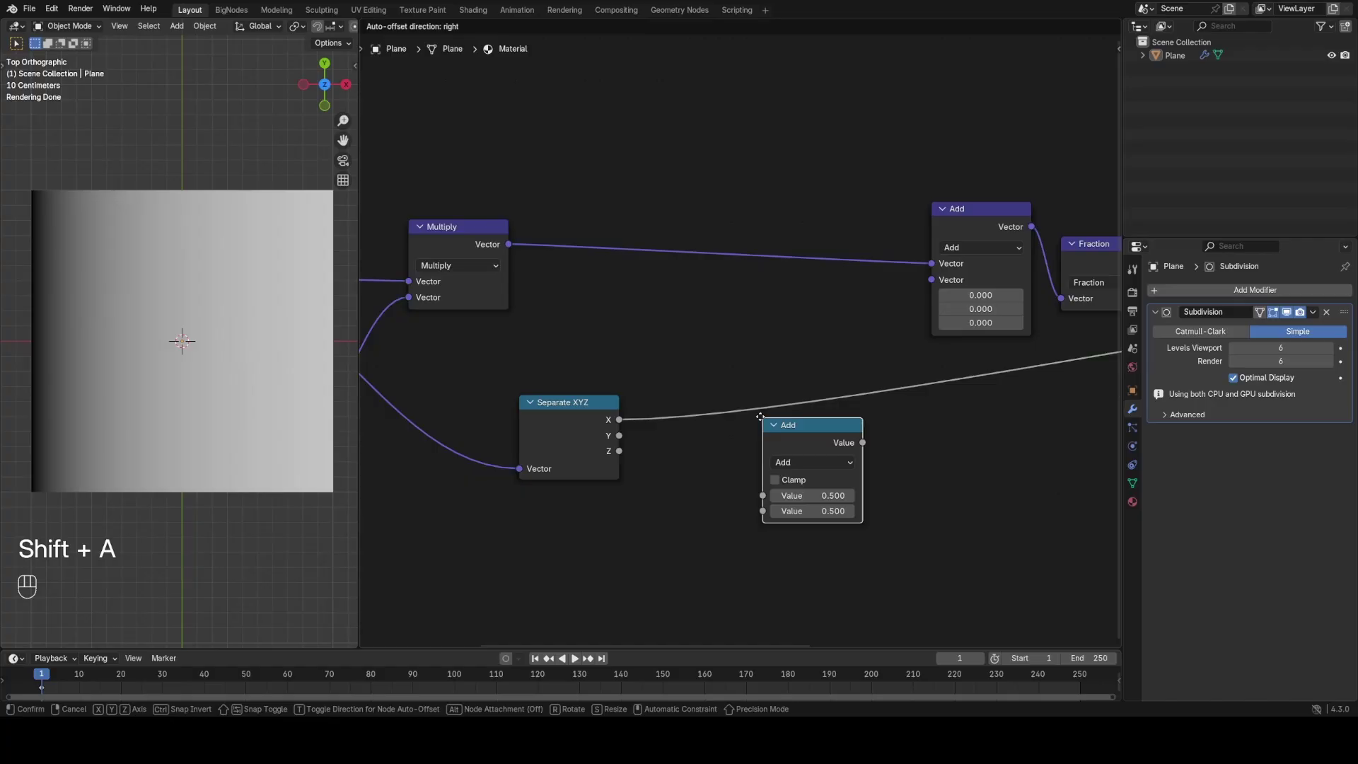
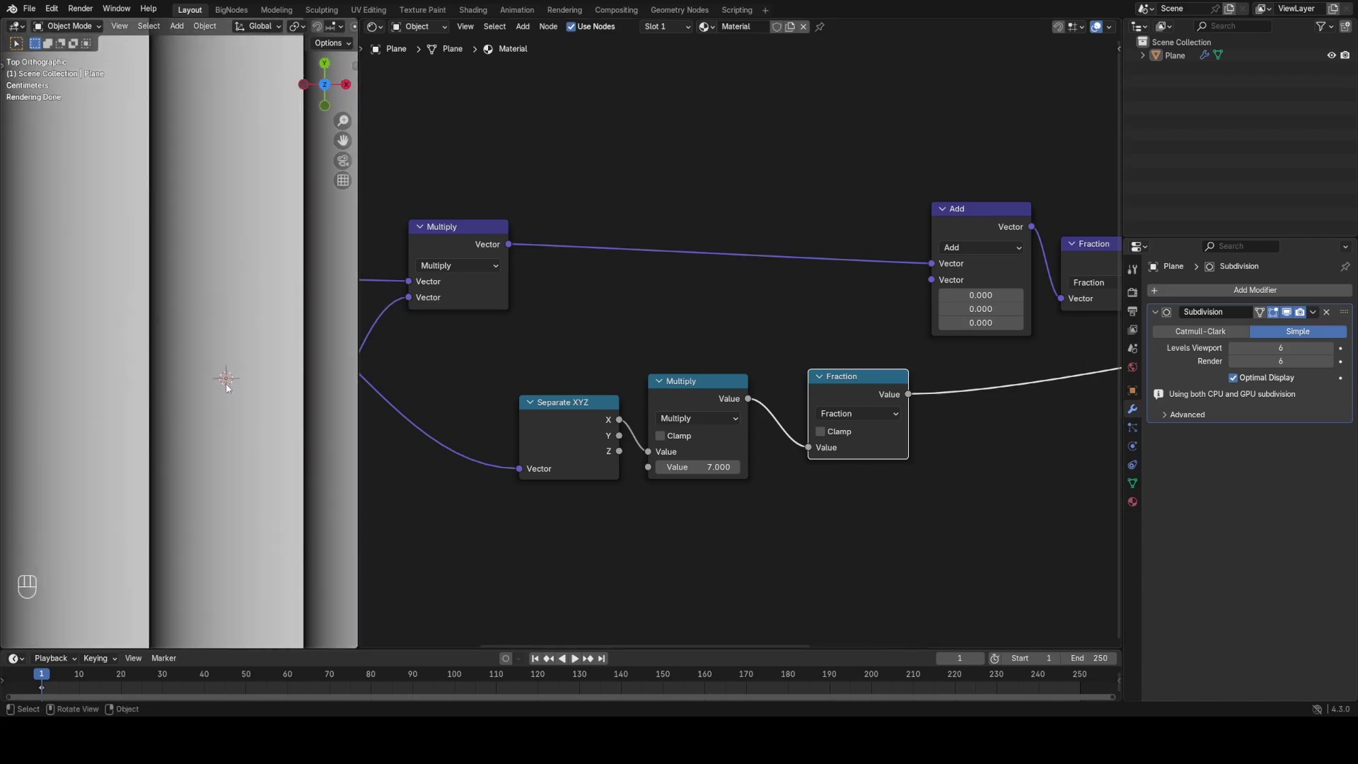
pyautogui.click(198, 364)
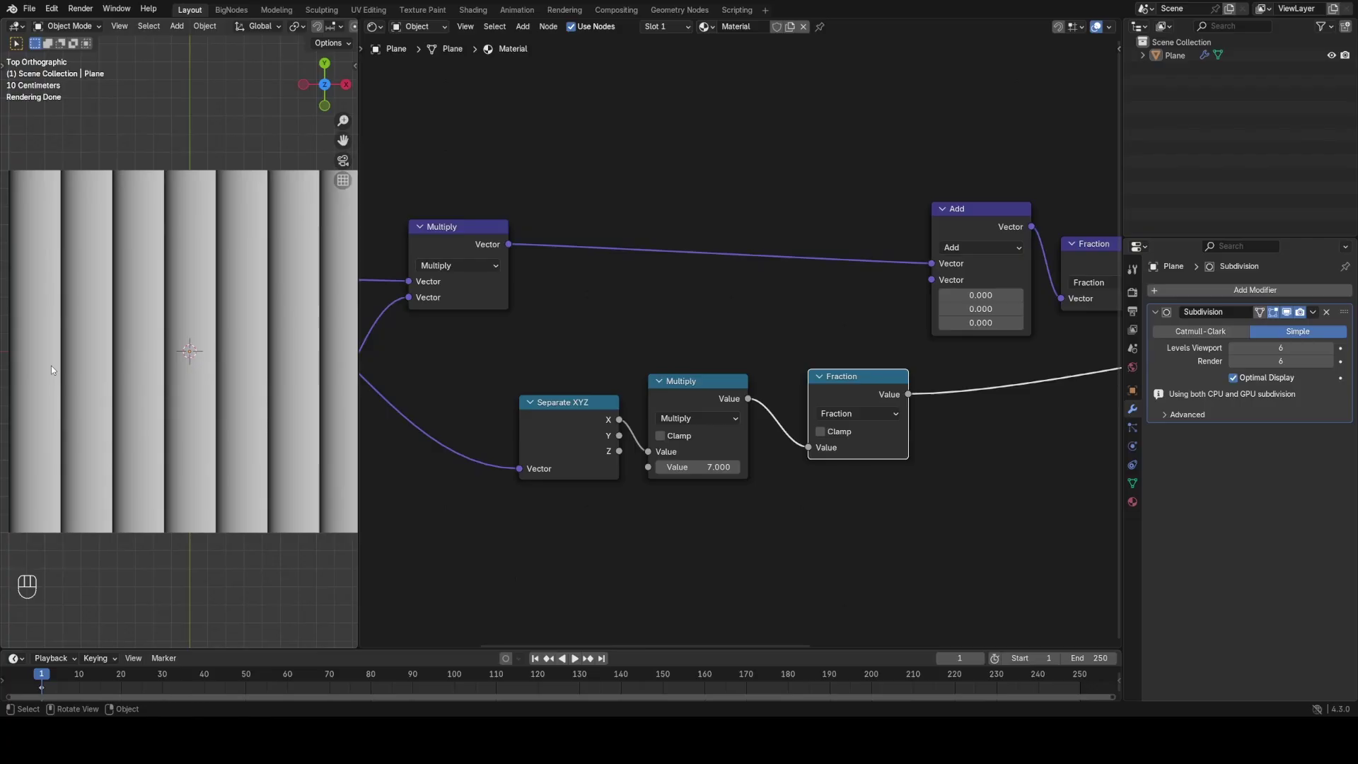
pyautogui.press('d')
pyautogui.press('d')
pyautogui.press('d')
pyautogui.click(625, 274)
# Step: Switch the Fraction step to Ping-Pong with scale 0.5 for smoothly ramping stripes
pyautogui.click(697, 276)
pyautogui.click(785, 142)
pyautogui.click(693, 310)
pyautogui.press('d')
pyautogui.press('d')
pyautogui.press('d')
pyautogui.click(774, 345)
pyautogui.moveTo(770, 363); pyautogui.dragTo(501, 574)
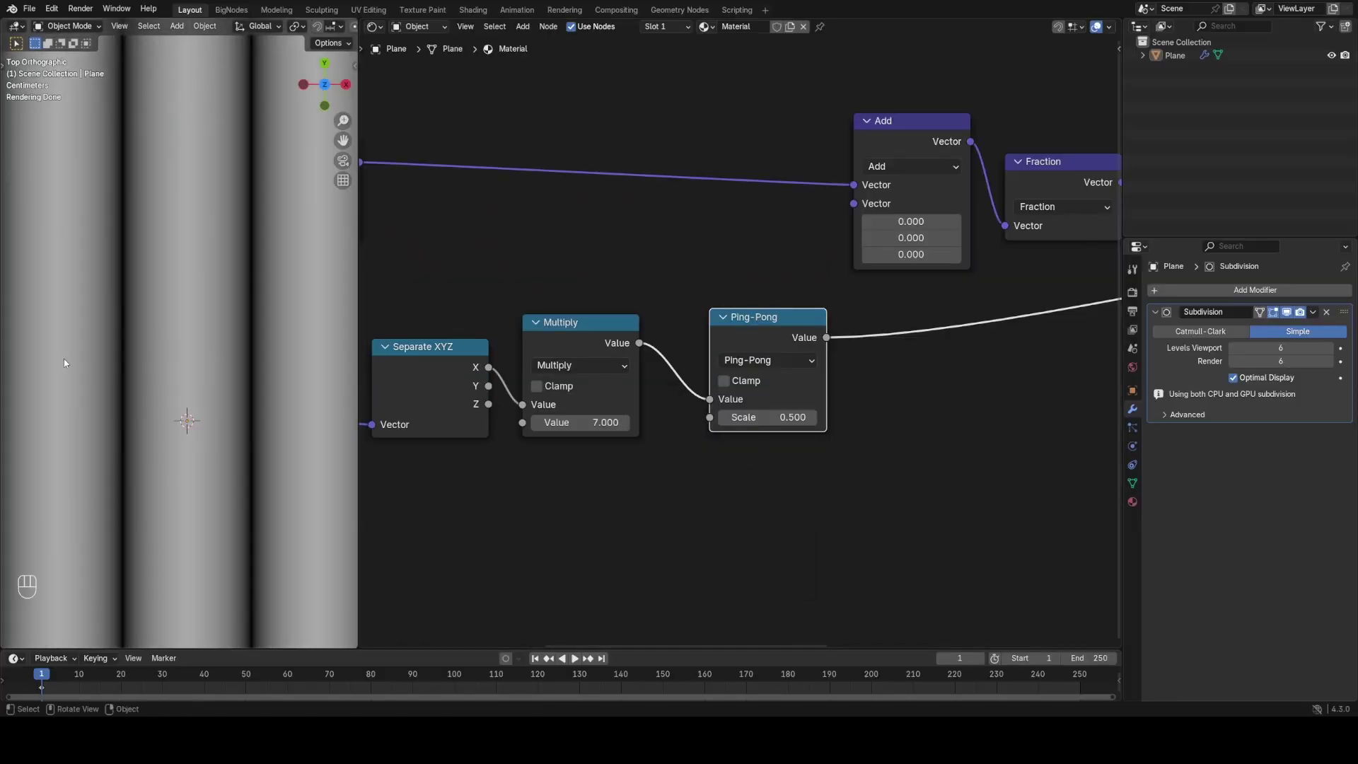
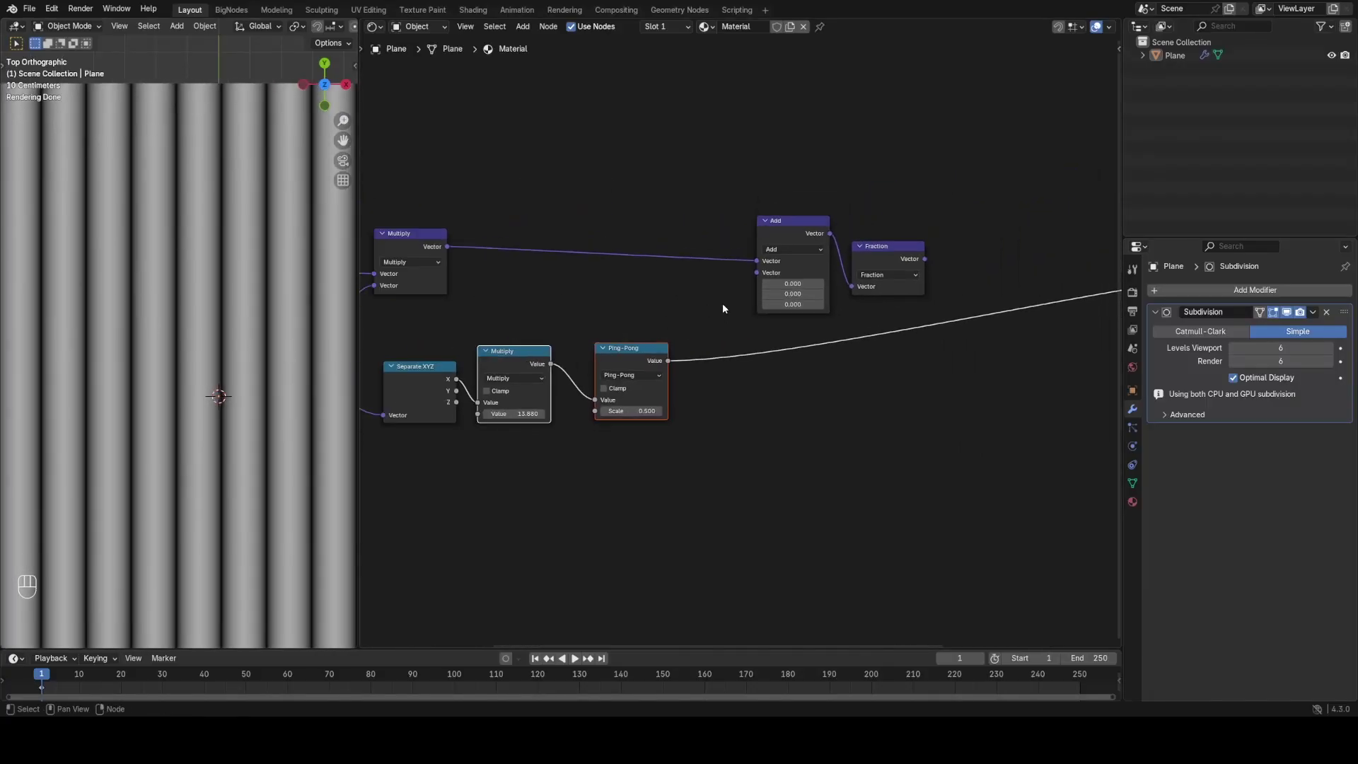
# Step: Set the stripe multiplier to 13.88 and preview the coloured tile chain on the plane again
pyautogui.click(894, 265)
pyautogui.click(668, 292)
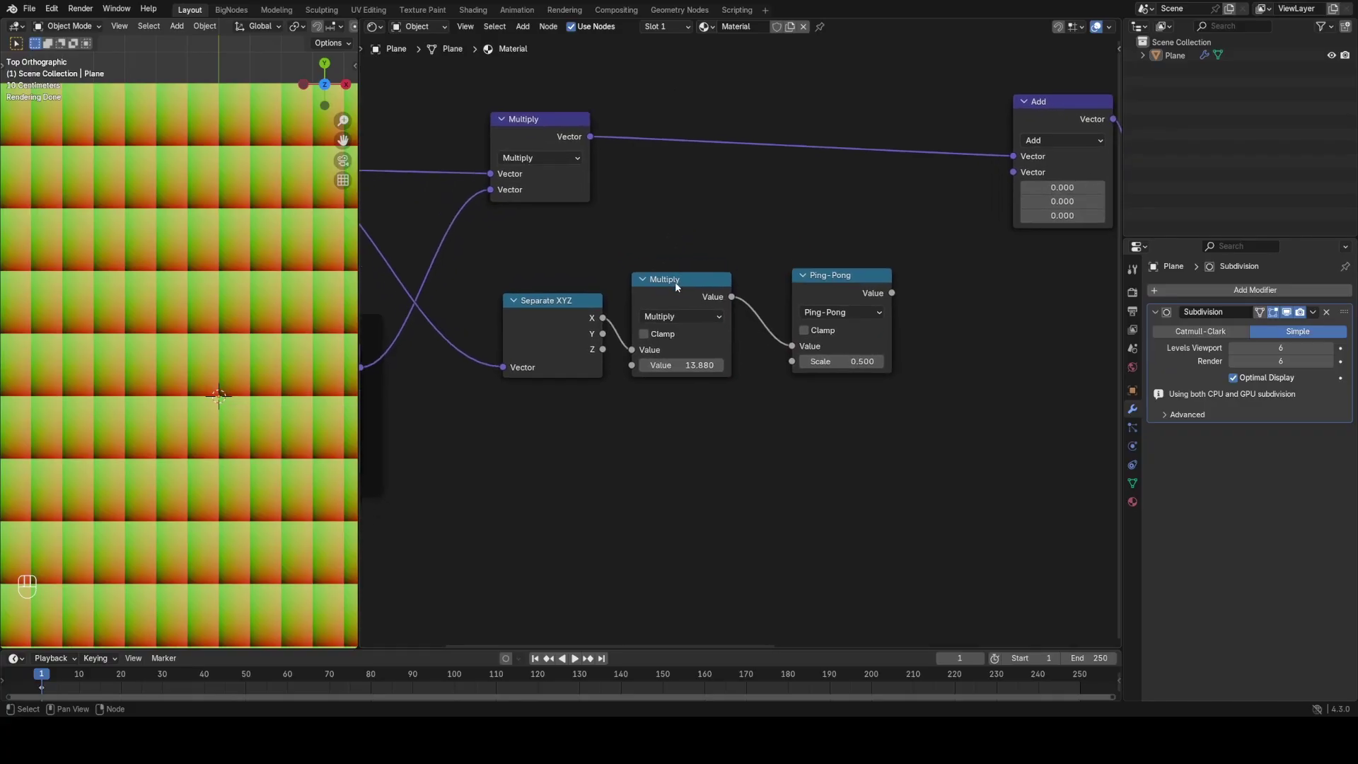
# Step: Duplicate Separate XYZ onto the ratio vector and preview its Z then X components
pyautogui.click(680, 285)
pyautogui.click(903, 392)
pyautogui.click(903, 372)
pyautogui.press('x')
pyautogui.click(849, 280)
pyautogui.click(586, 300)
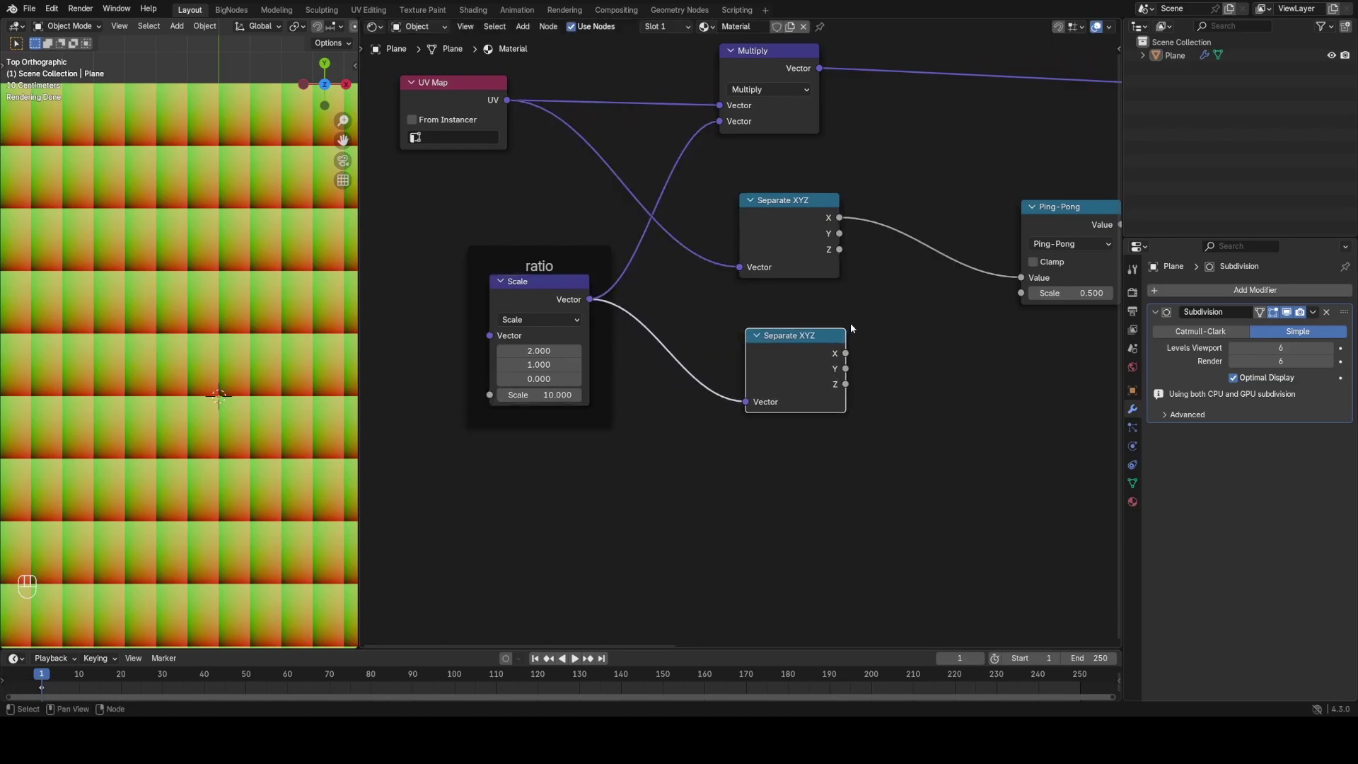
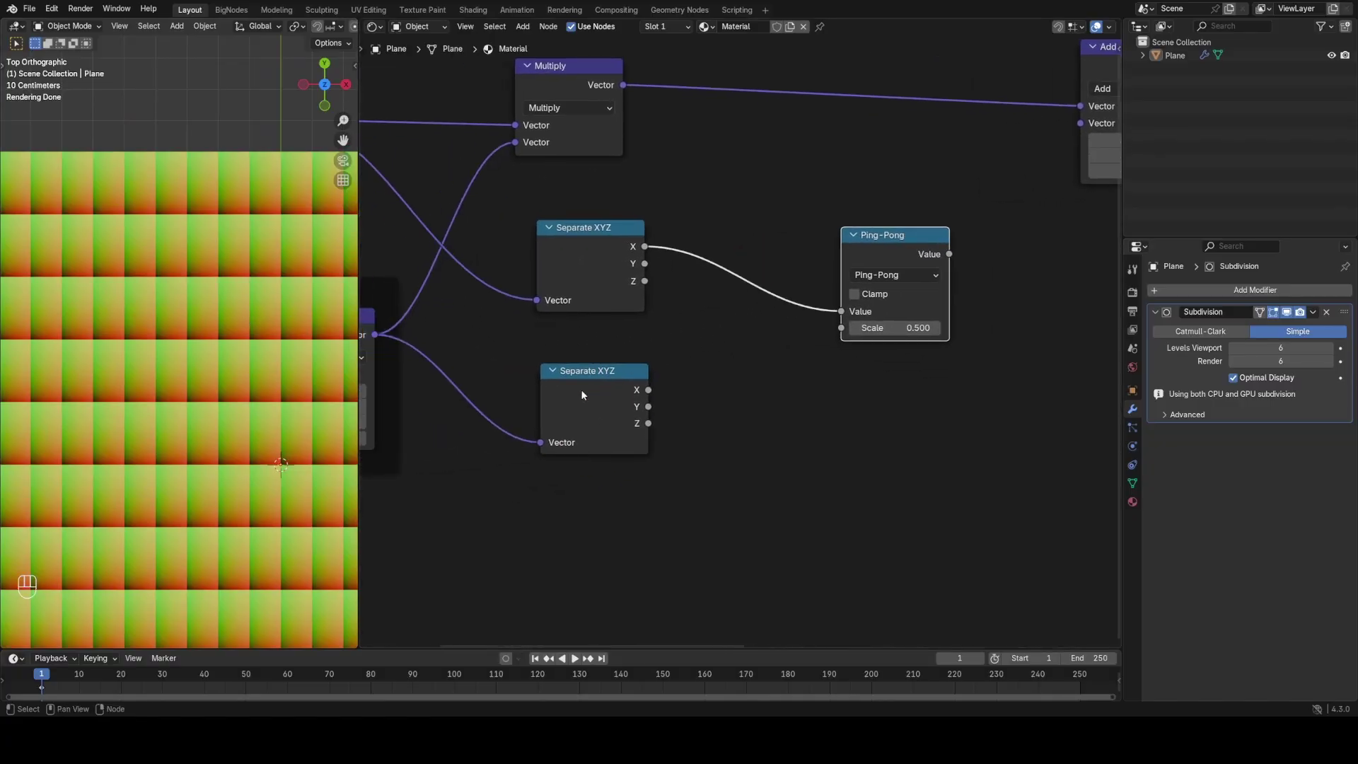
pyautogui.doubleClick(561, 380)
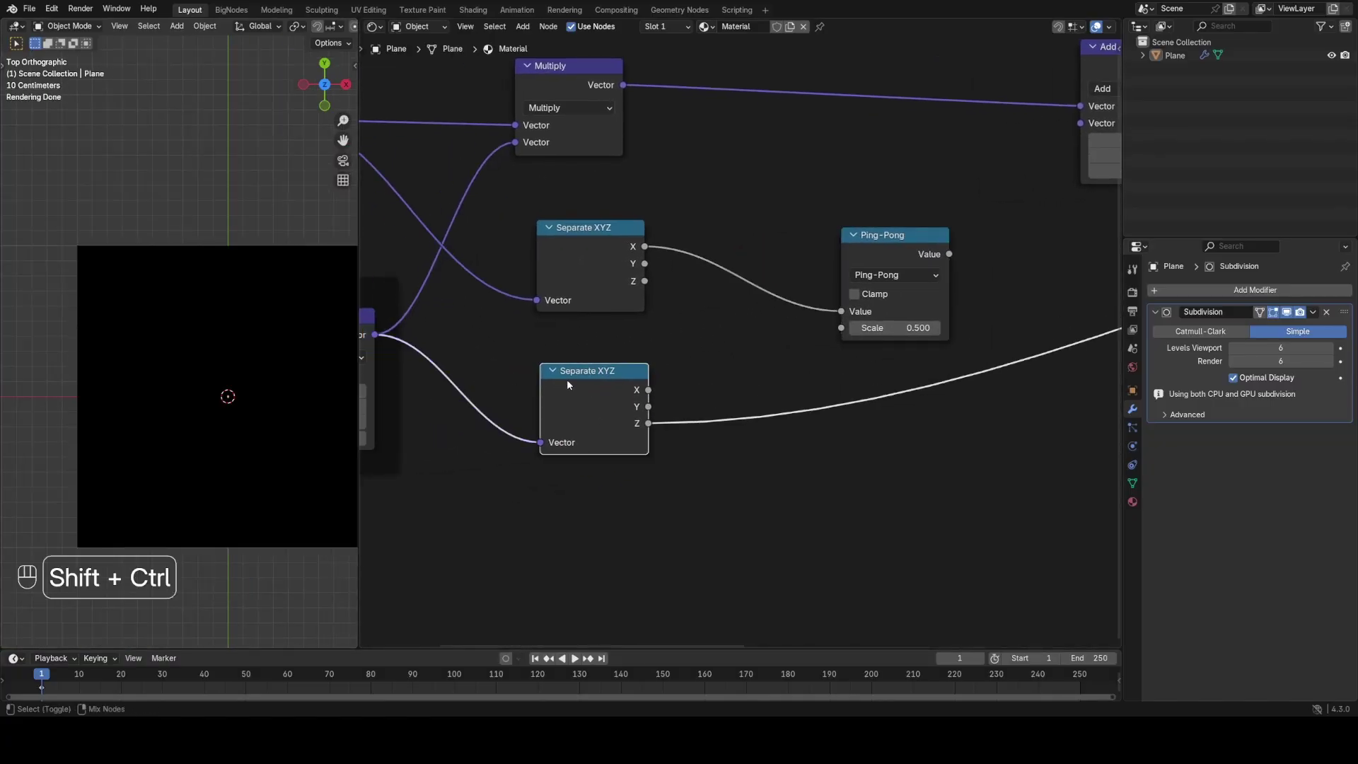
pyautogui.click(594, 369)
pyautogui.click(513, 414)
pyautogui.press('Escape')
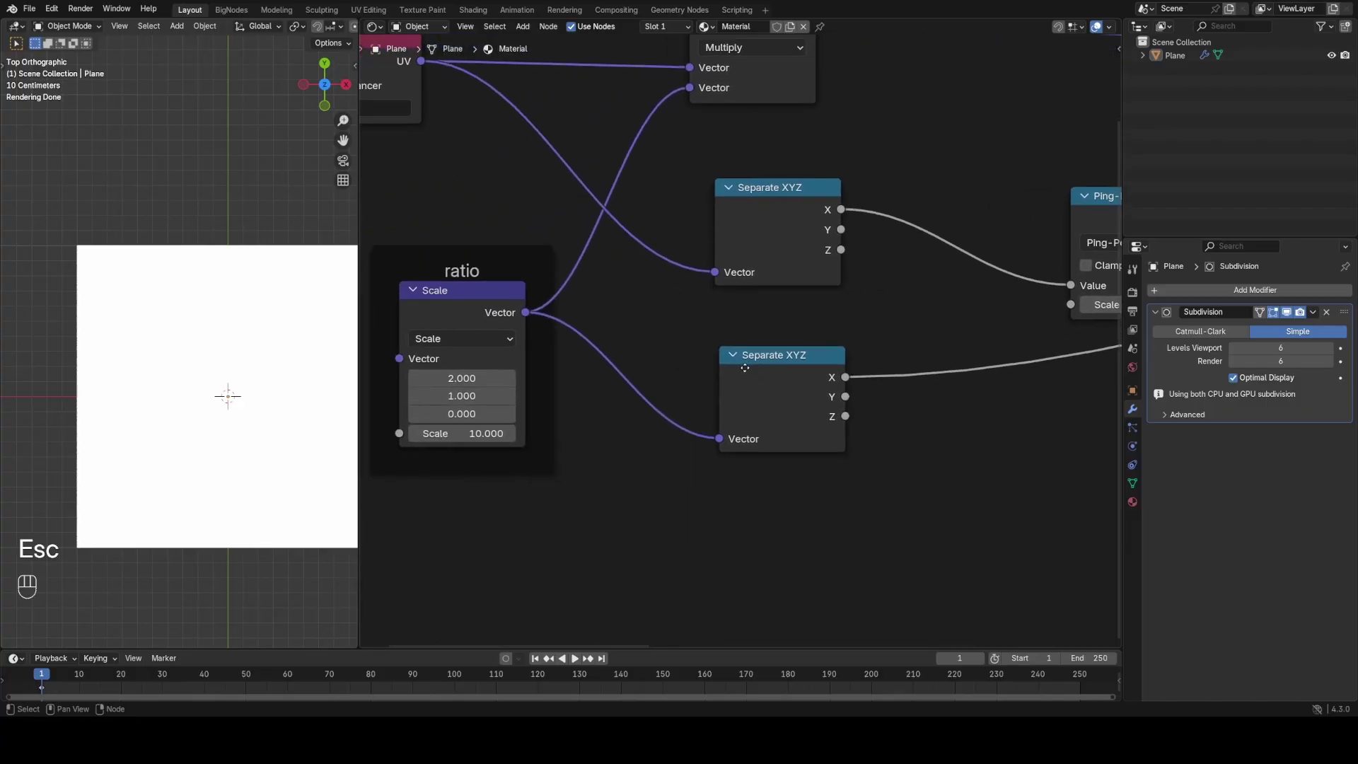
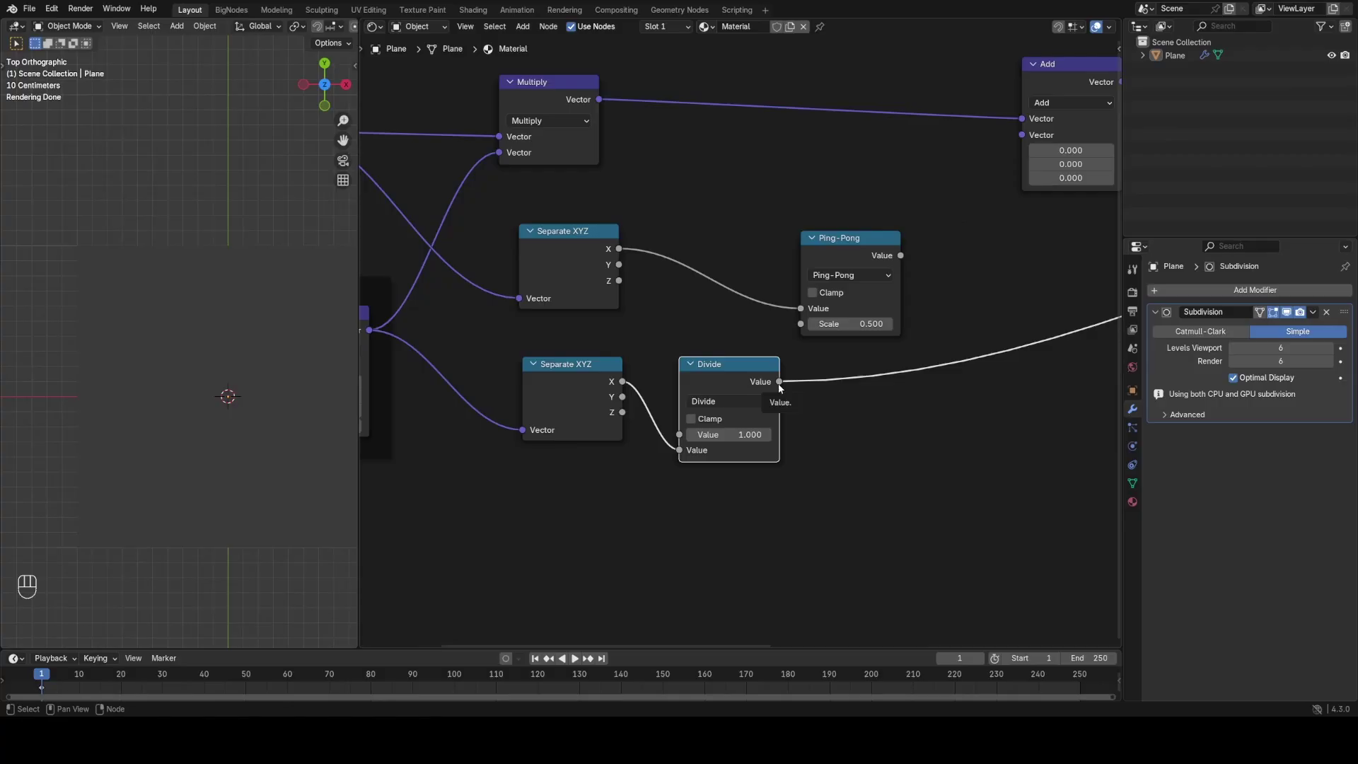
# Step: Feed 1 divided by the ratio X into the Ping-Pong scale and restore the fraction result preview
pyautogui.click(797, 292)
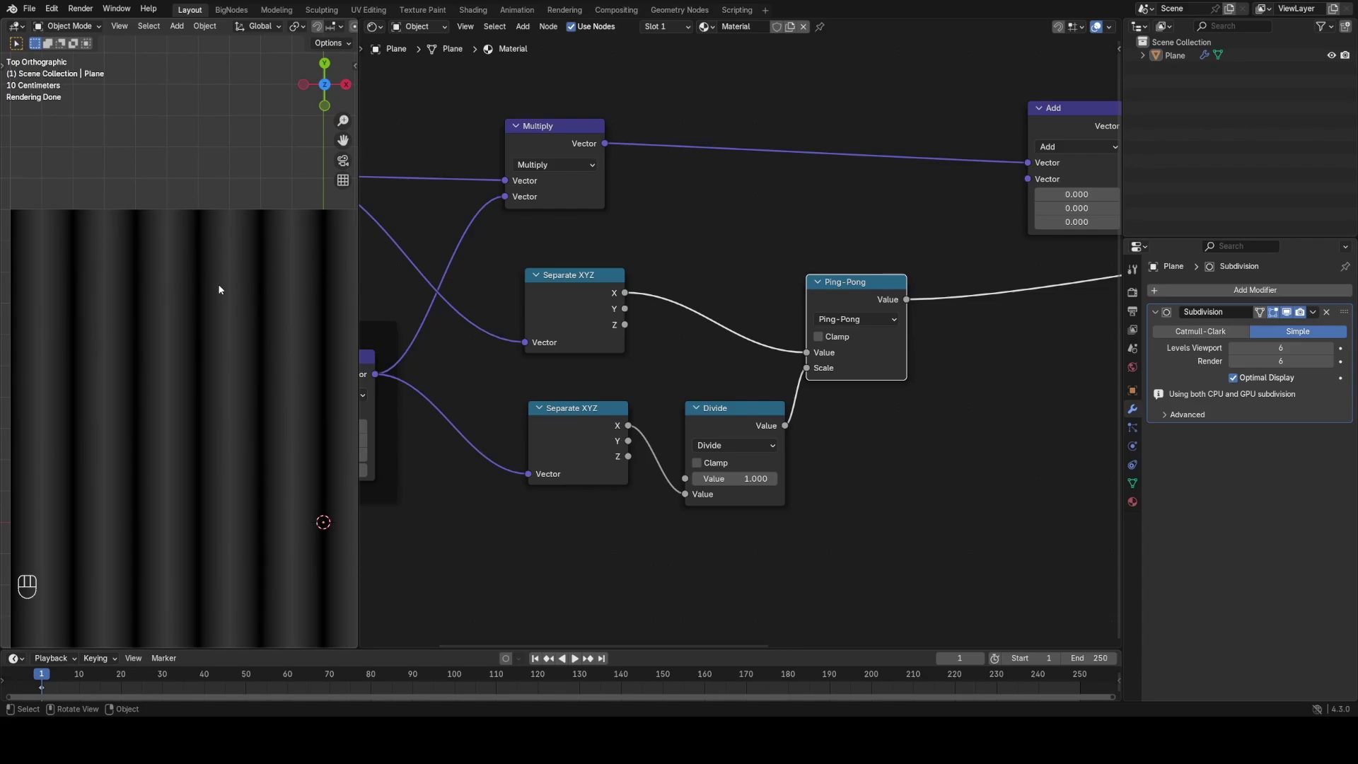
pyautogui.click(876, 223)
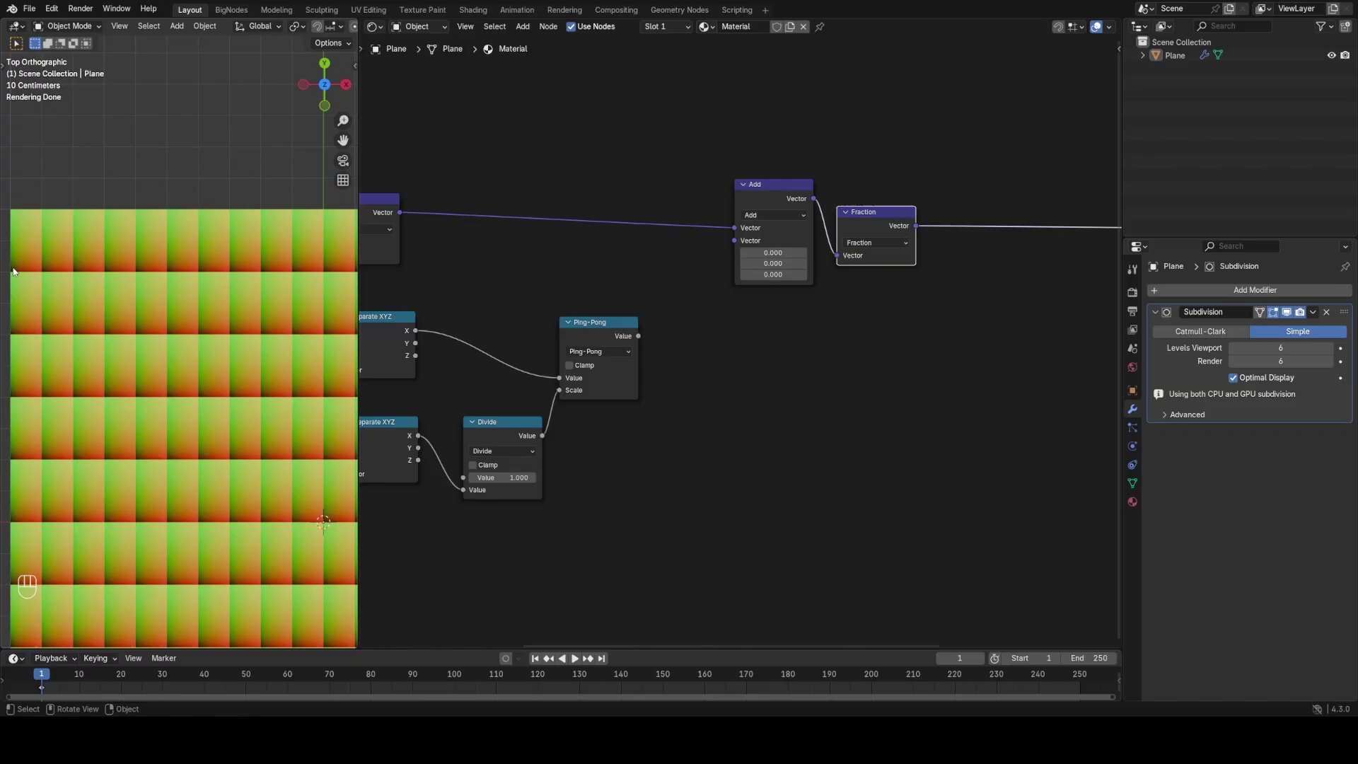
# Step: Combine the Ping-Pong wave into Y with Combine XYZ and plug it into the Add node as an offset
pyautogui.click(12, 271)
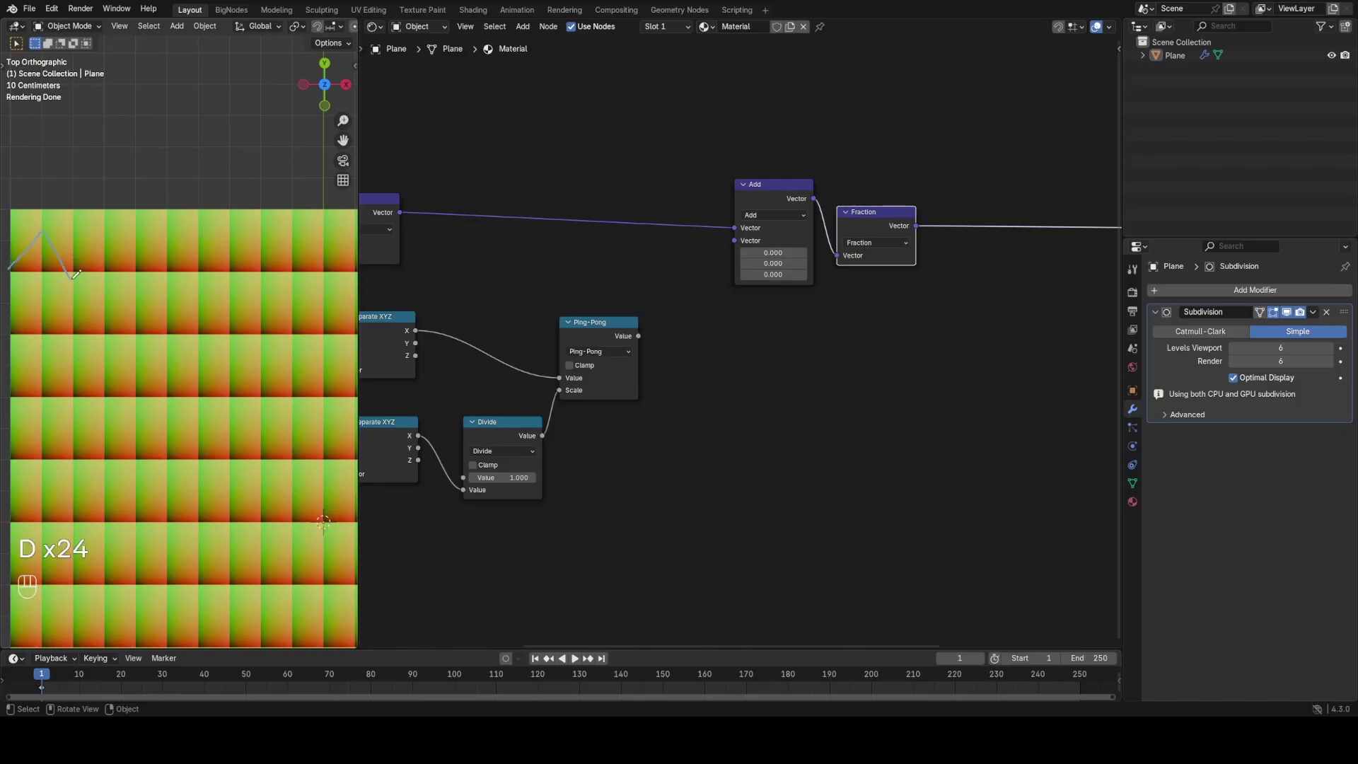
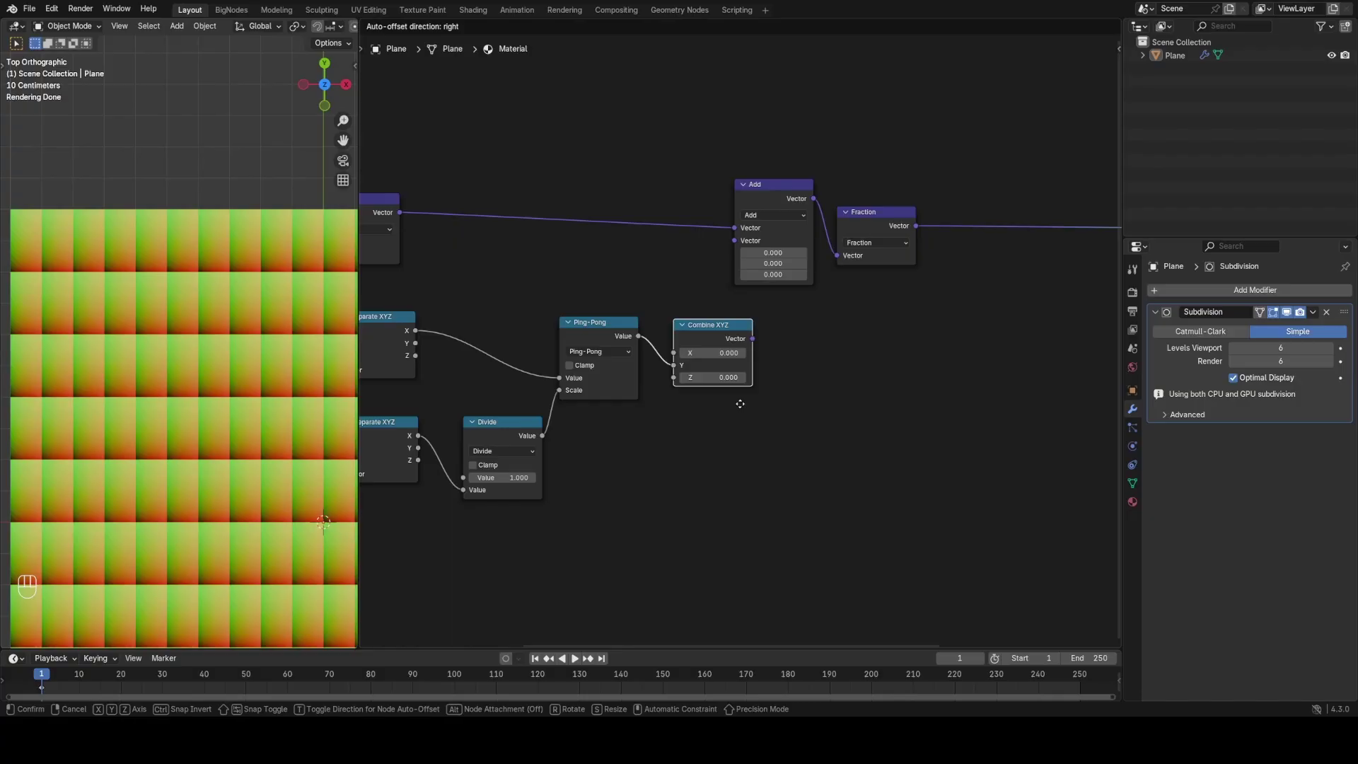
pyautogui.moveTo(748, 337); pyautogui.dragTo(771, 251)
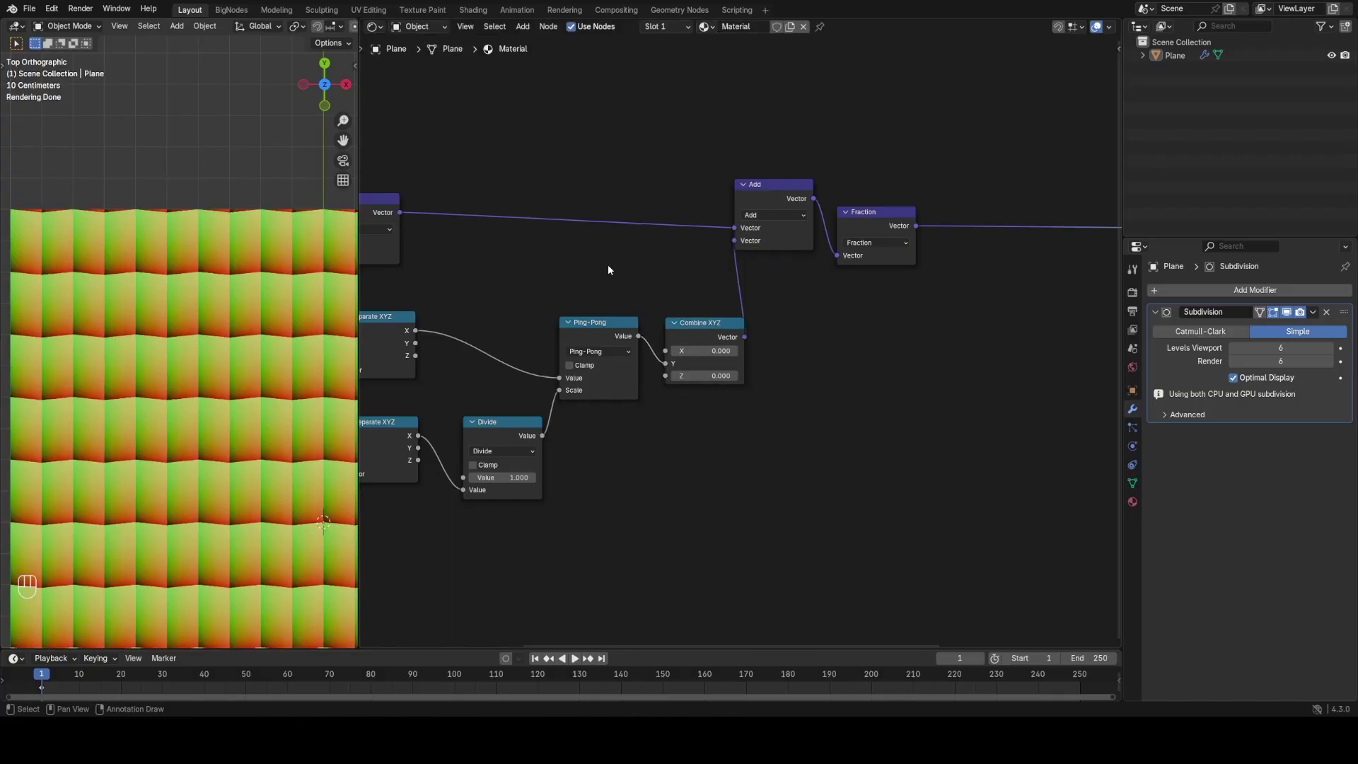
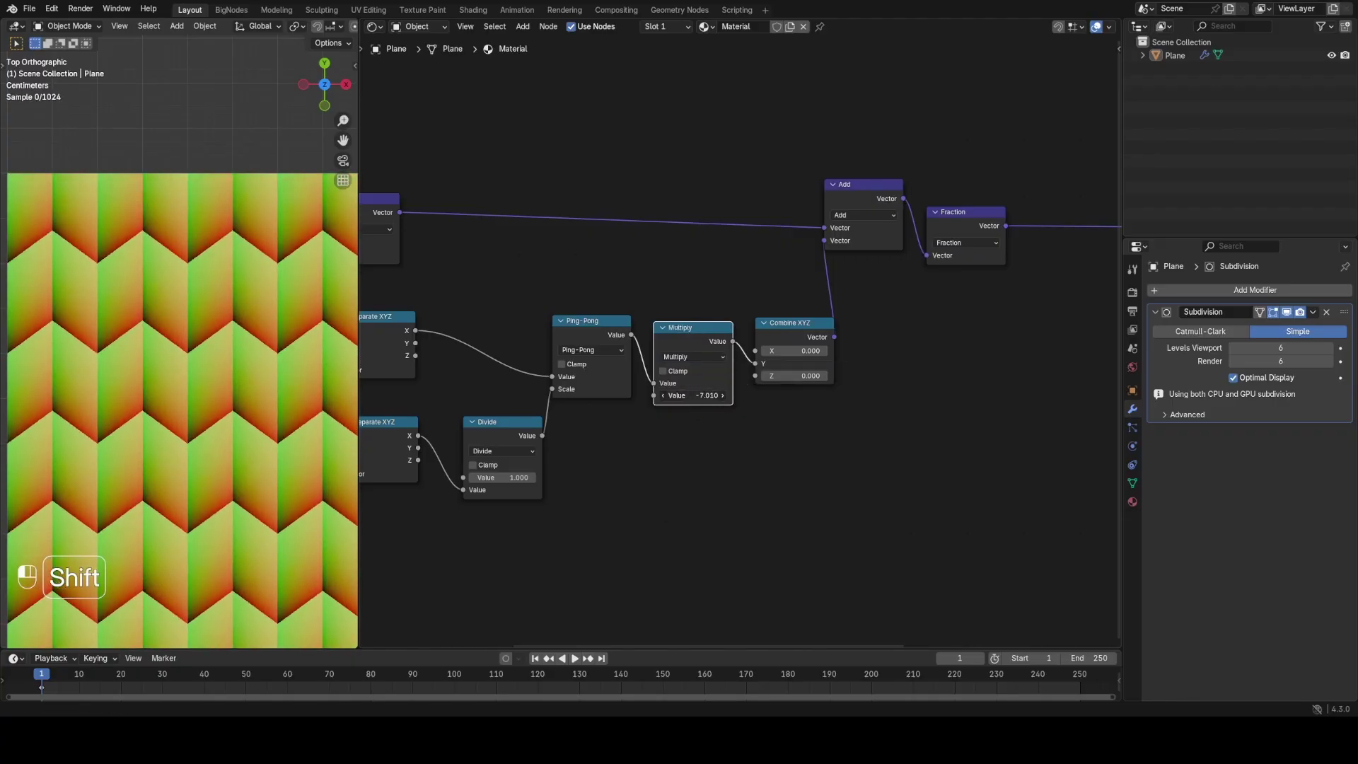
# Step: Divide the wave and multiply it by 0.5 before Combine XYZ, giving zigzag chevrons on the plane
pyautogui.click(696, 403)
pyautogui.middleClick(708, 407)
pyautogui.click(706, 405)
pyautogui.middleClick(698, 404)
pyautogui.doubleClick(703, 406)
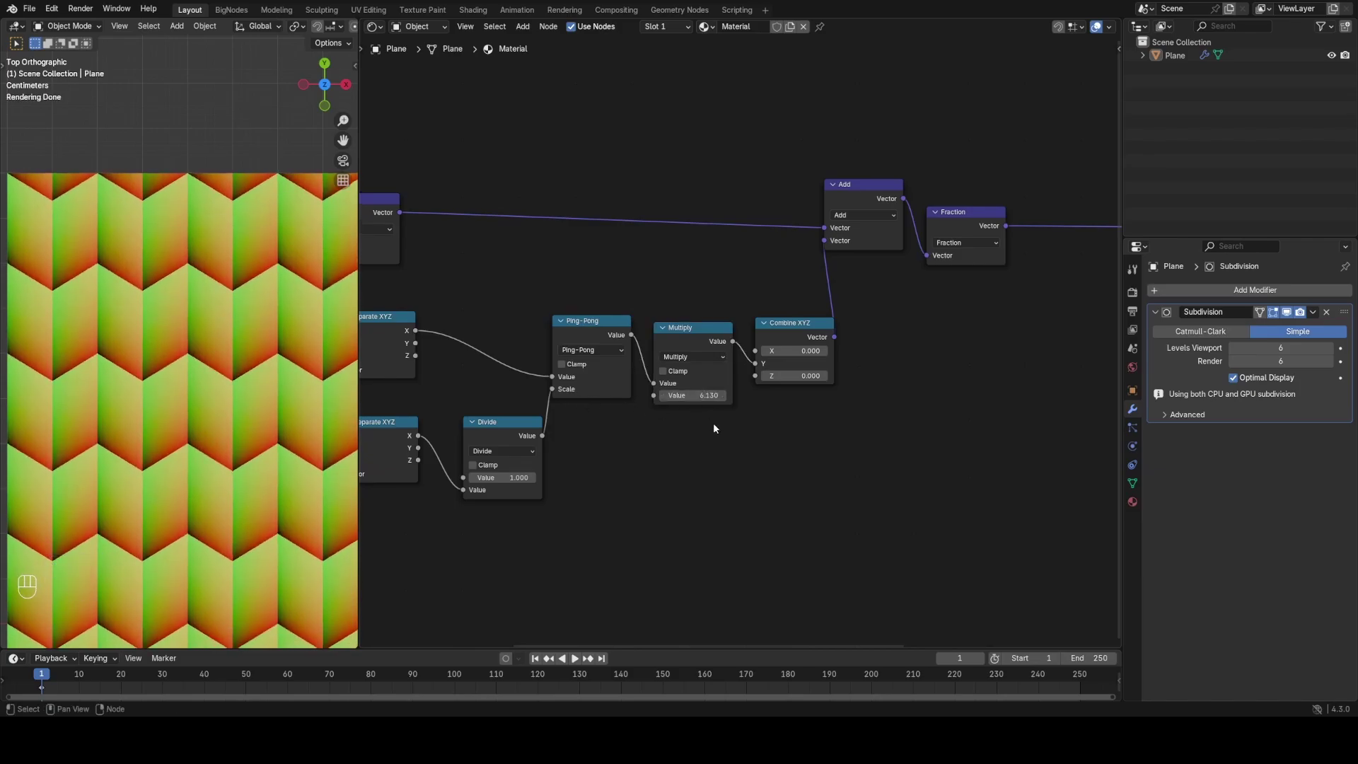
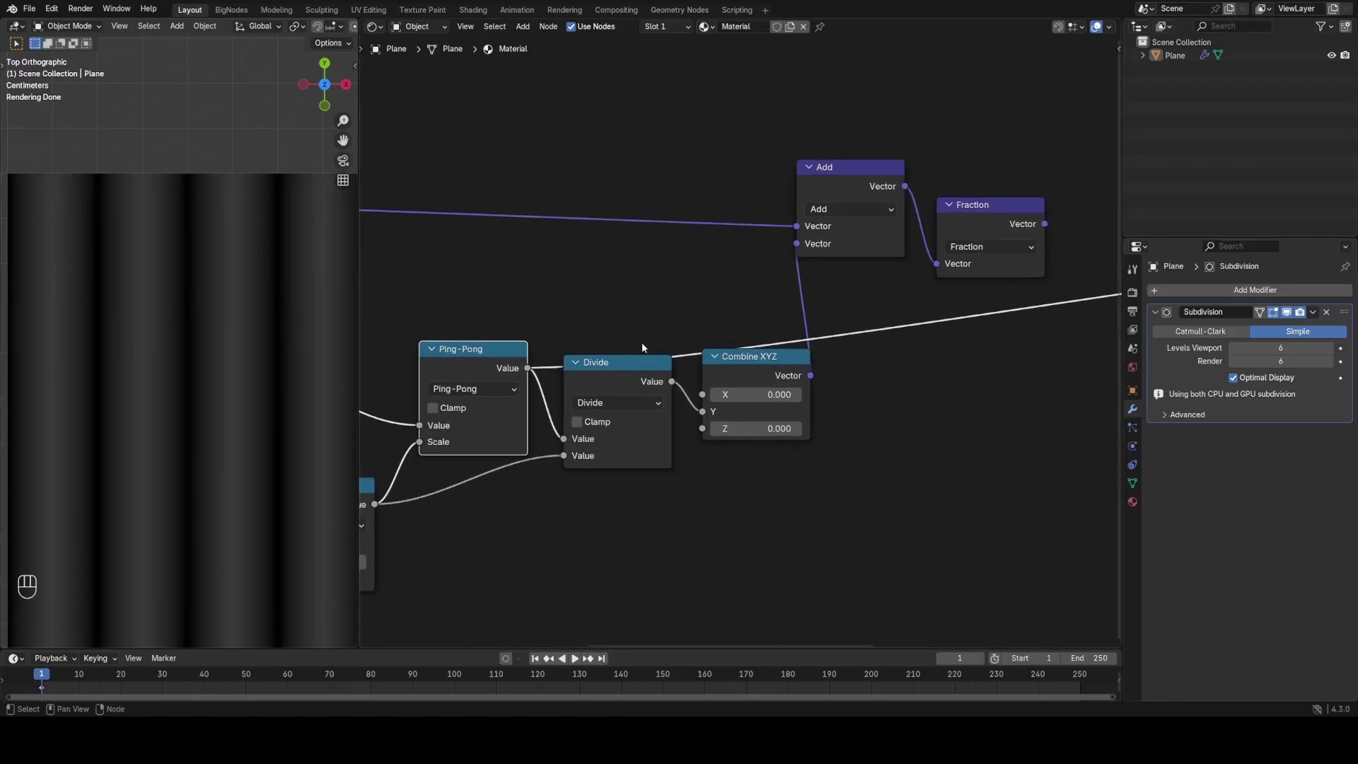
pyautogui.click(621, 375)
pyautogui.click(619, 377)
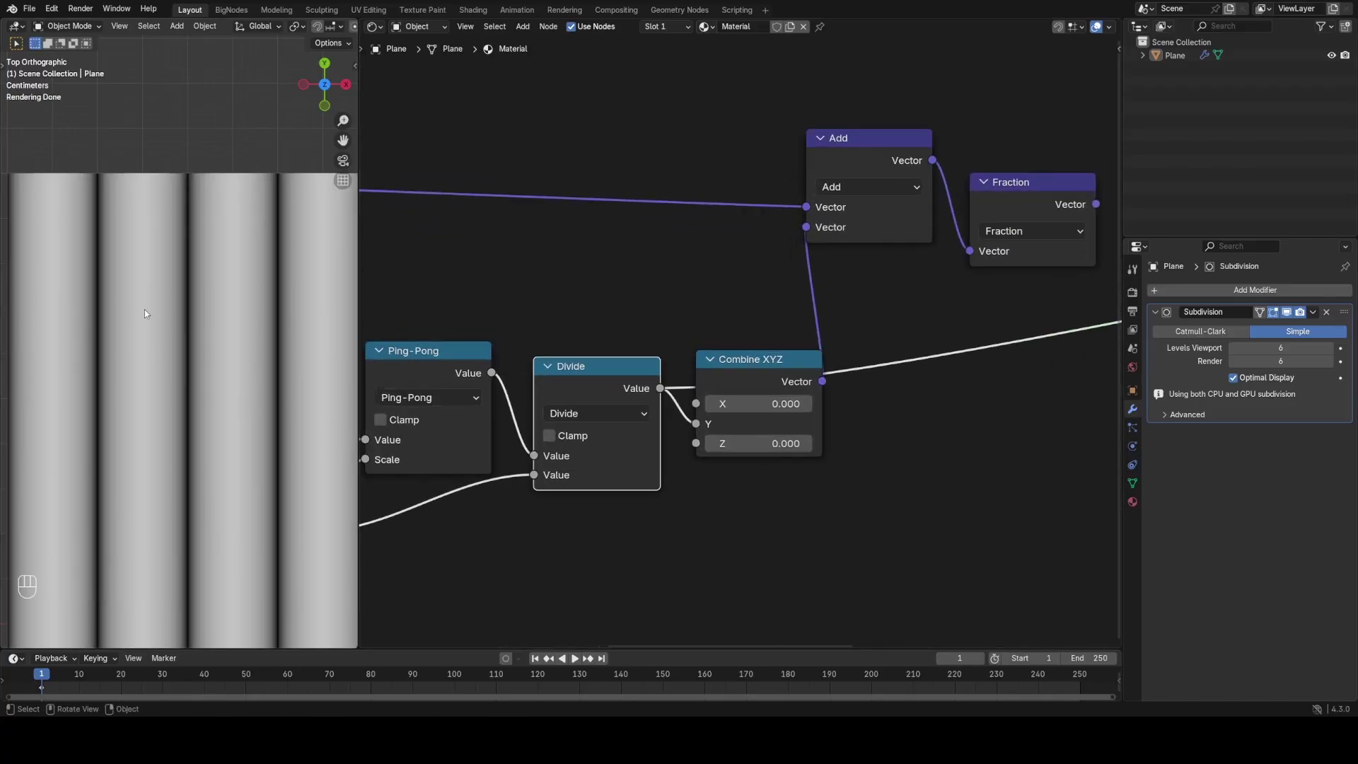
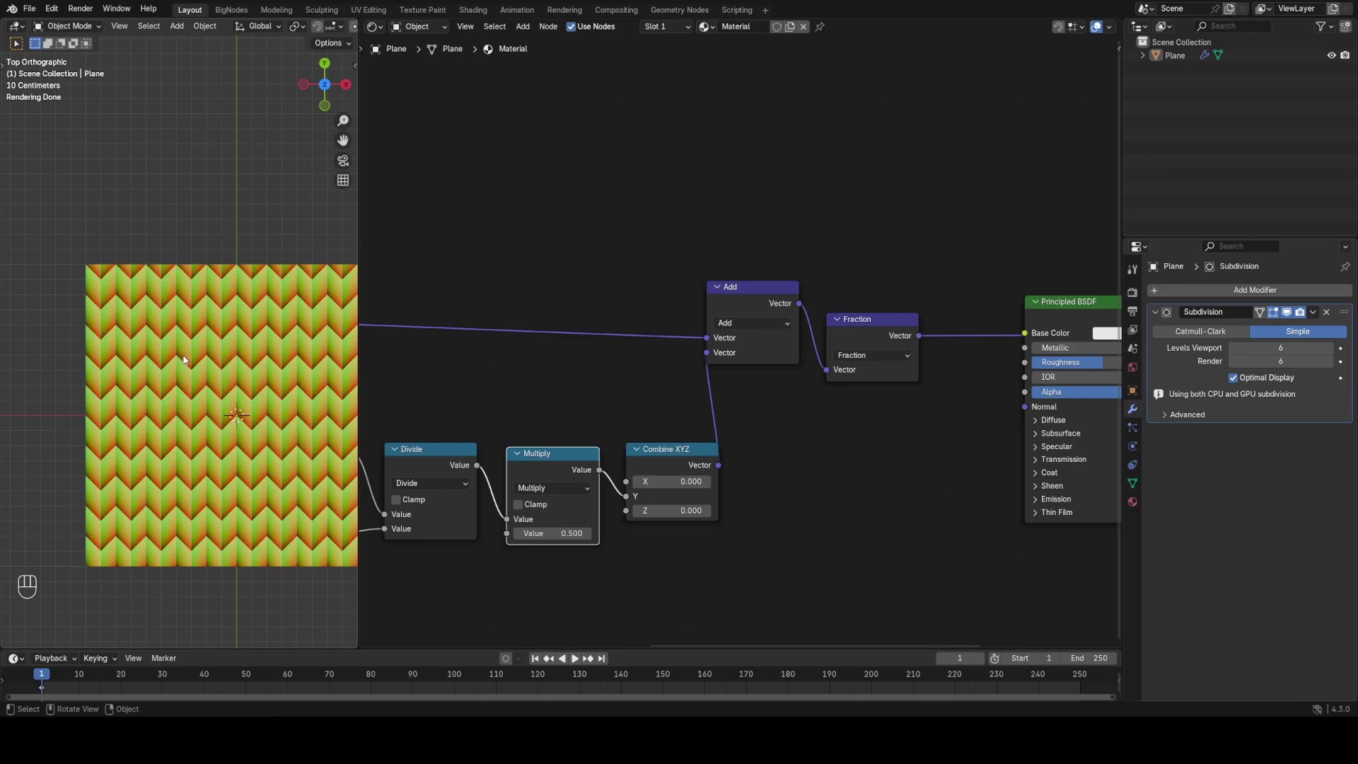
pyautogui.press('g')
pyautogui.moveTo(183, 328); pyautogui.dragTo(112, 293)
pyautogui.moveTo(114, 292); pyautogui.dragTo(157, 288)
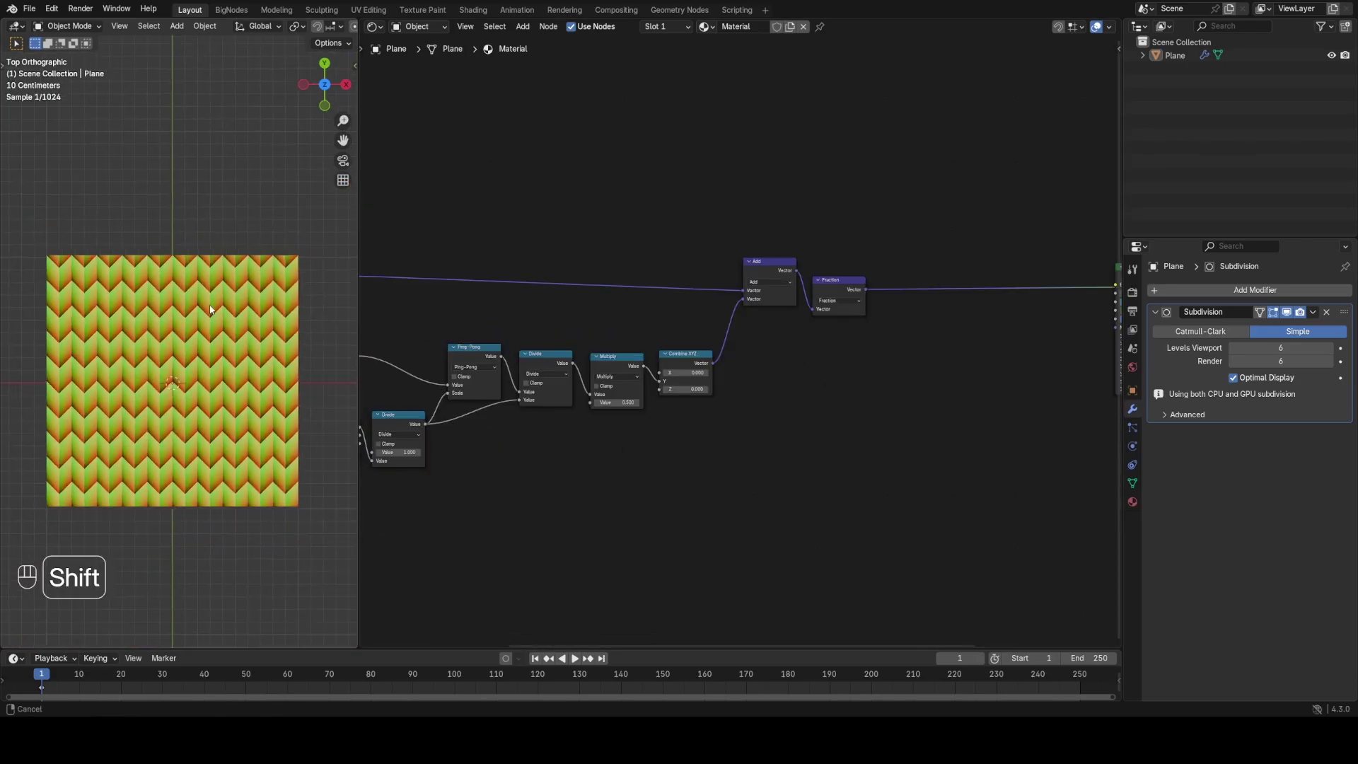
# Step: Duplicate a second Add node with its own Combine XYZ offset, placed before the Fraction step
pyautogui.click(689, 367)
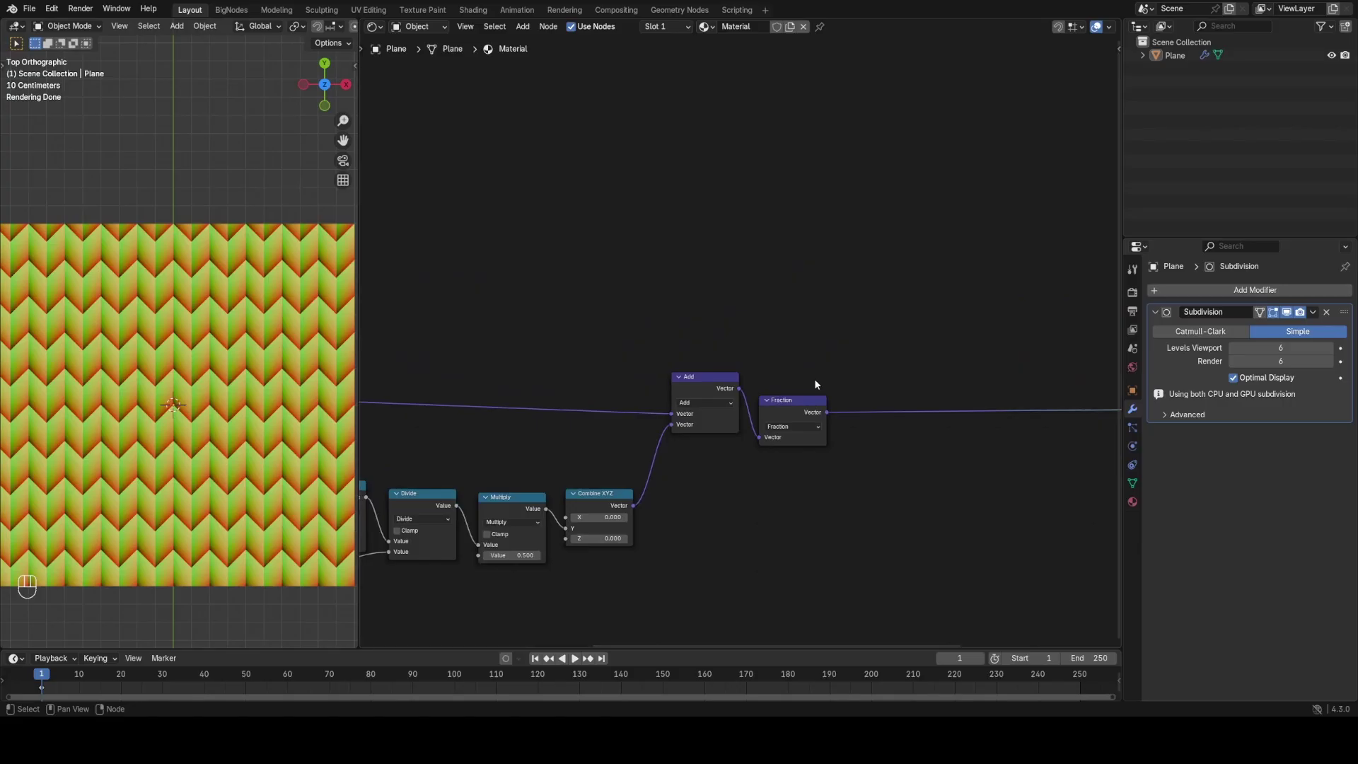
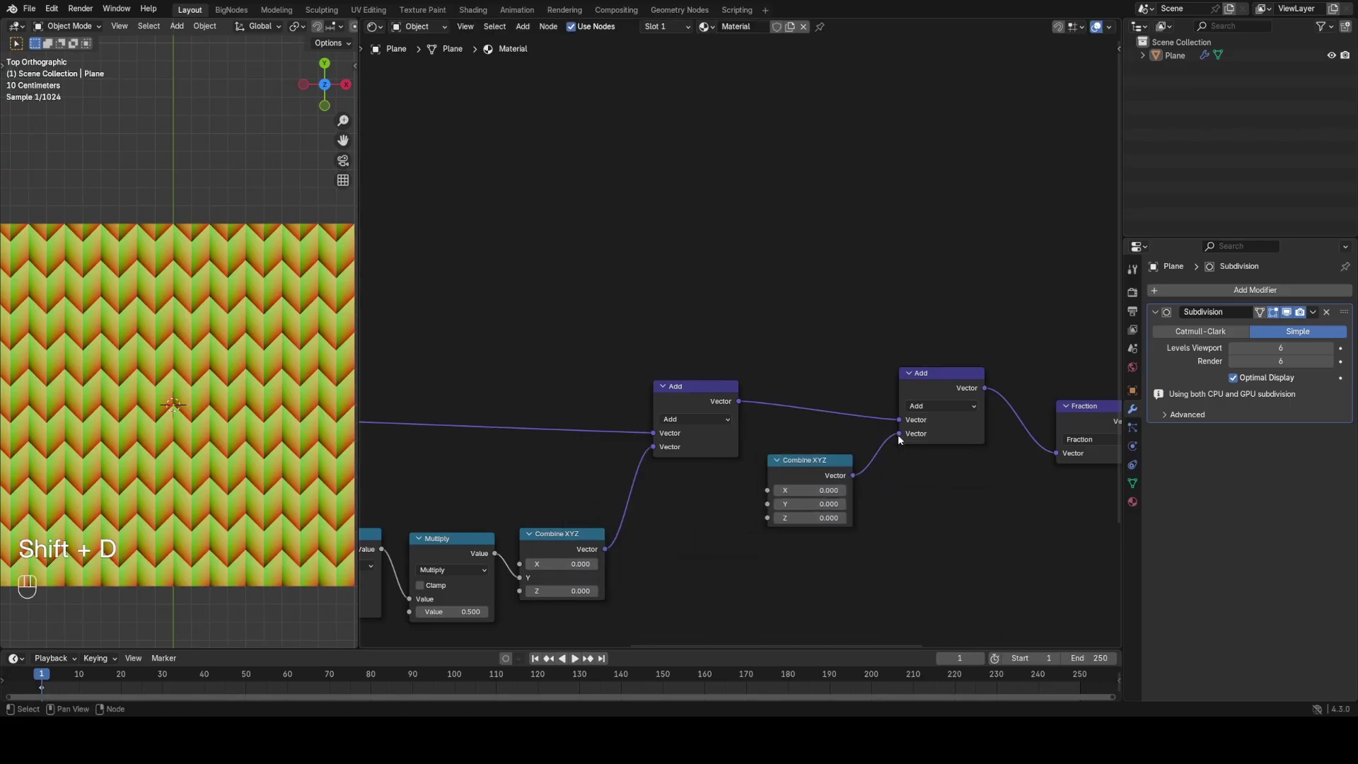
pyautogui.click(604, 275)
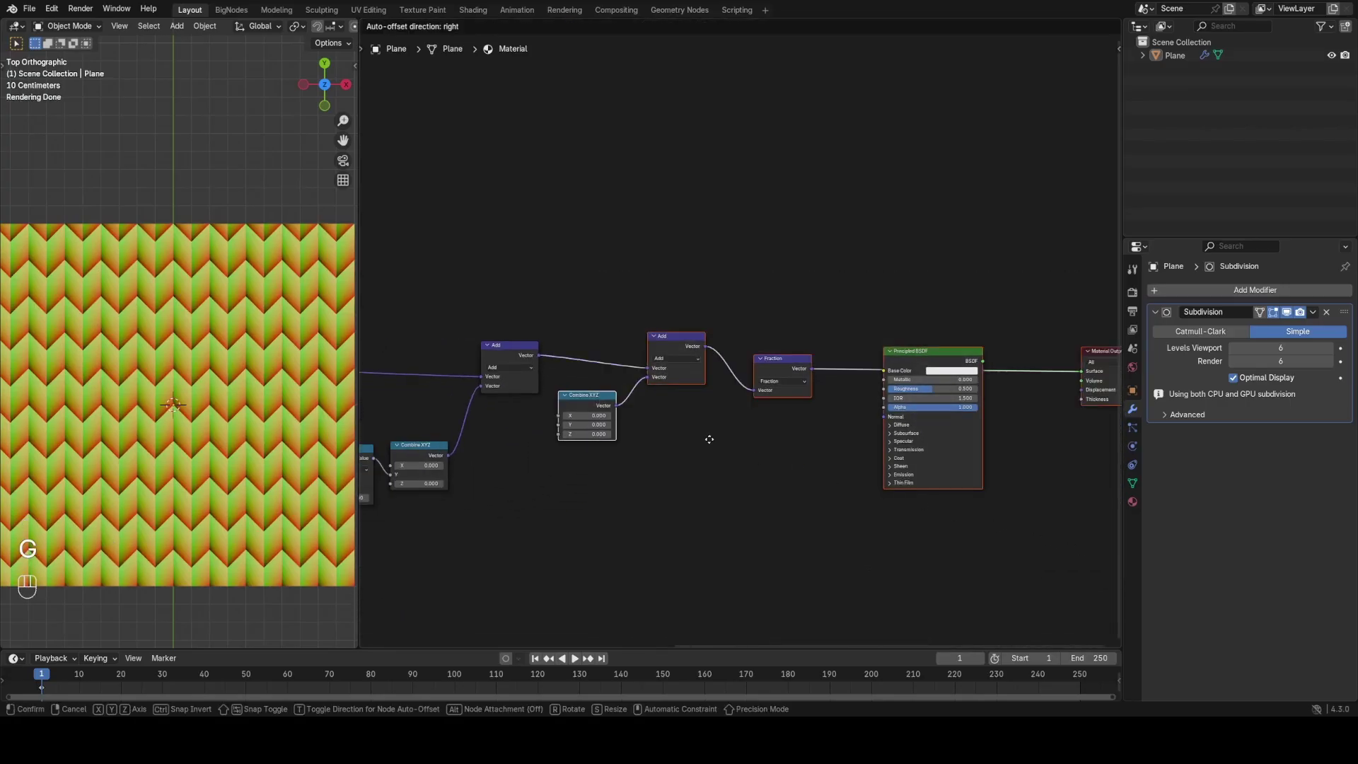
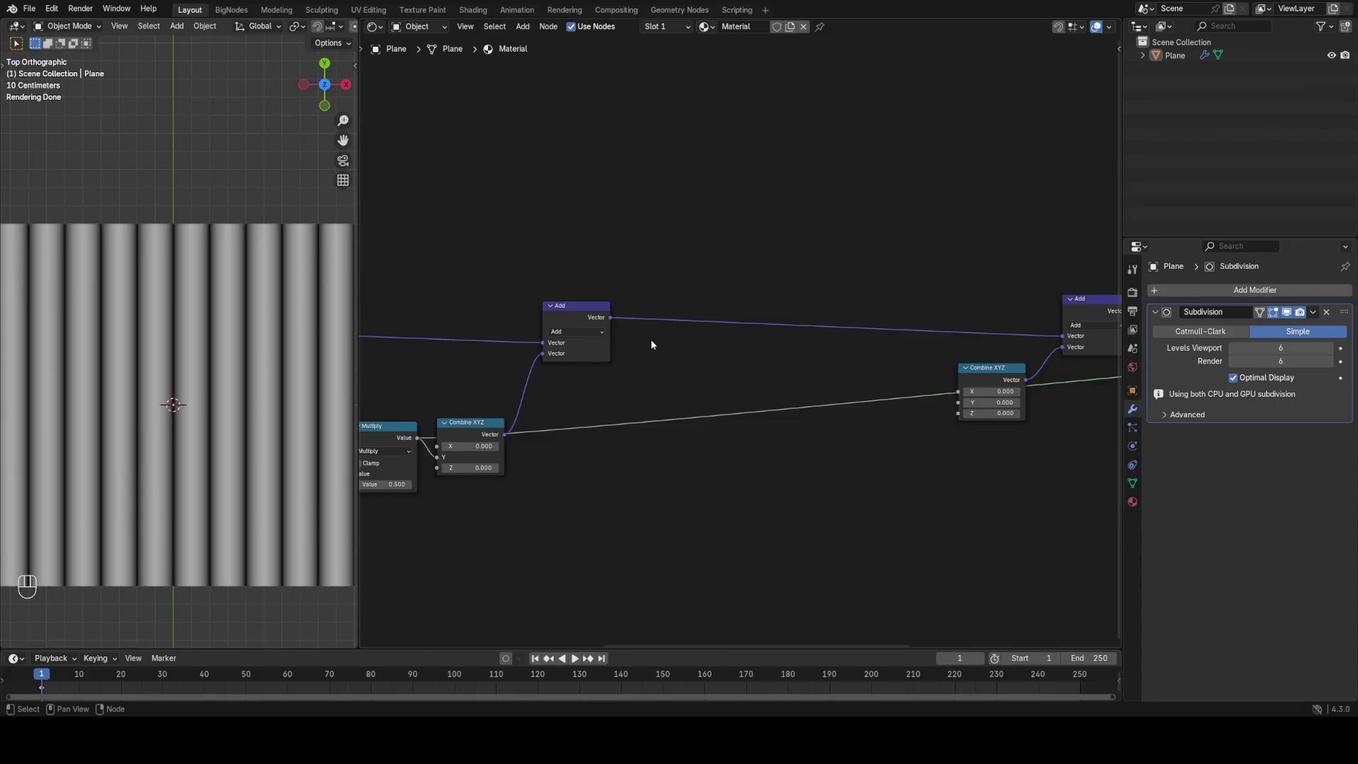
# Step: Snap the first Add's output to increments (1, 1, 0) and split out its X with a Separate XYZ
pyautogui.moveTo(561, 337); pyautogui.dragTo(653, 435)
pyautogui.click(539, 331)
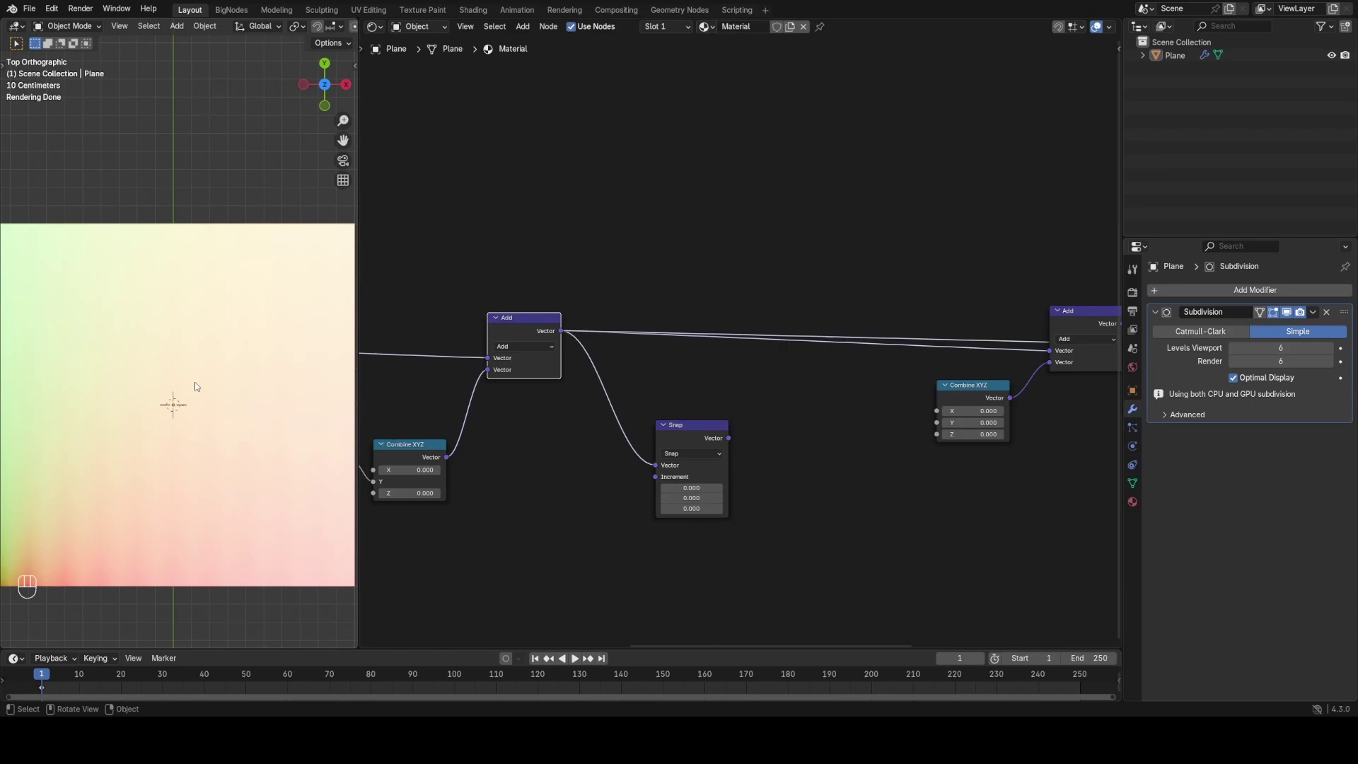
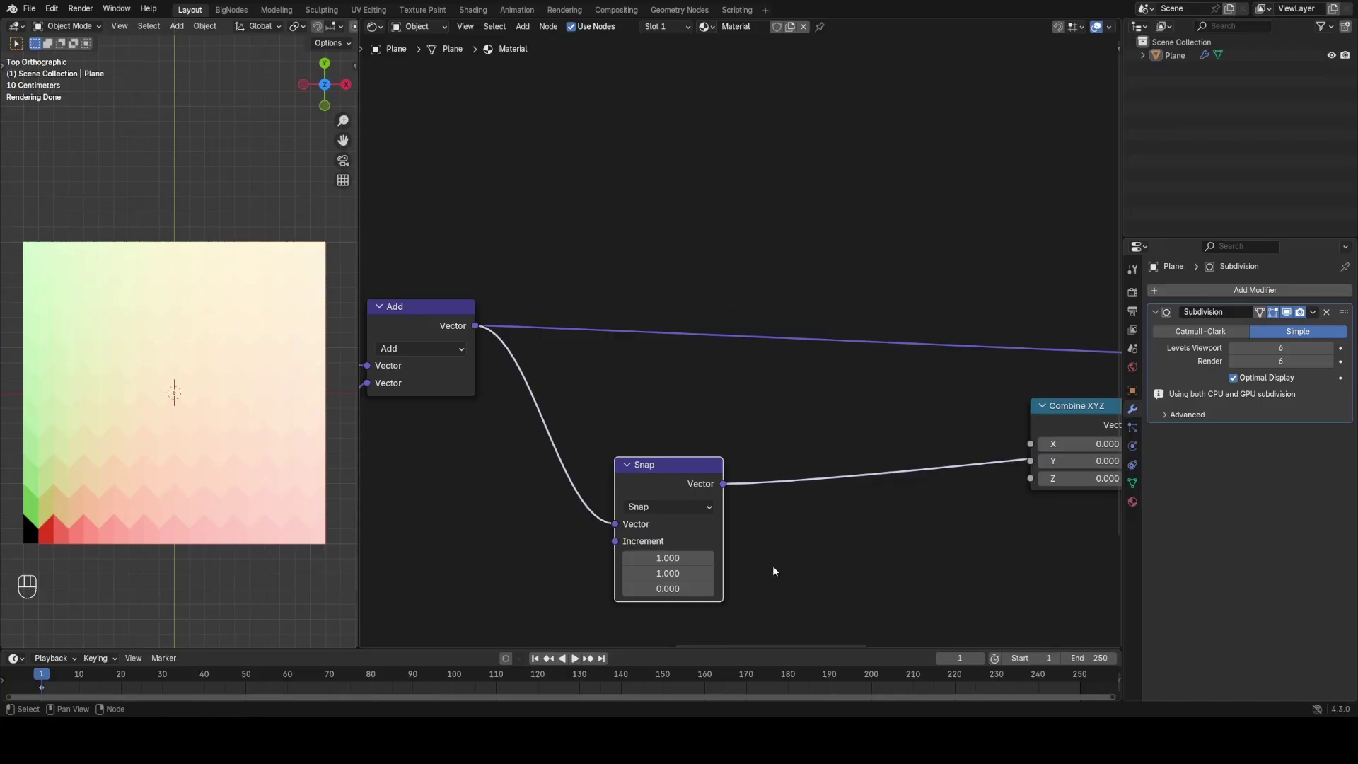
pyautogui.middleClick(195, 485)
pyautogui.middleClick(188, 410)
pyautogui.moveTo(652, 403); pyautogui.dragTo(689, 431)
pyautogui.press('shift+a')
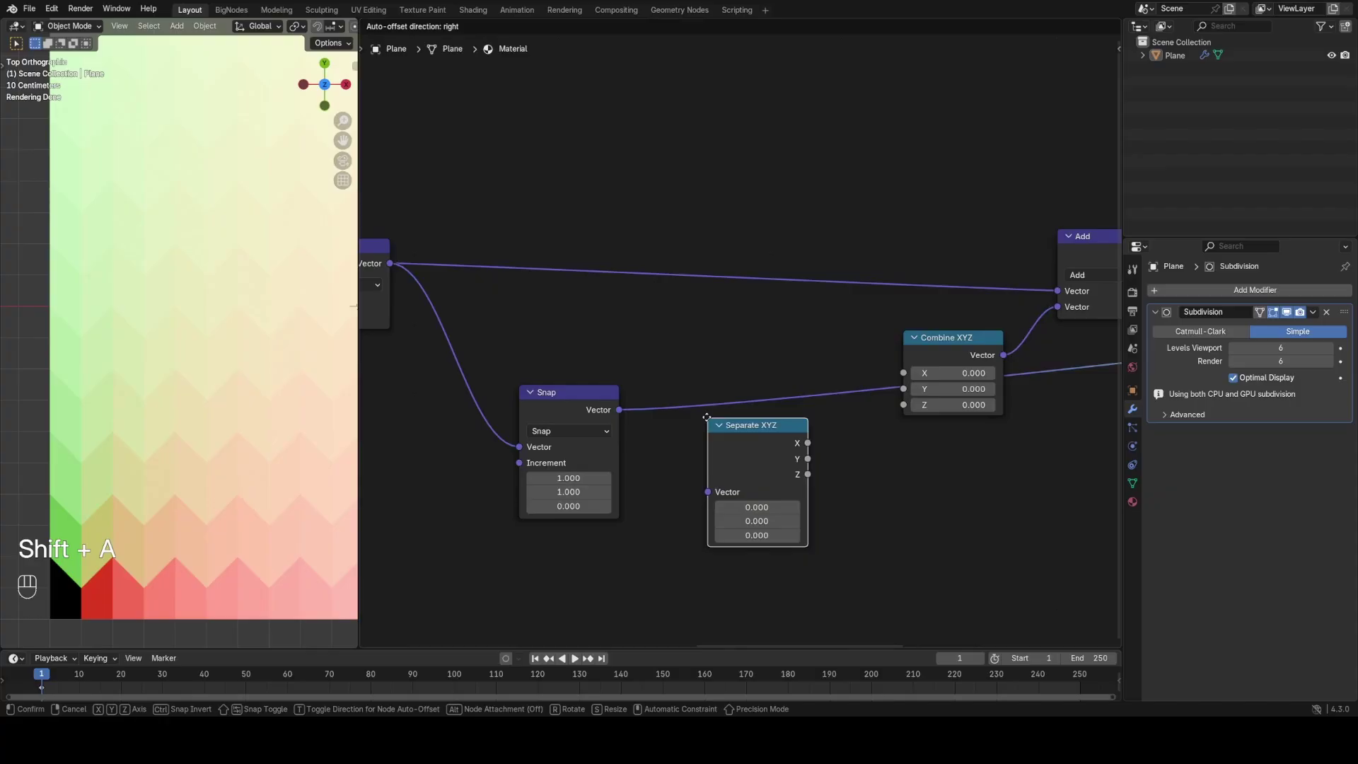
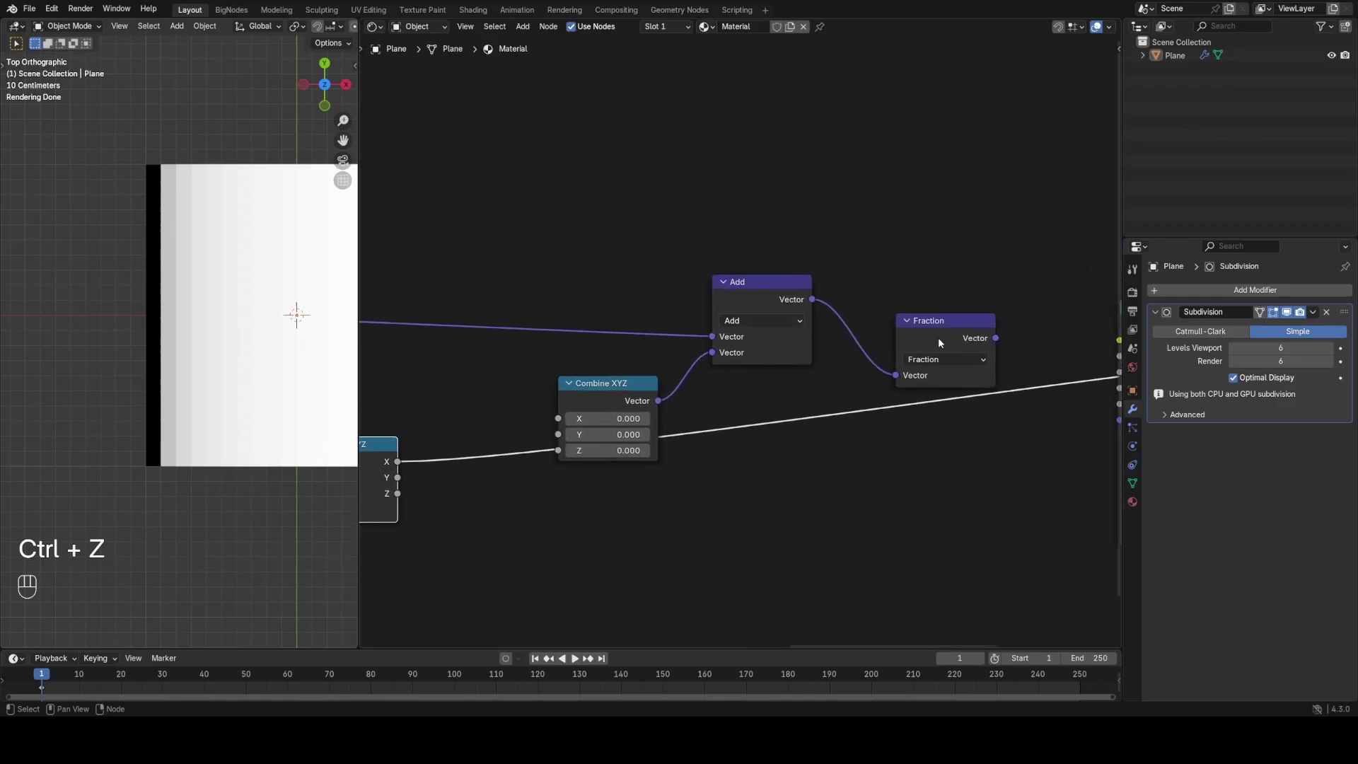
# Step: Feed the snapped X into a White Noise Texture and preview its value on the plane
pyautogui.click(949, 341)
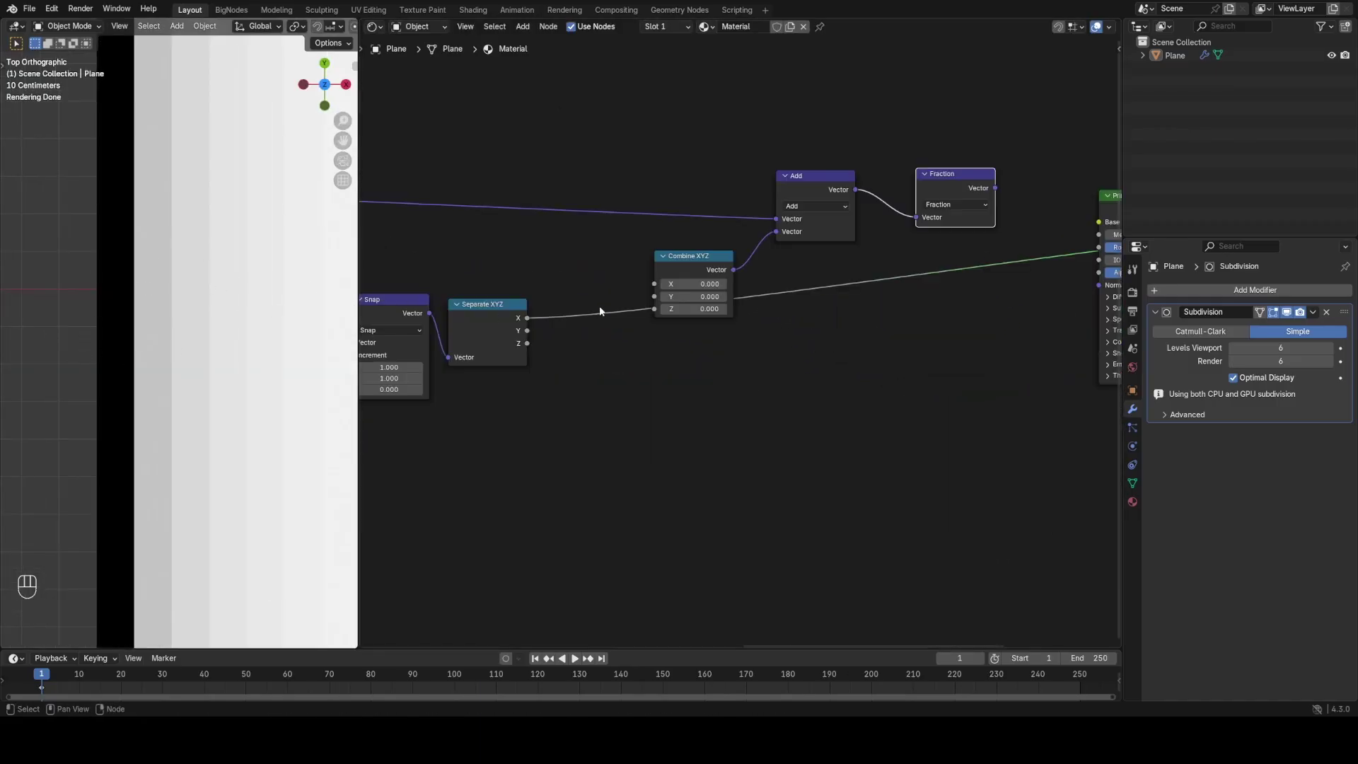
pyautogui.click(531, 317)
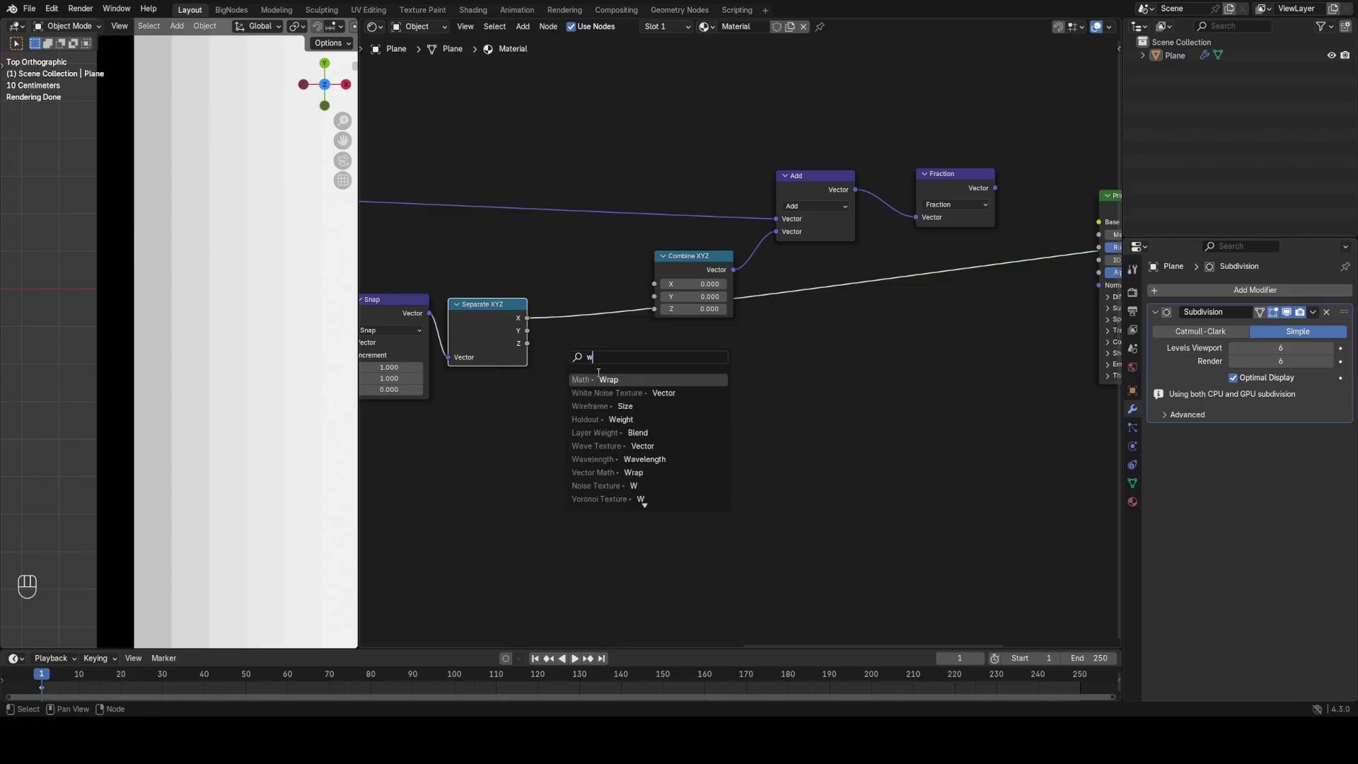
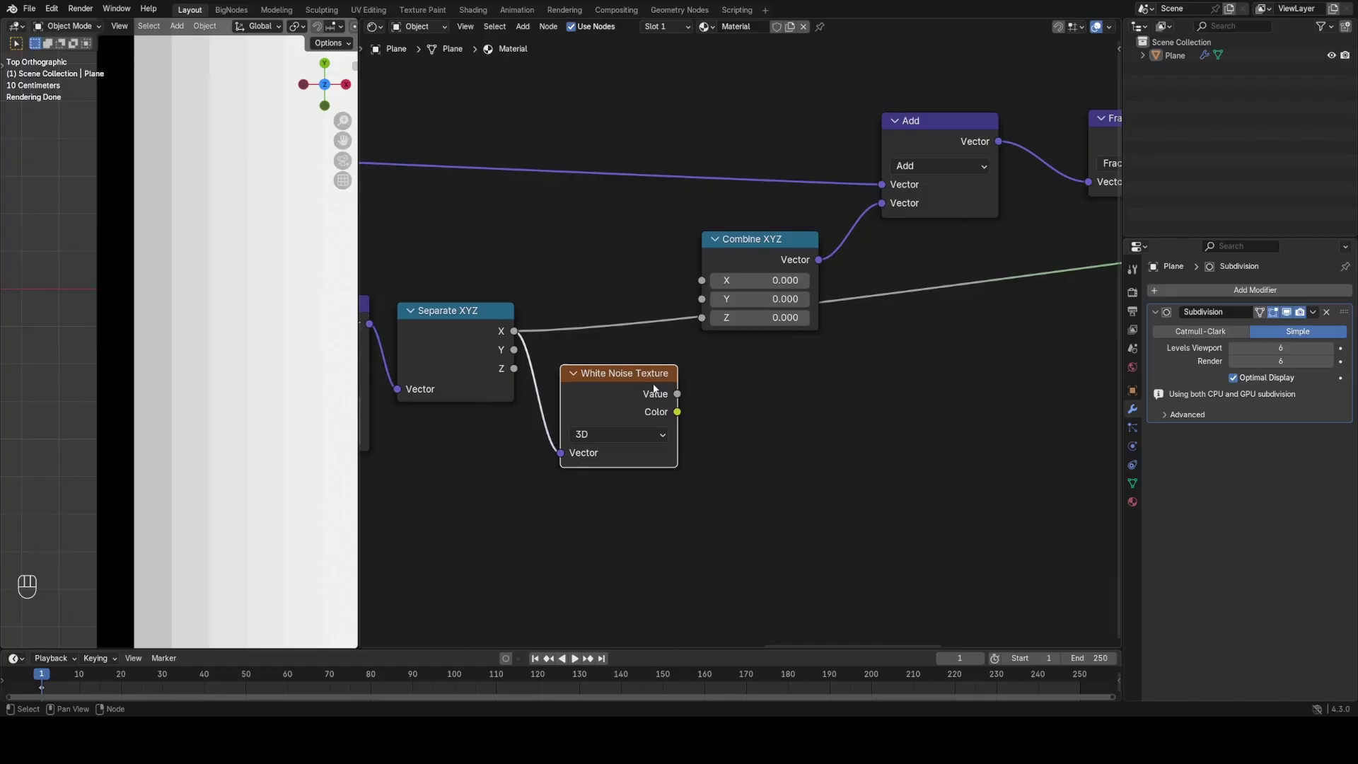
pyautogui.click(629, 395)
pyautogui.moveTo(266, 354); pyautogui.dragTo(138, 359)
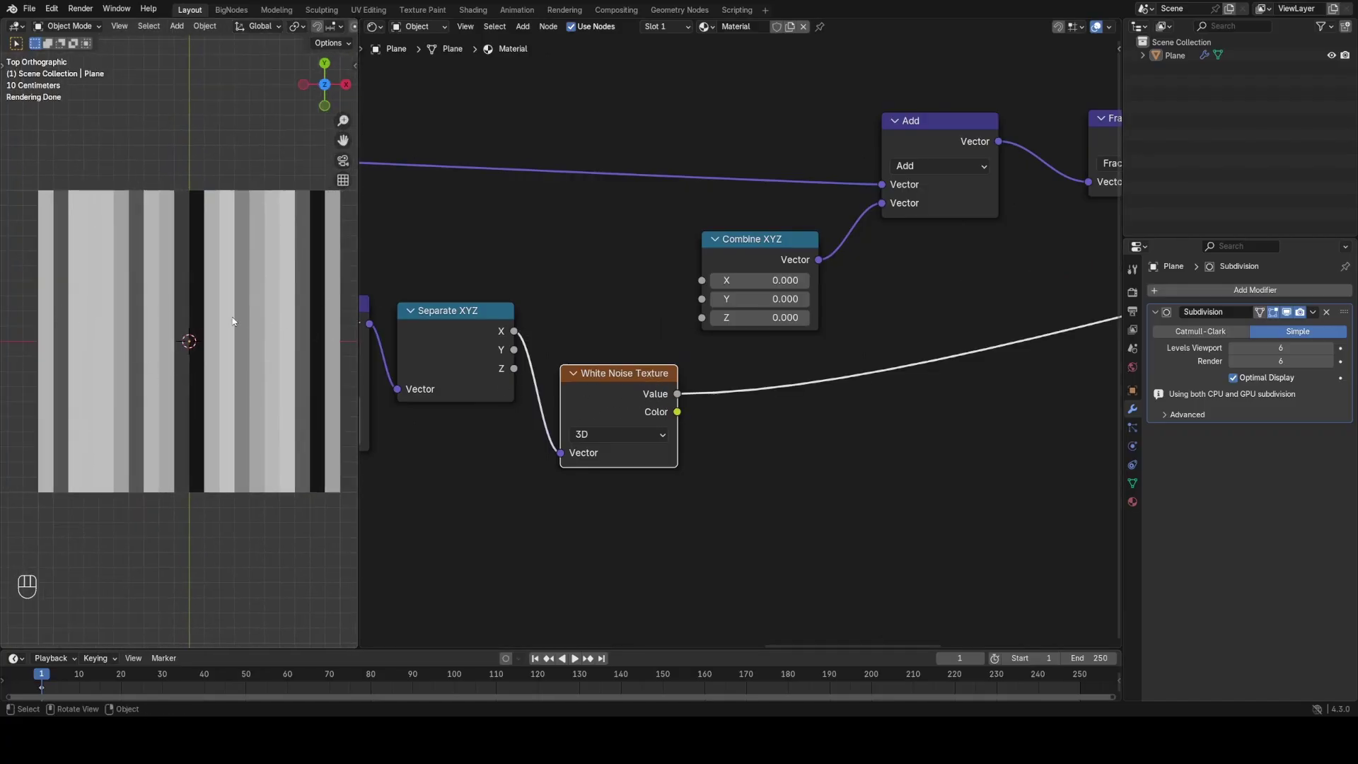
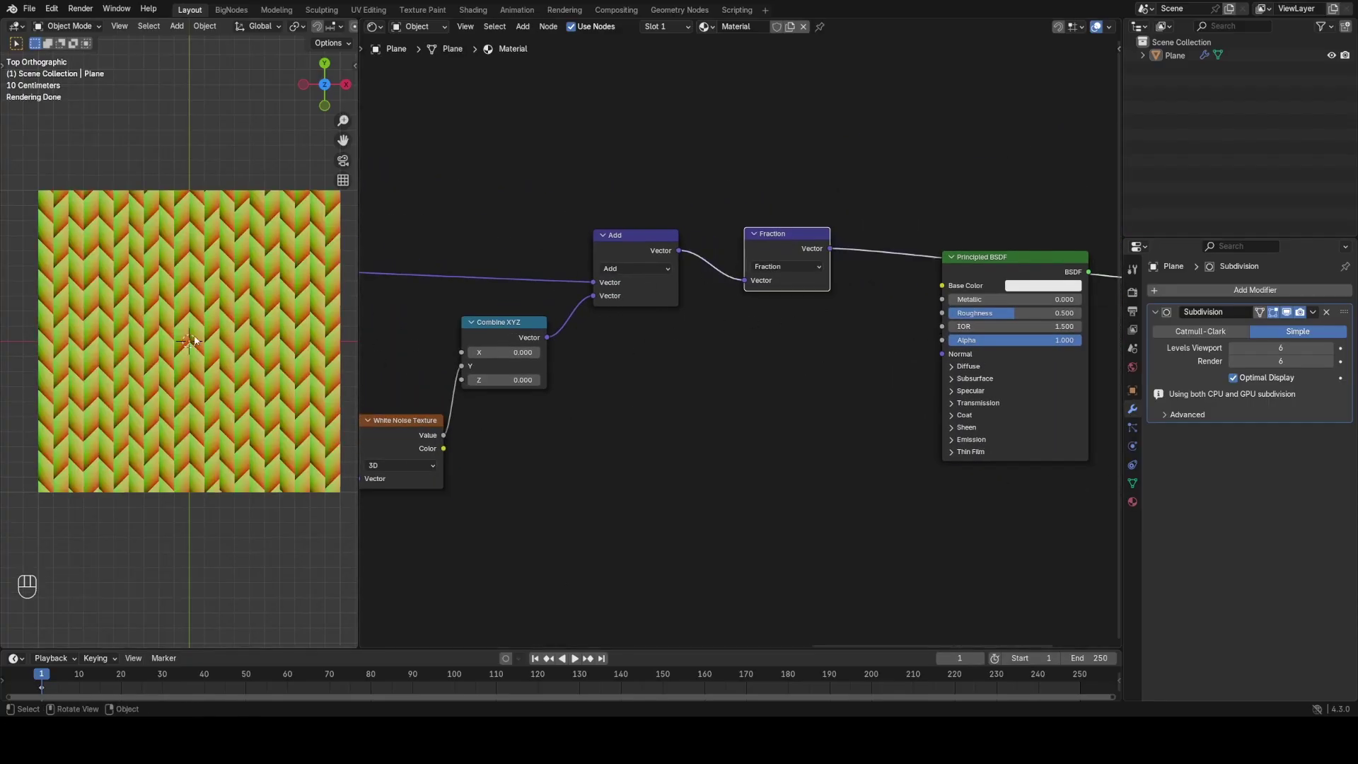
pyautogui.moveTo(193, 330); pyautogui.dragTo(236, 334)
# Step: Multiply the noise value by 0.5 and route it into the new Combine XYZ Y offset
pyautogui.press('shift+a')
pyautogui.click(585, 353)
pyautogui.moveTo(662, 387); pyautogui.dragTo(662, 450)
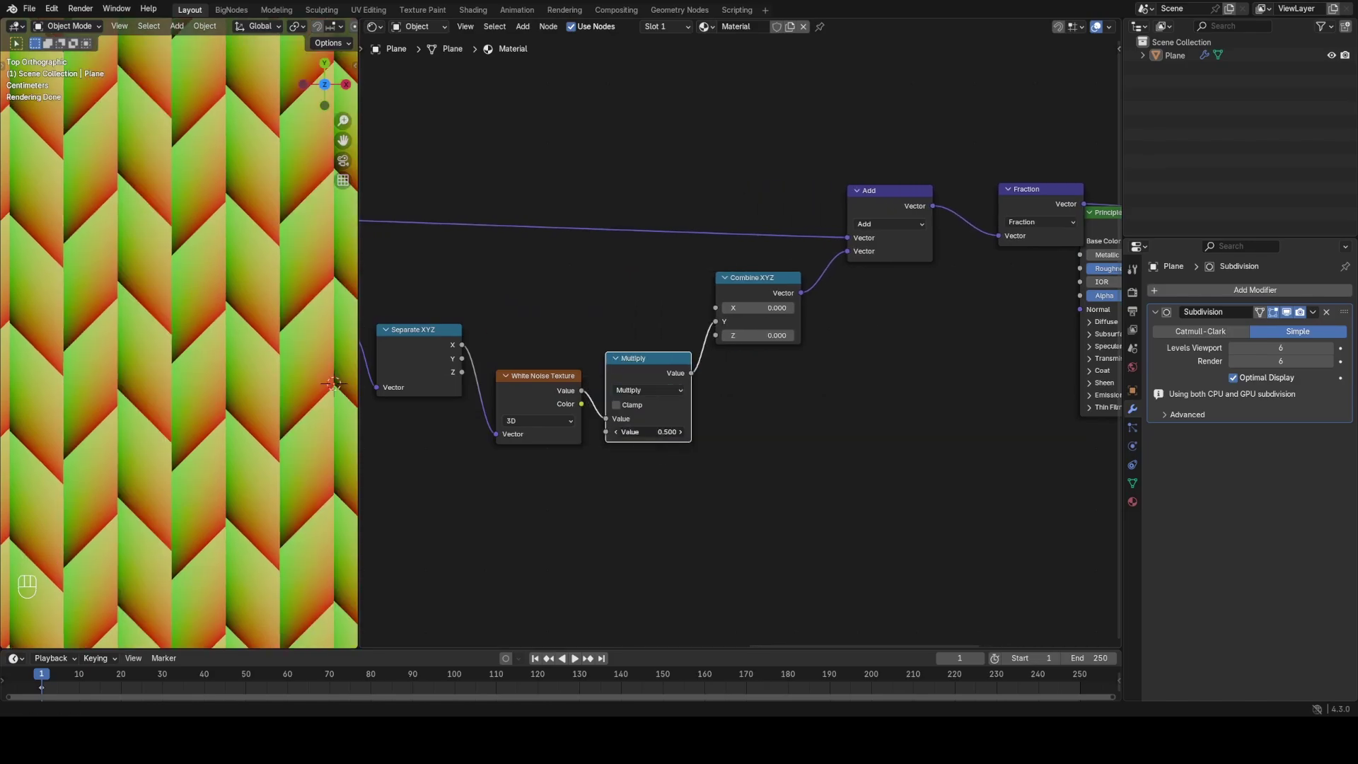
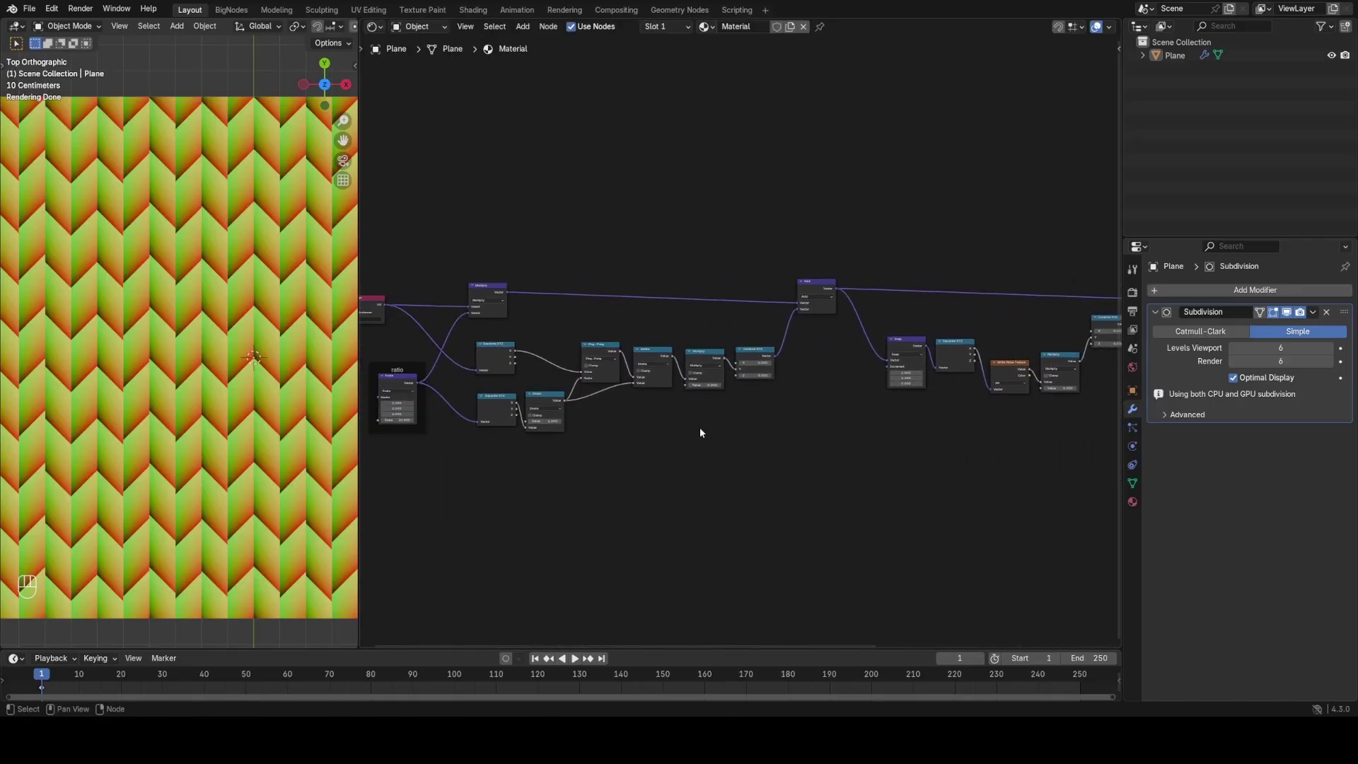
# Step: Group the zigzag offset nodes into a frame labelled 'Pattern Offset' and bring the later tree into view
pyautogui.moveTo(485, 280); pyautogui.dragTo(503, 289)
pyautogui.press('g')
pyautogui.press('x')
pyautogui.click(501, 499)
pyautogui.moveTo(827, 295); pyautogui.dragTo(856, 353)
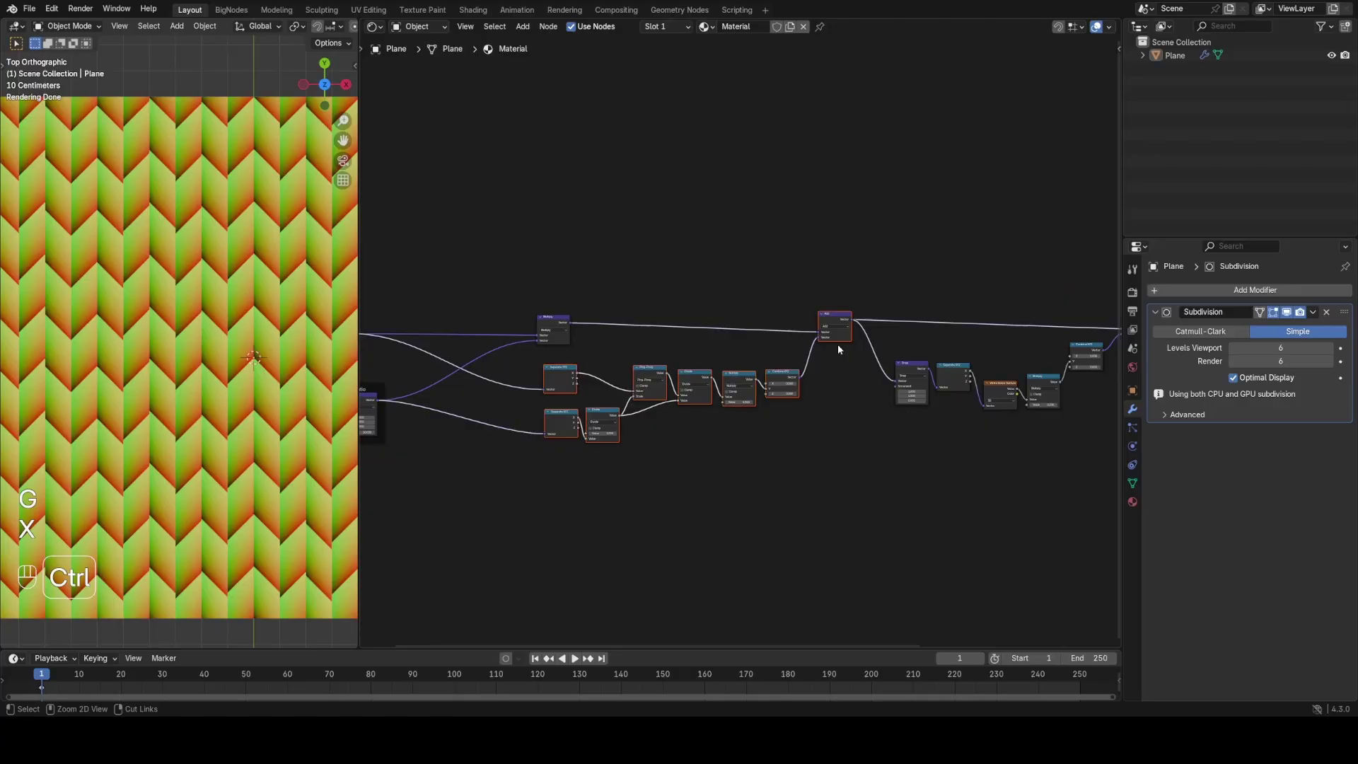
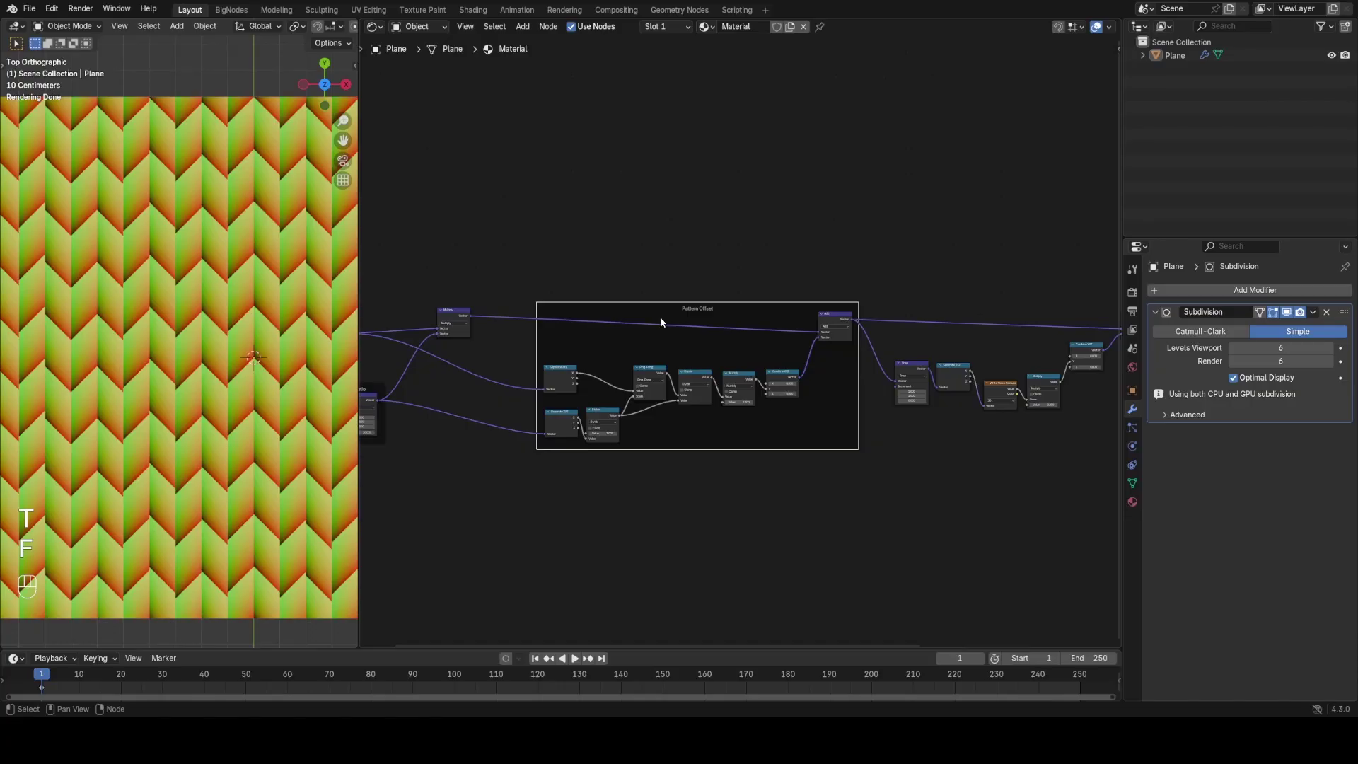
pyautogui.moveTo(615, 279); pyautogui.dragTo(672, 313)
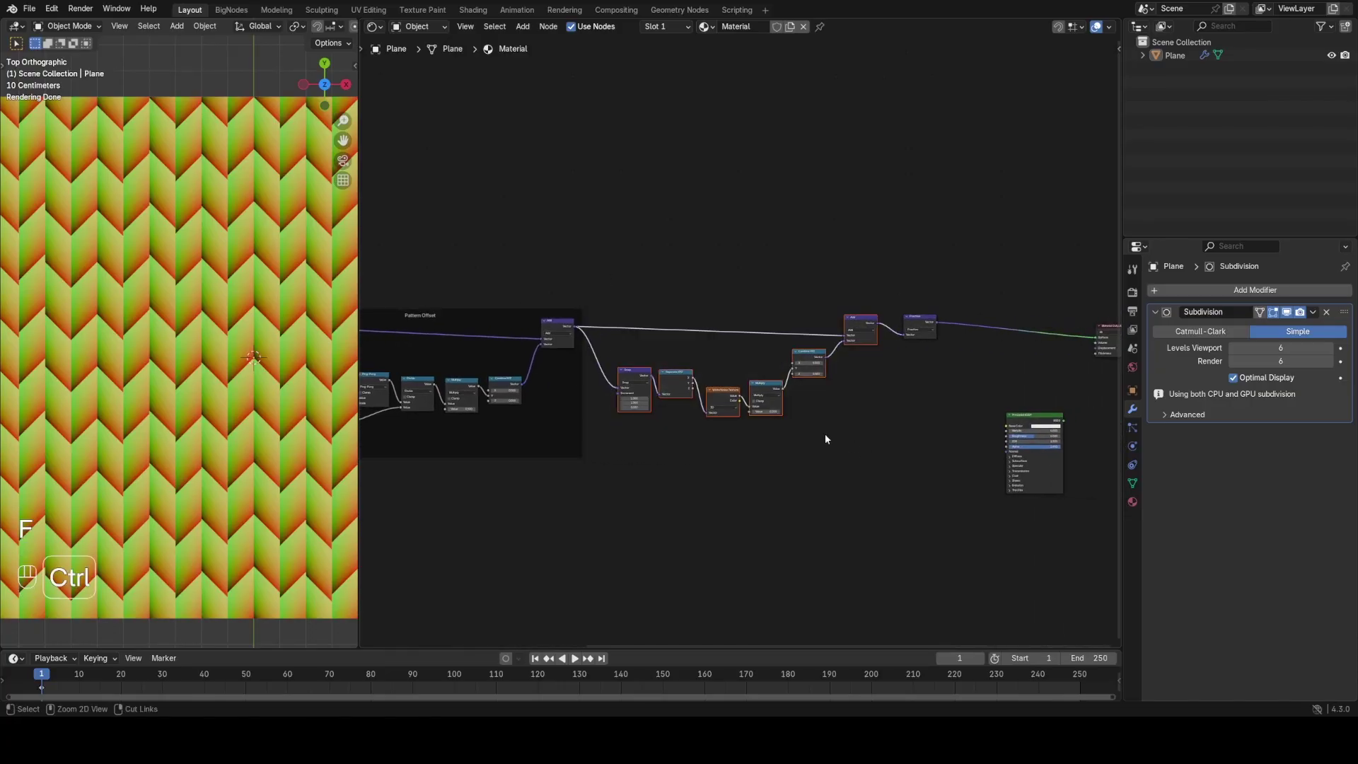
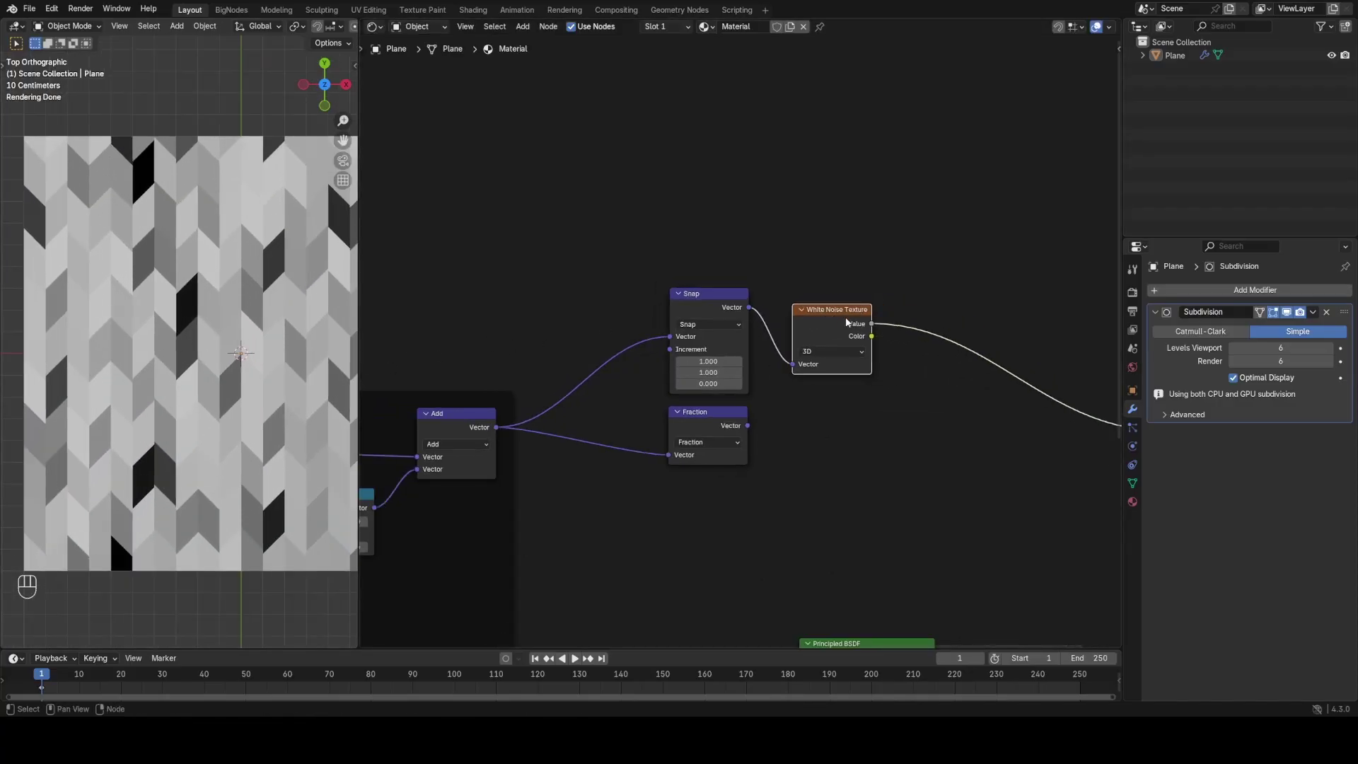
# Step: Remove the White Noise preview and pass snapped X and Y each through Floored Modulo by 2
pyautogui.click(829, 318)
pyautogui.press('x')
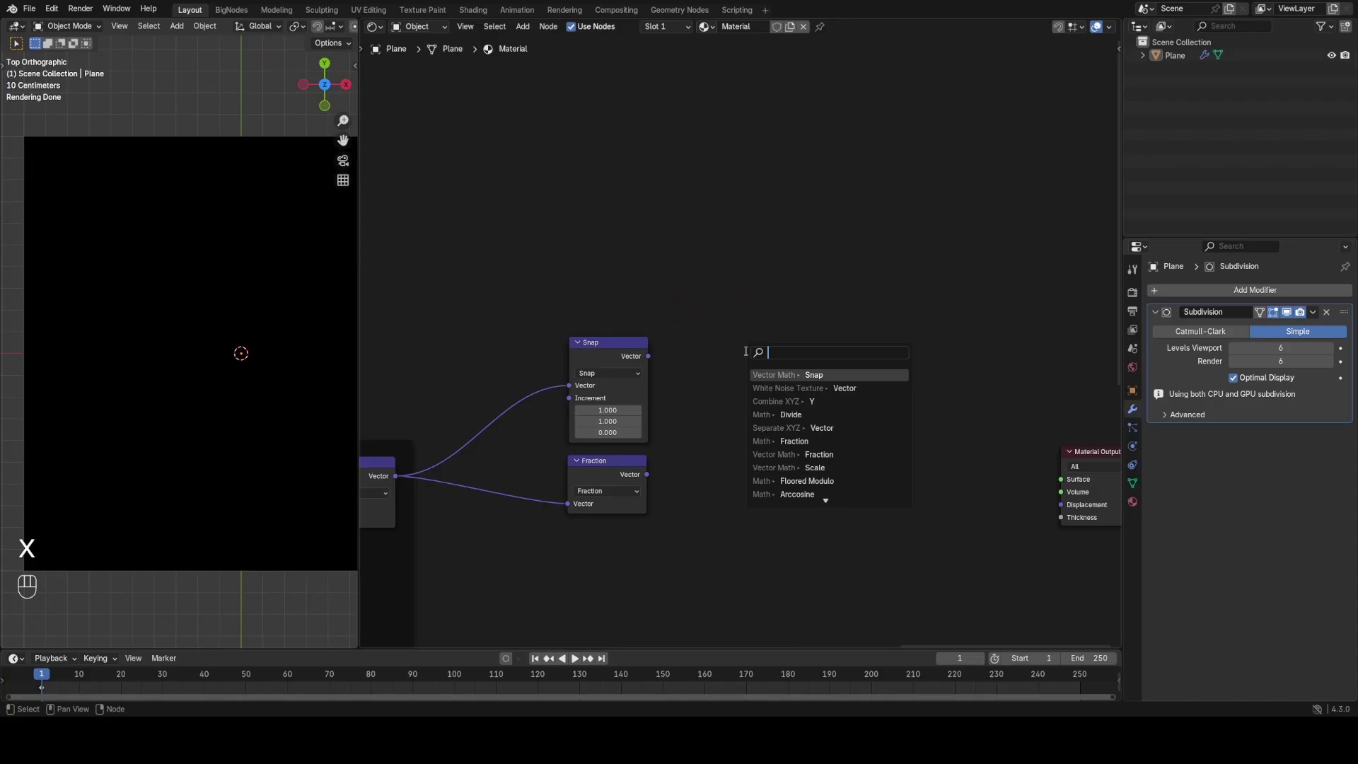
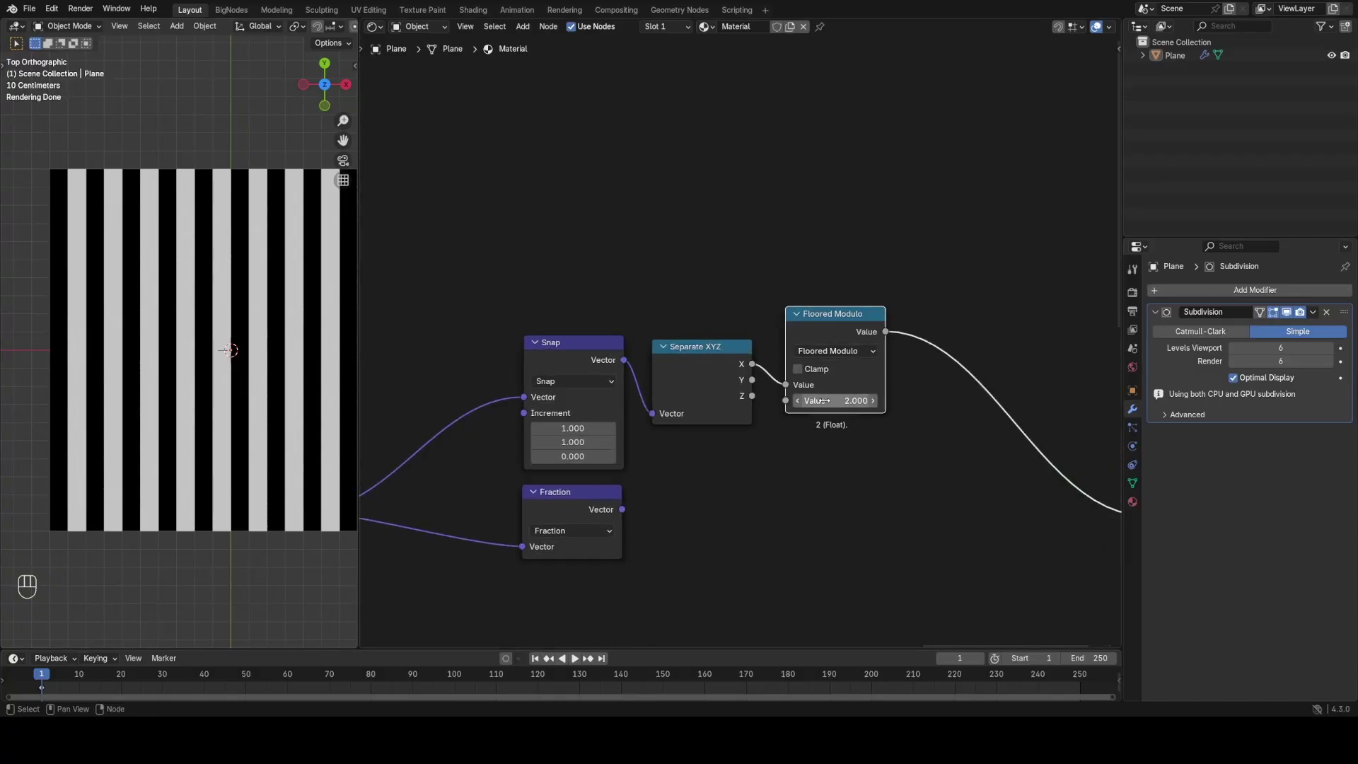
pyautogui.press('shift+d')
pyautogui.click(848, 338)
pyautogui.click(759, 387)
pyautogui.click(839, 342)
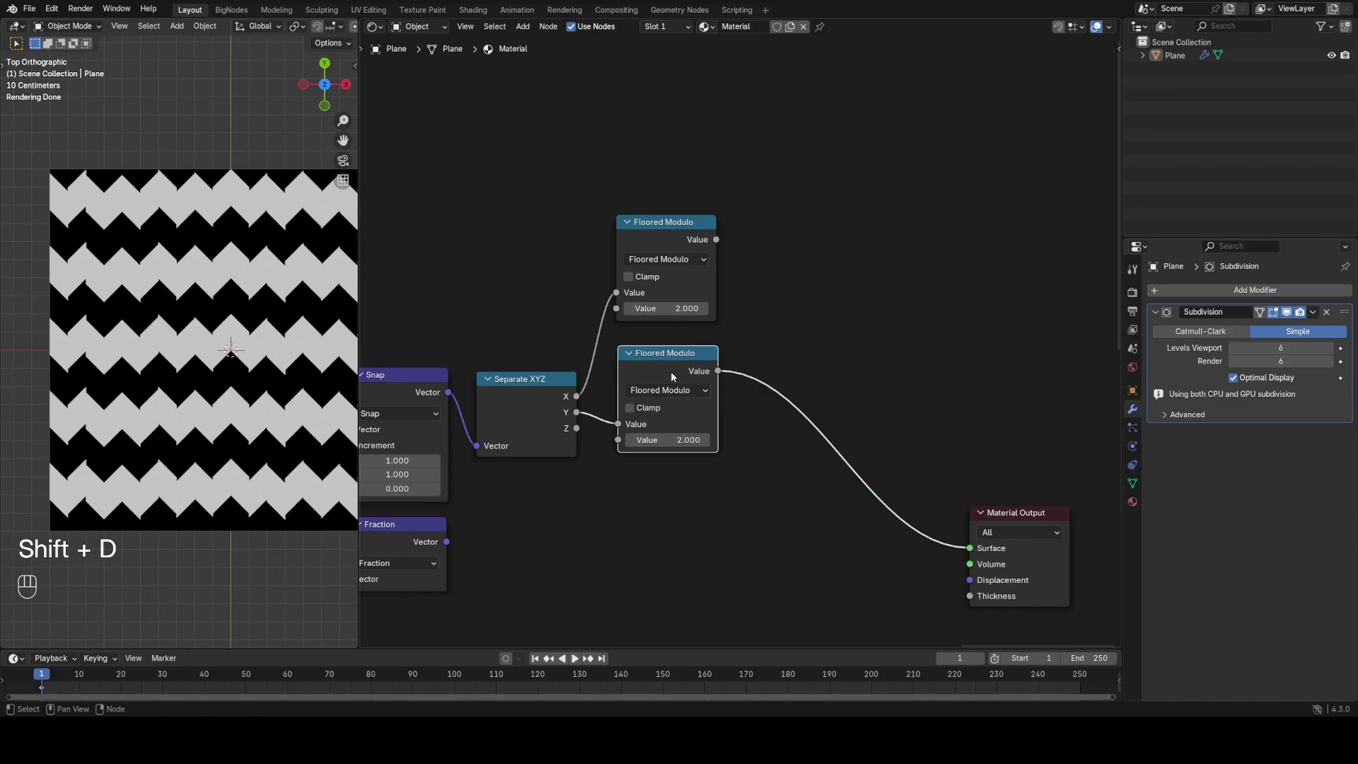
# Step: Multiply the X and Y modulo results into an alternating cell mask and preview it on the plane
pyautogui.click(728, 244)
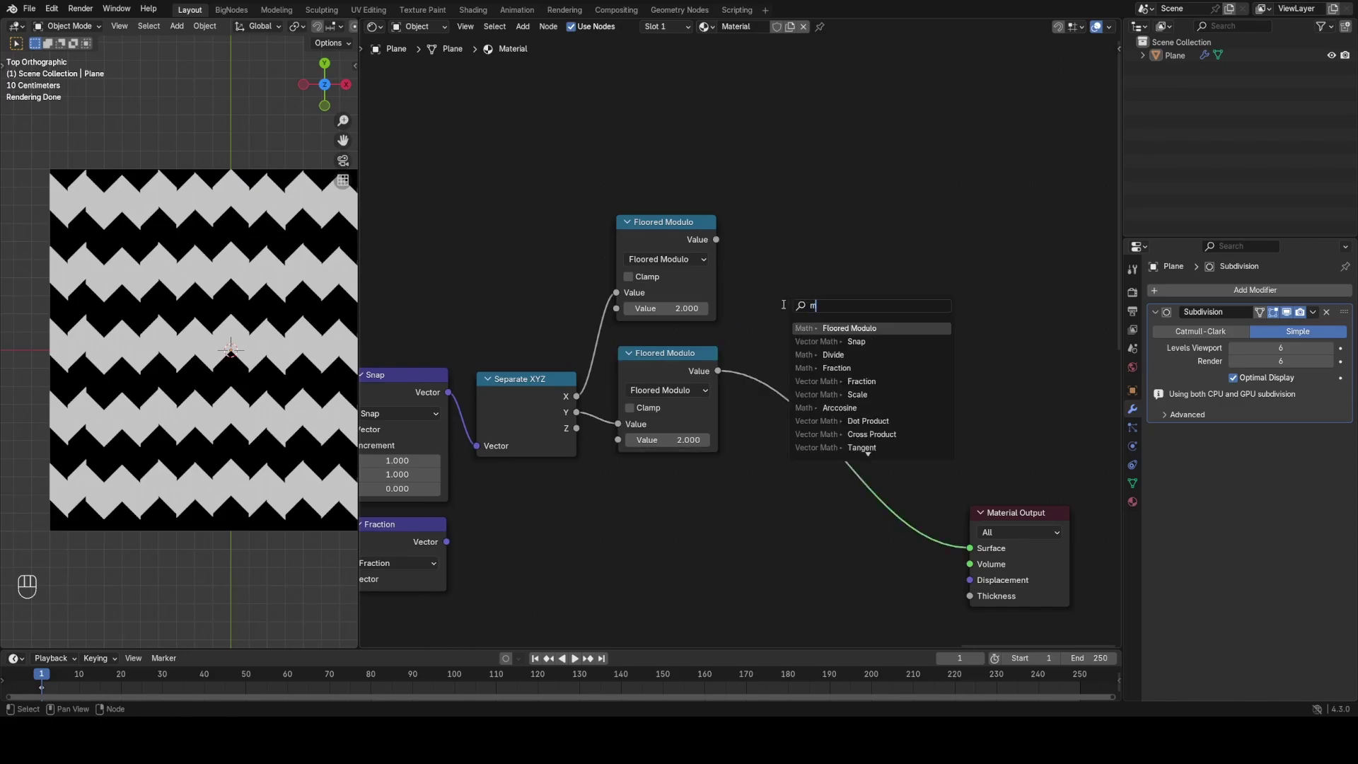
pyautogui.moveTo(834, 315); pyautogui.dragTo(803, 301)
pyautogui.moveTo(732, 369); pyautogui.dragTo(767, 371)
pyautogui.click(841, 298)
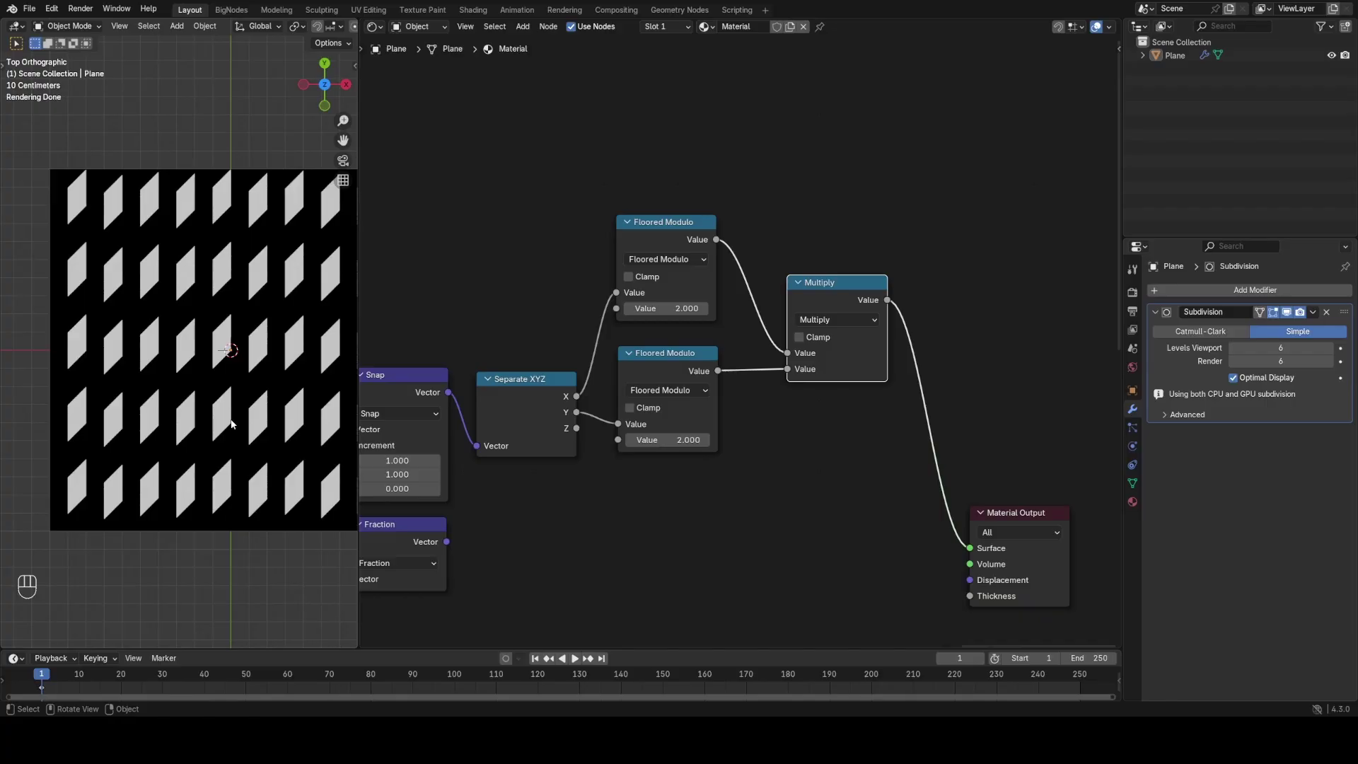
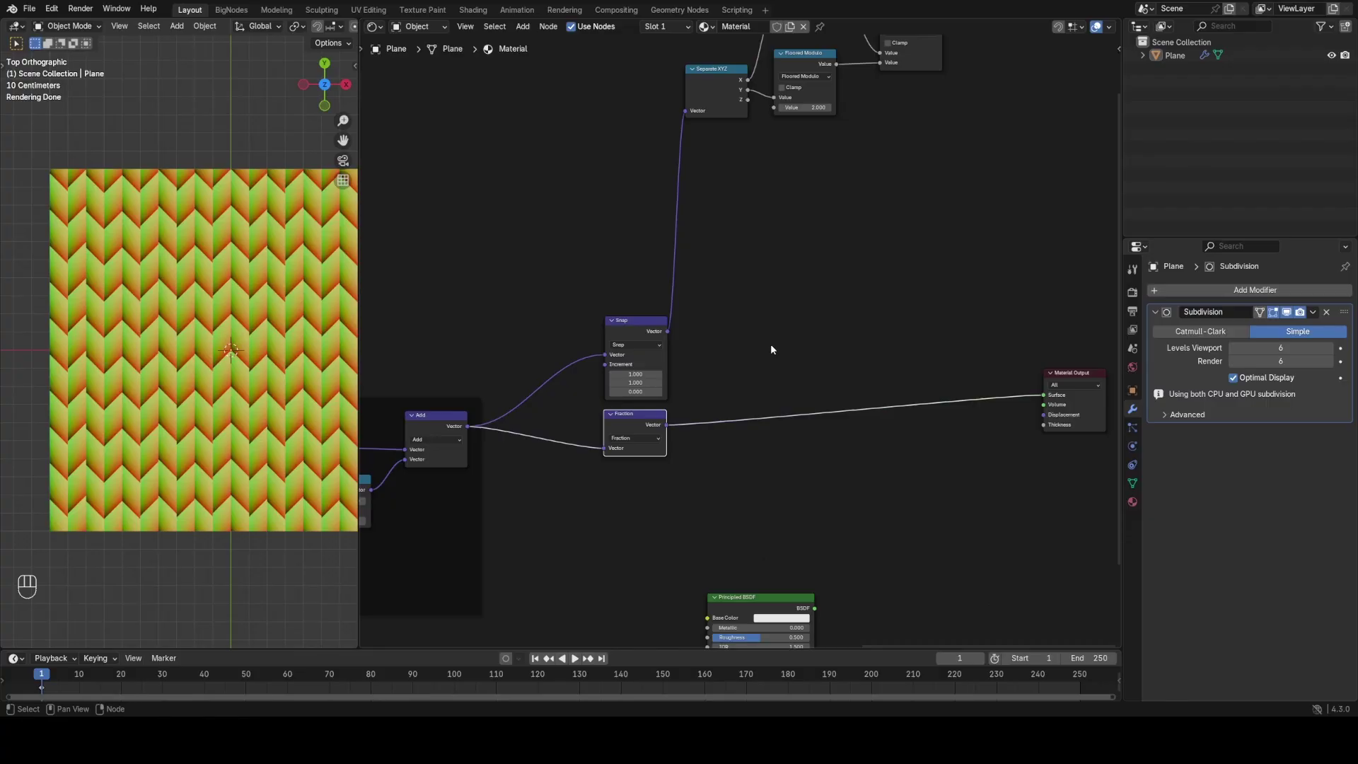
# Step: After Fraction, subtract (0.5, 0.5) from the cell coordinates with a Vector Math node
pyautogui.moveTo(235, 415); pyautogui.dragTo(175, 456)
pyautogui.moveTo(198, 385); pyautogui.dragTo(163, 400)
pyautogui.moveTo(163, 400); pyautogui.dragTo(213, 402)
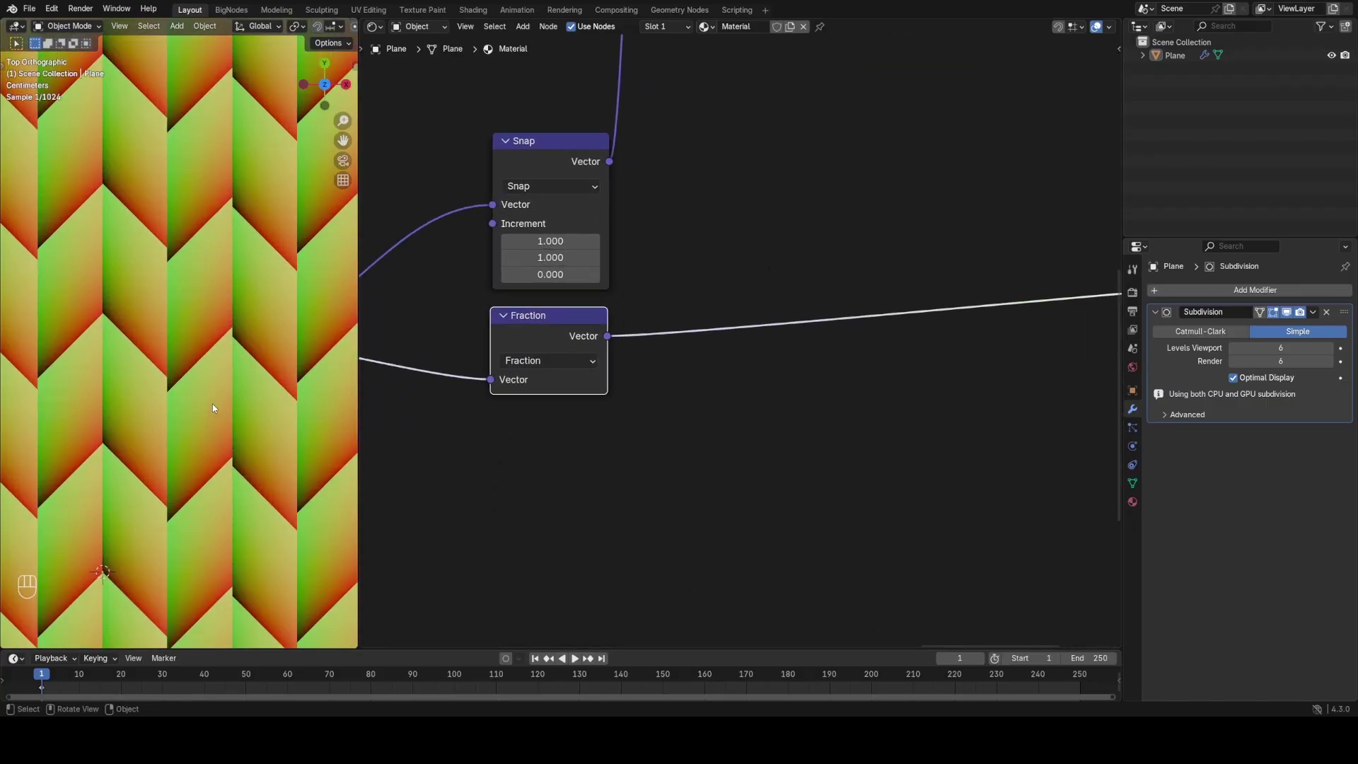
pyautogui.moveTo(209, 429); pyautogui.dragTo(185, 430)
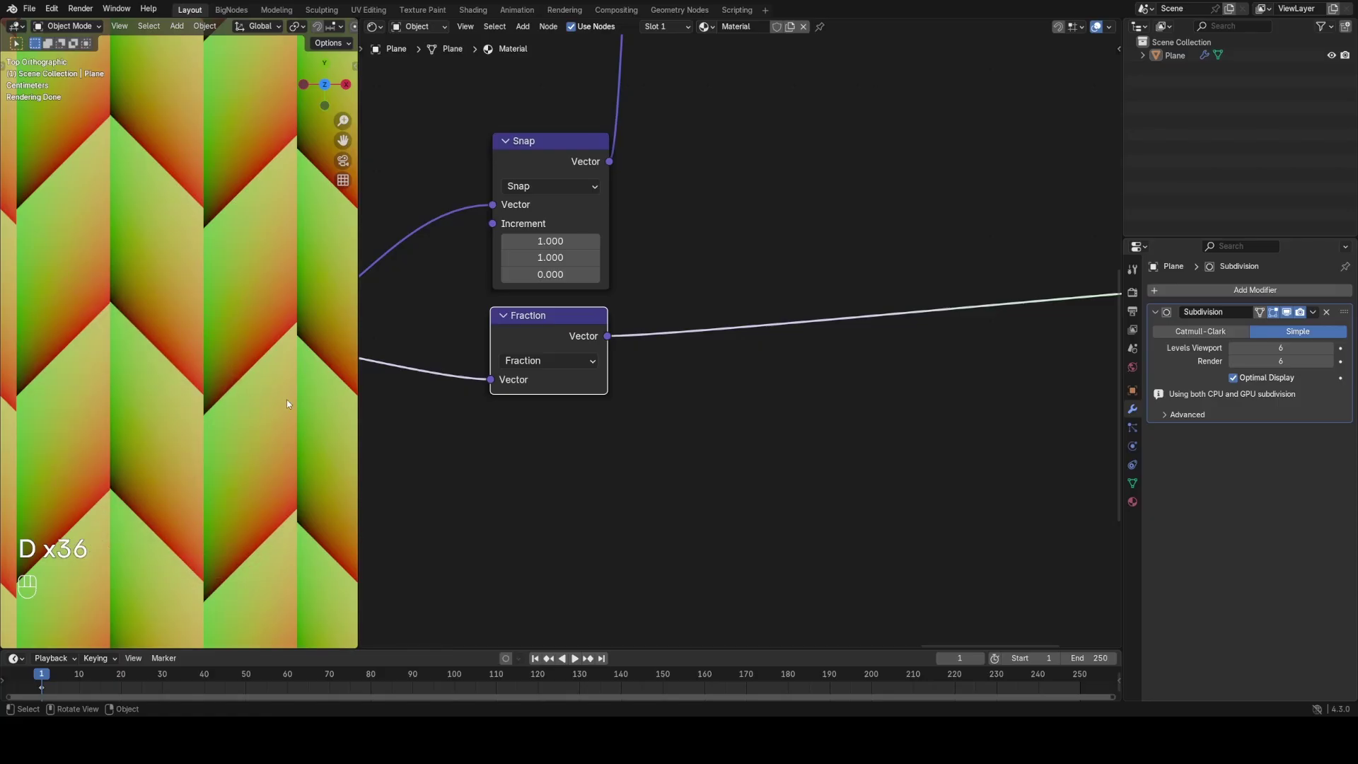
pyautogui.press('shift+d')
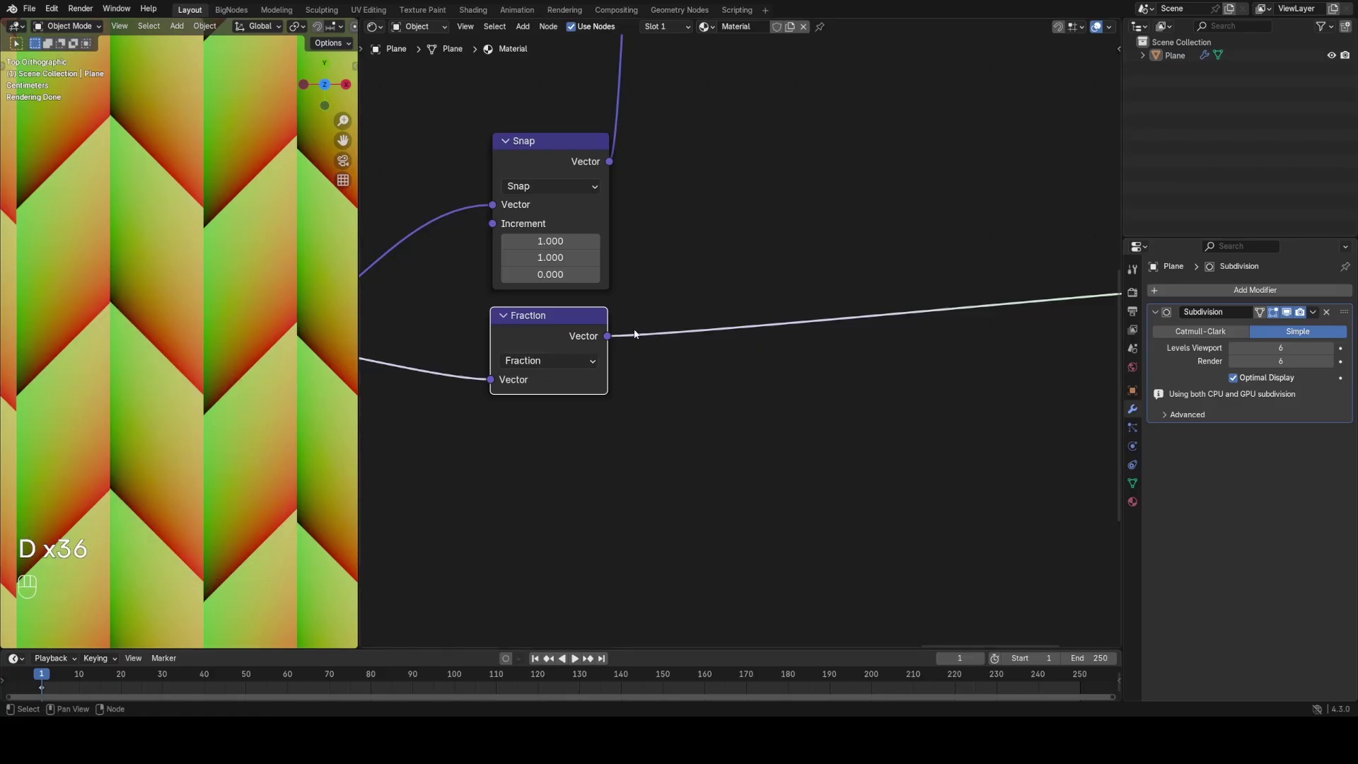
pyautogui.click(613, 334)
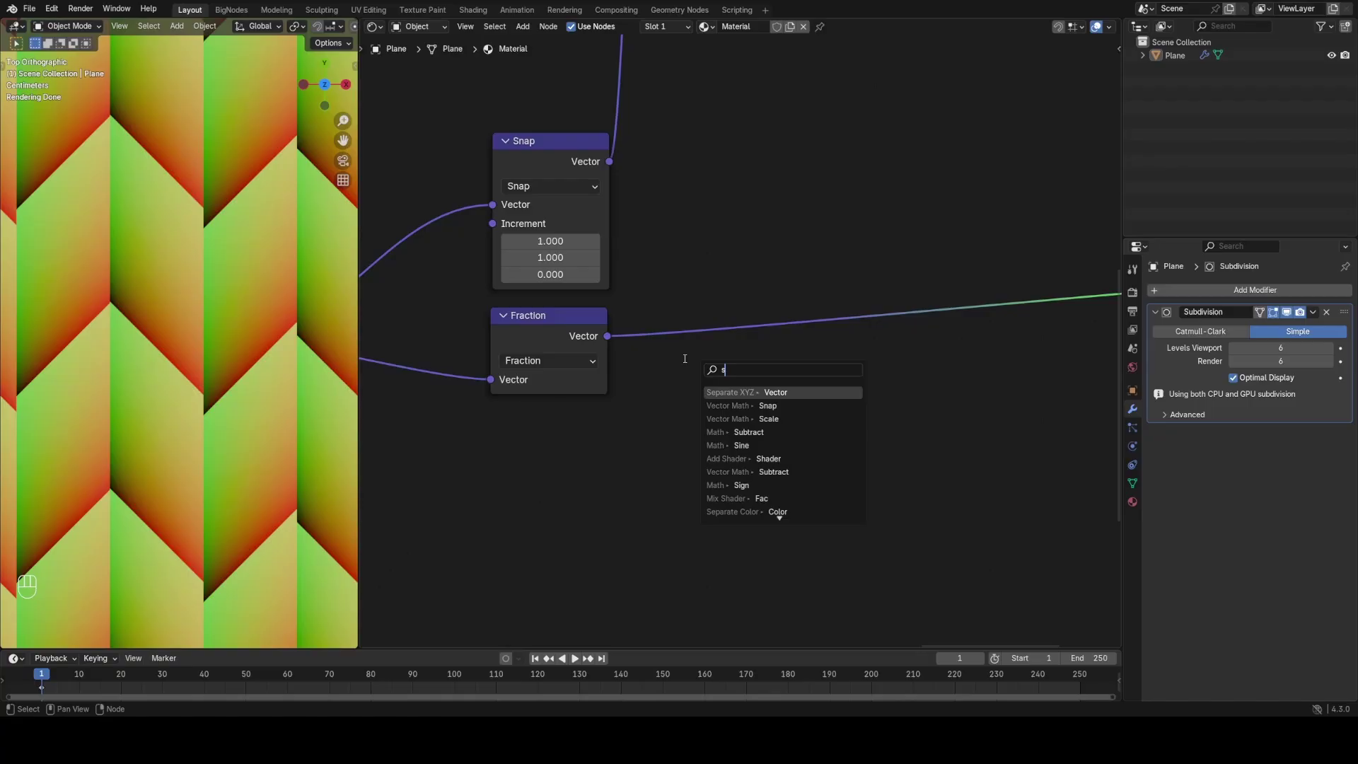
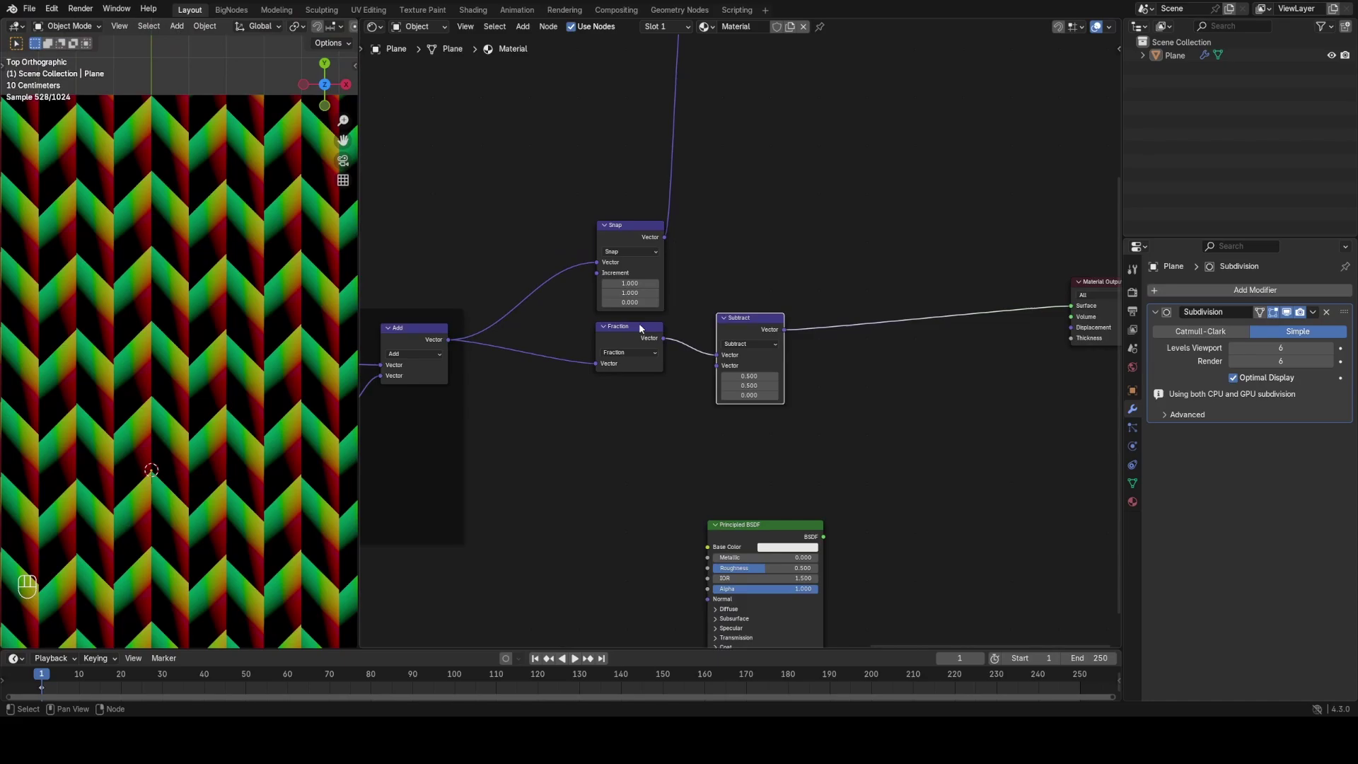
pyautogui.press('shift+a')
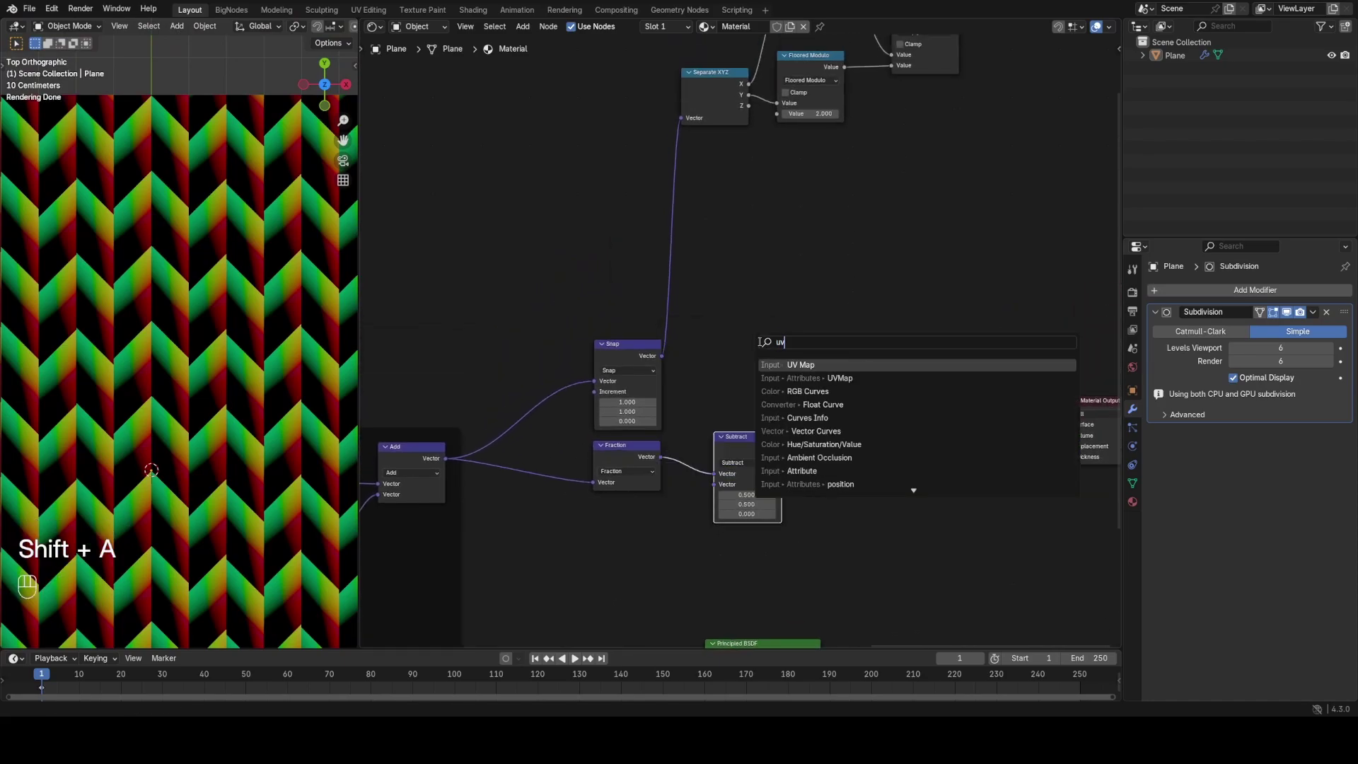
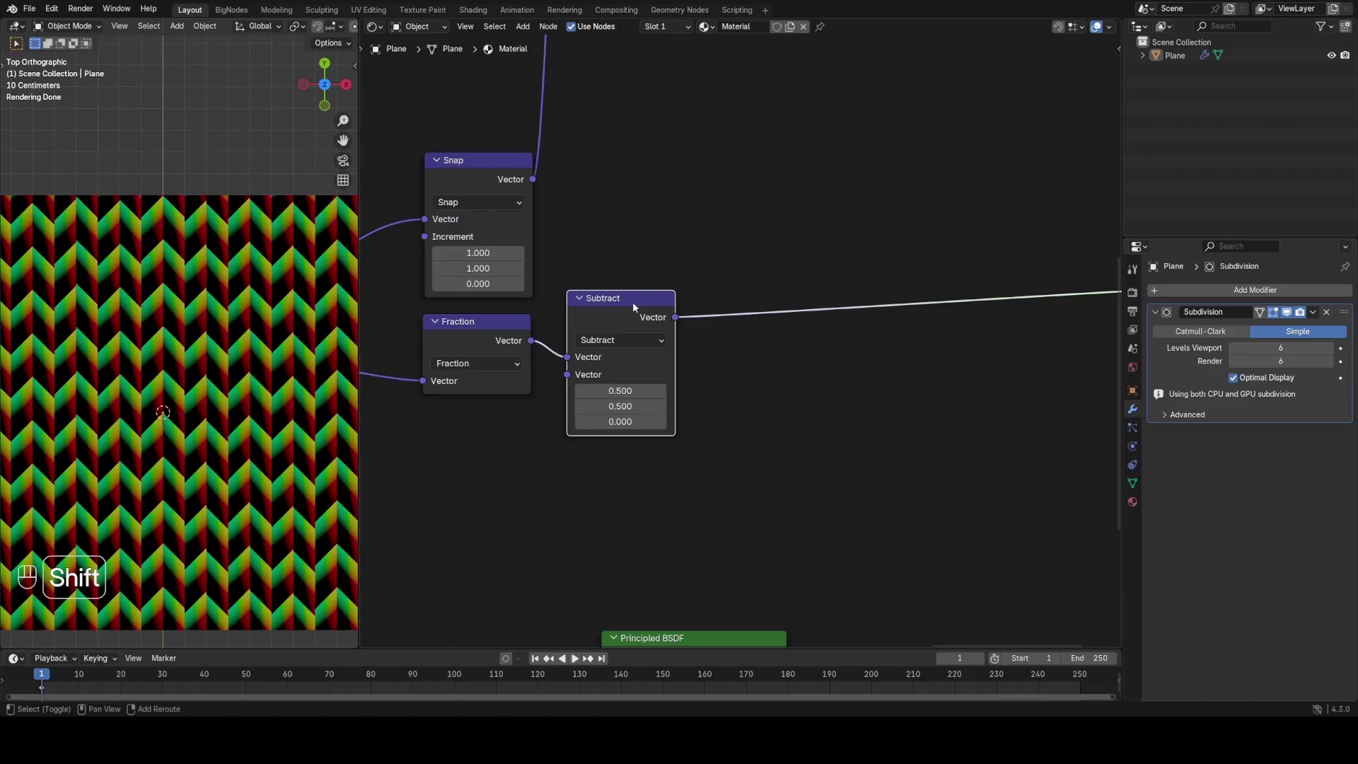
# Step: Add Absolute and Separate XYZ, then Smooth Maximum, Color Ramp (white stop ~0.607) and Float Curve into the output
pyautogui.press('shift+d')
pyautogui.click(811, 285)
pyautogui.moveTo(808, 318); pyautogui.dragTo(880, 386)
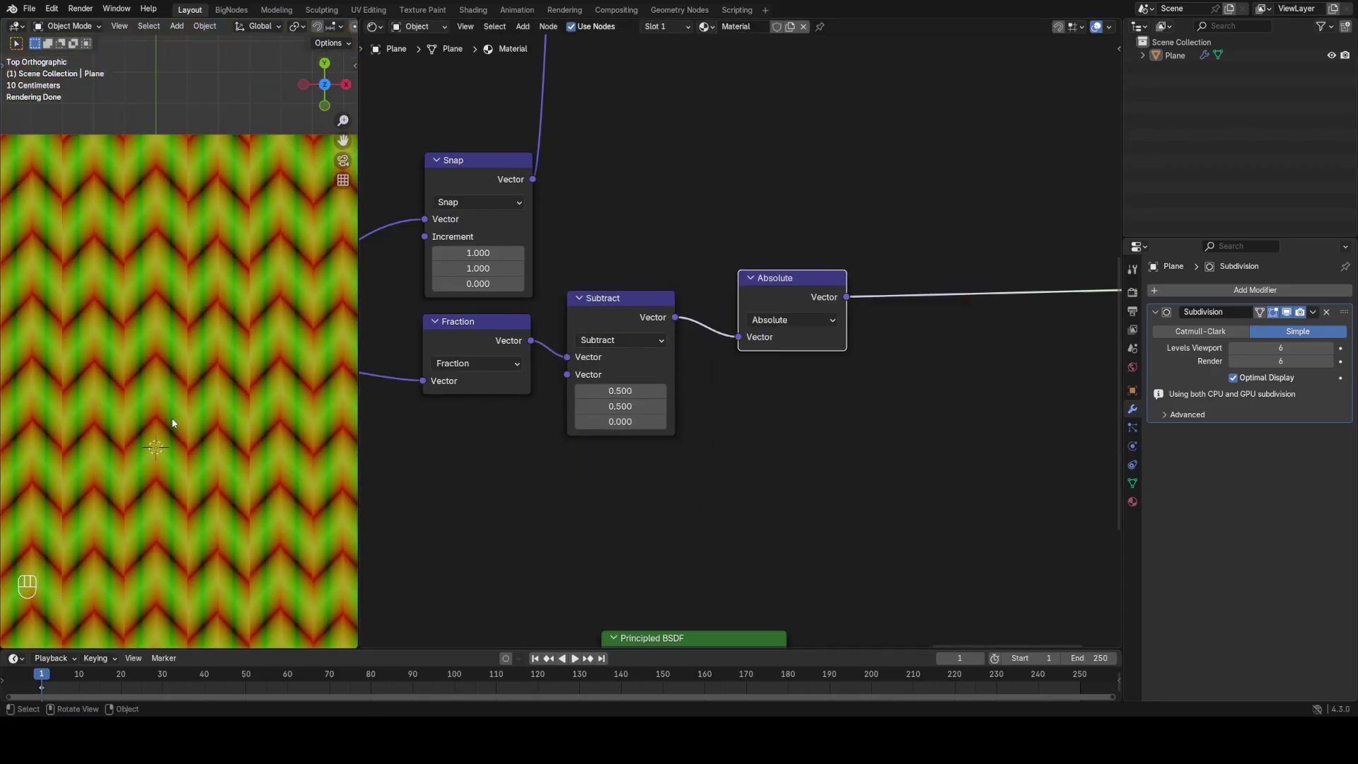
pyautogui.press('shift+a')
pyautogui.click(795, 268)
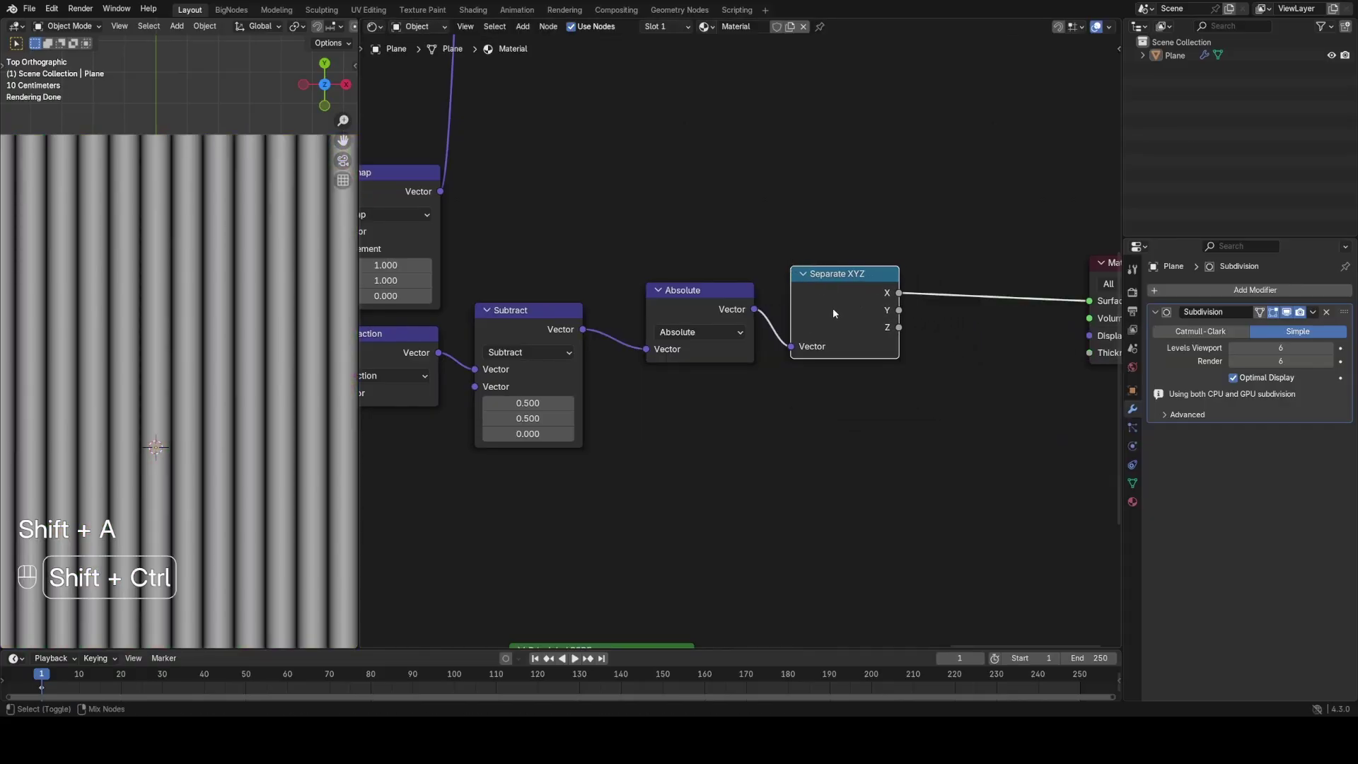
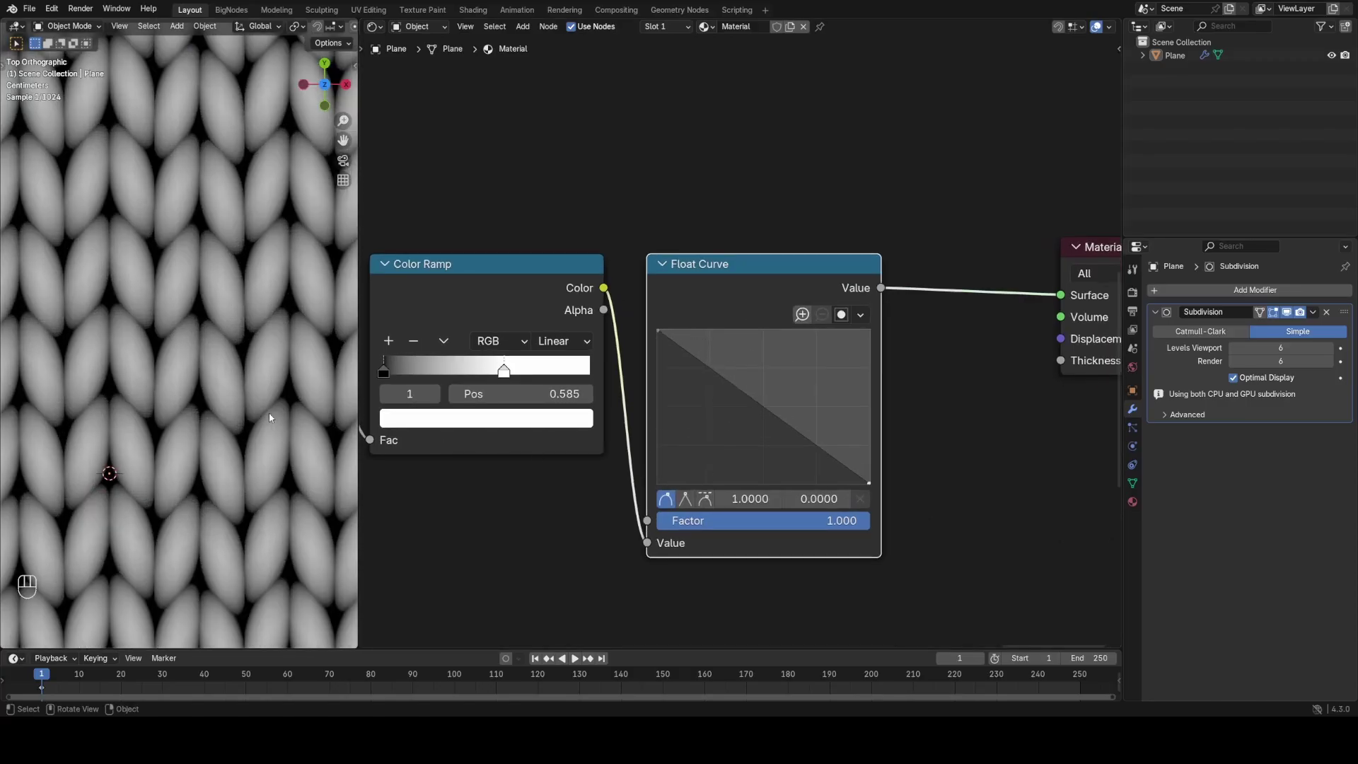
pyautogui.moveTo(513, 369); pyautogui.dragTo(515, 373)
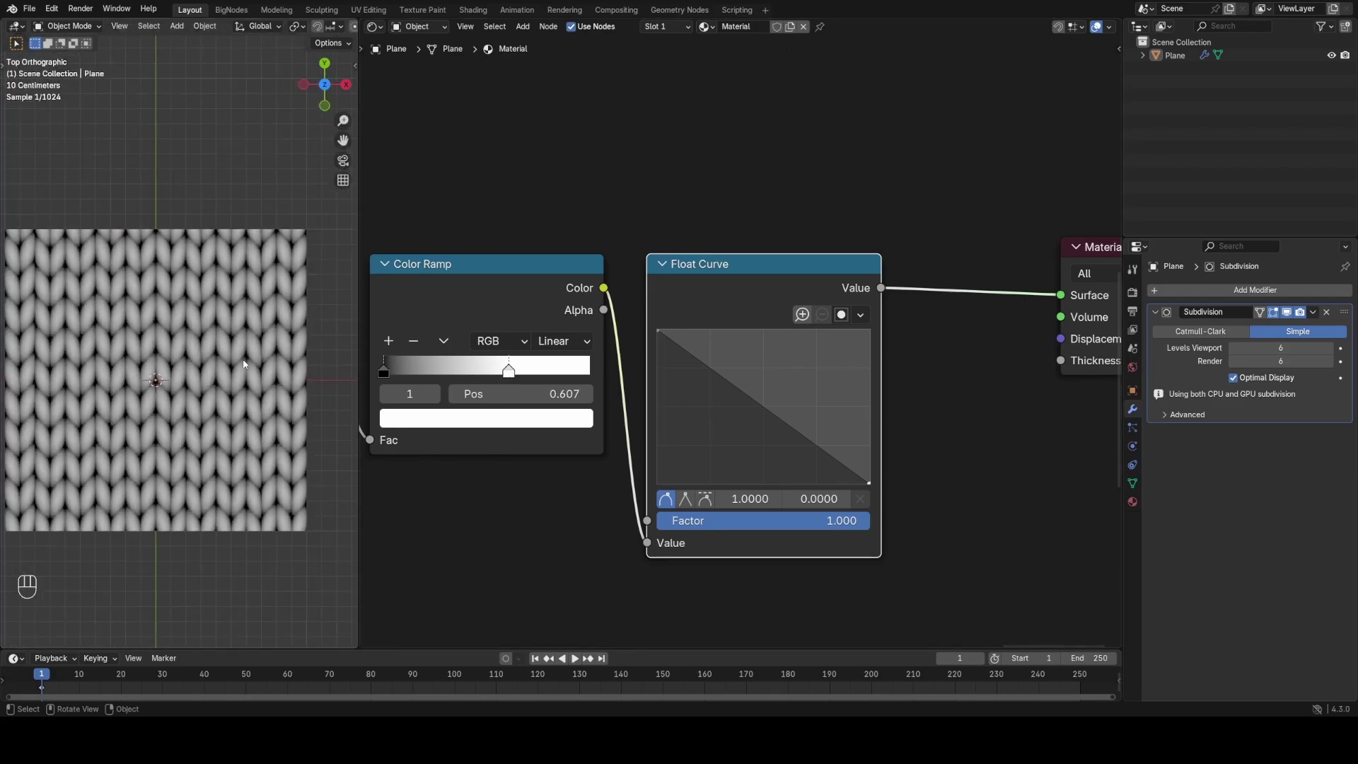
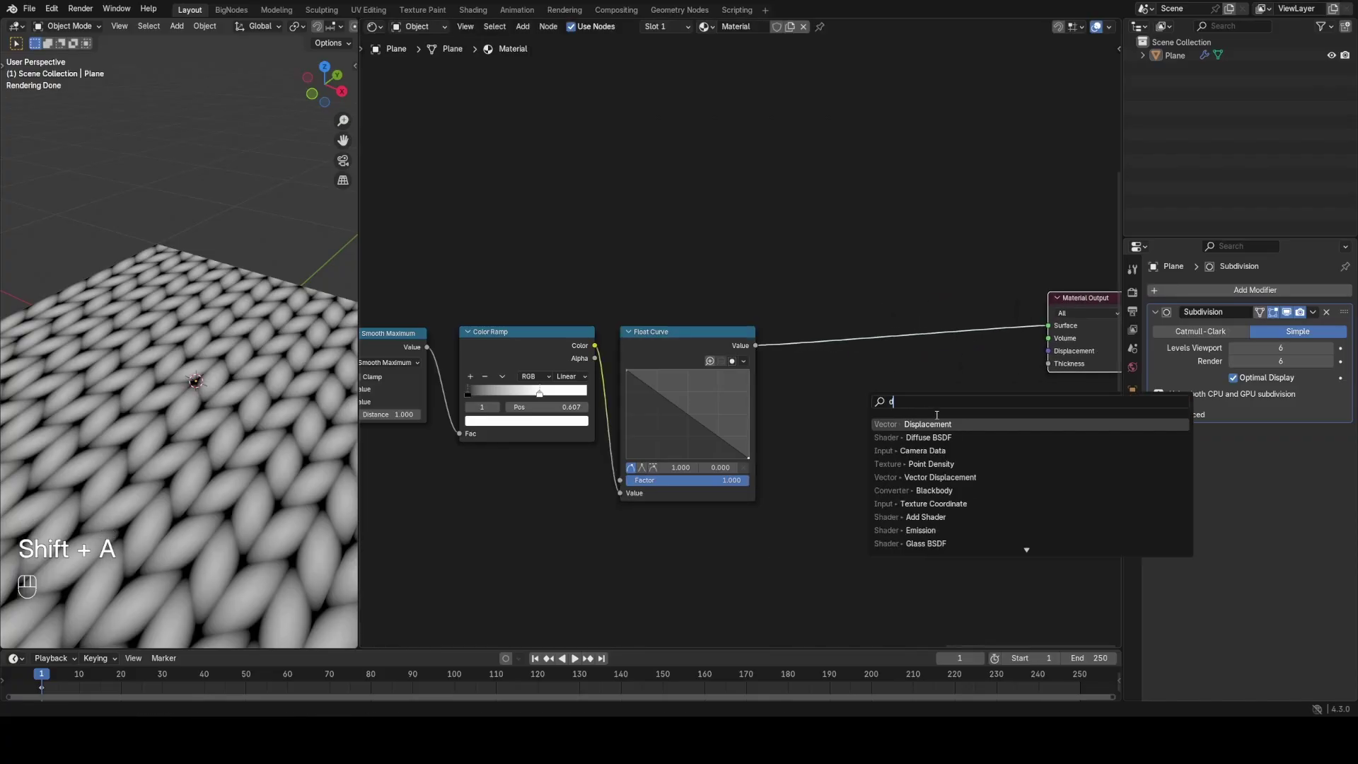
# Step: Drive a Displacement node from the Float Curve into the material output and inspect the raised surface
pyautogui.click(759, 357)
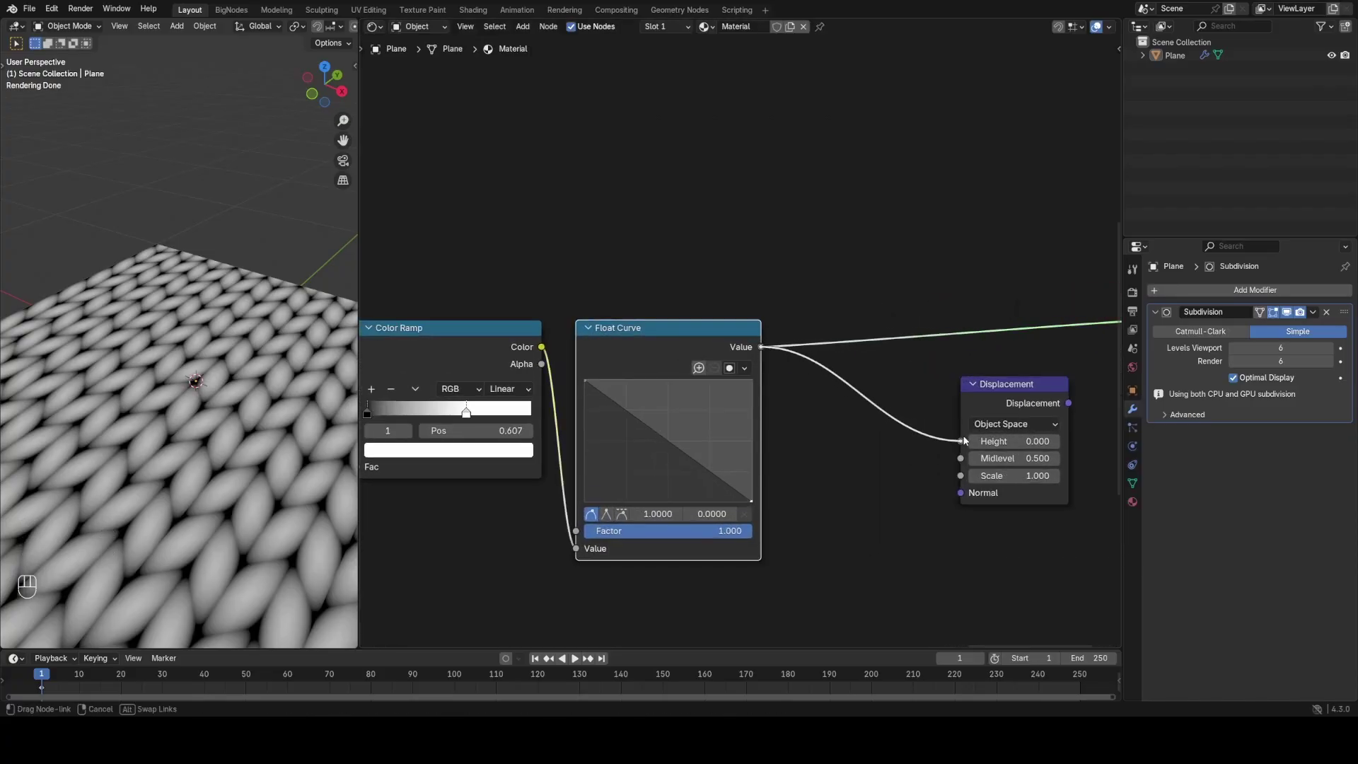
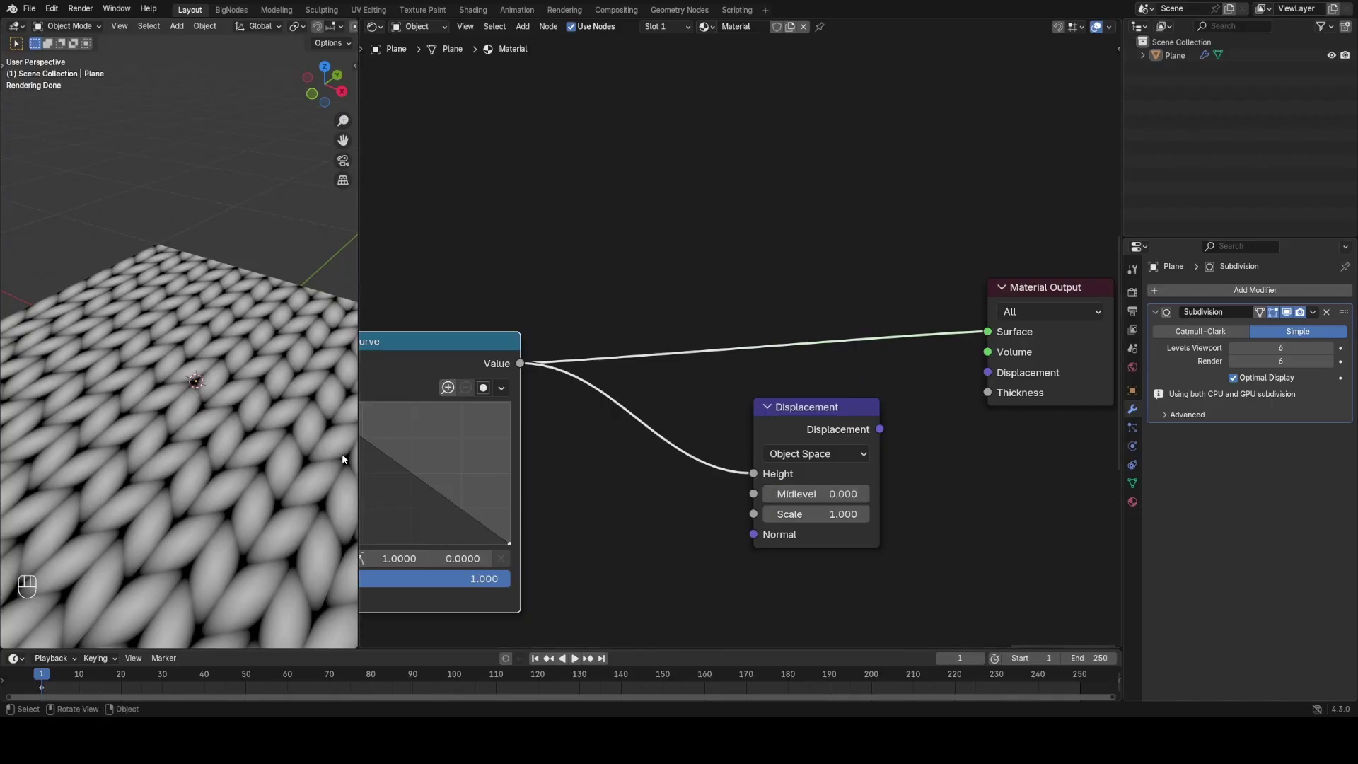
pyautogui.click(891, 430)
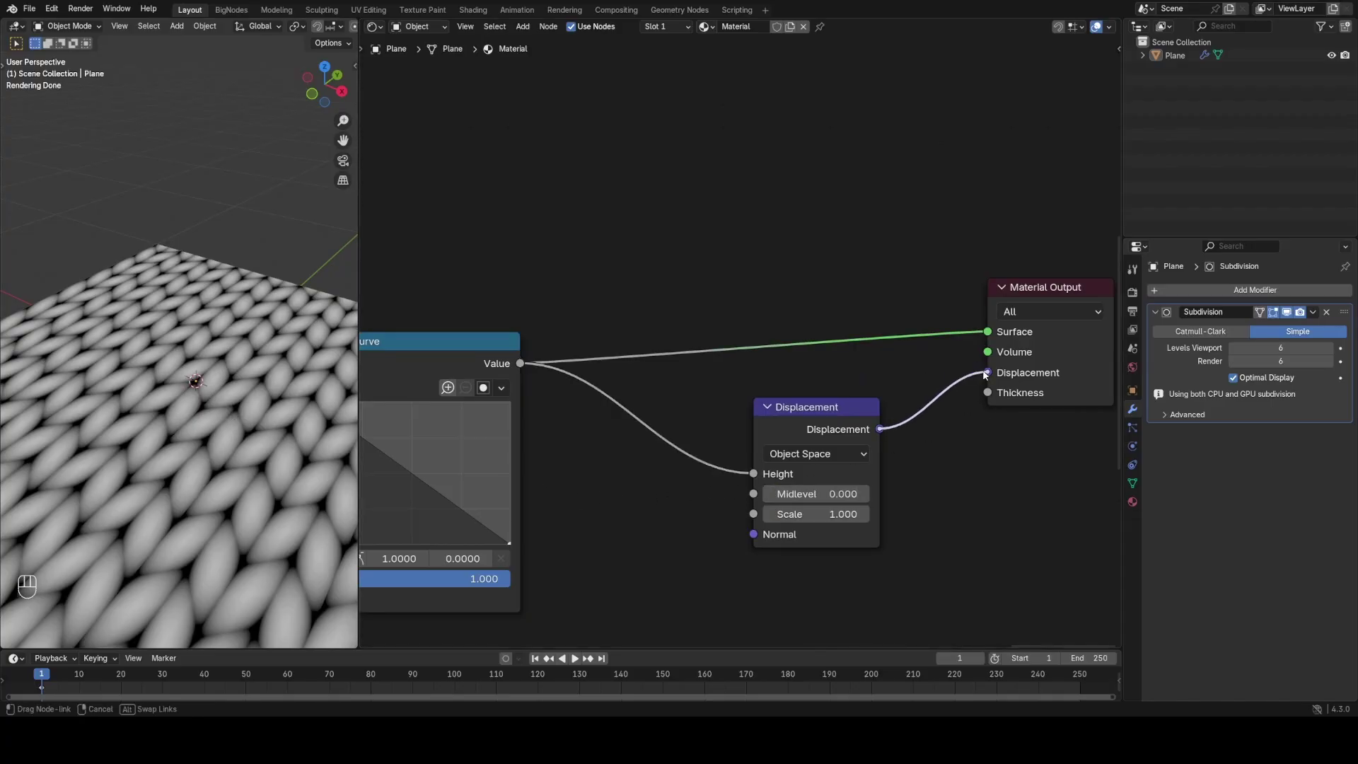
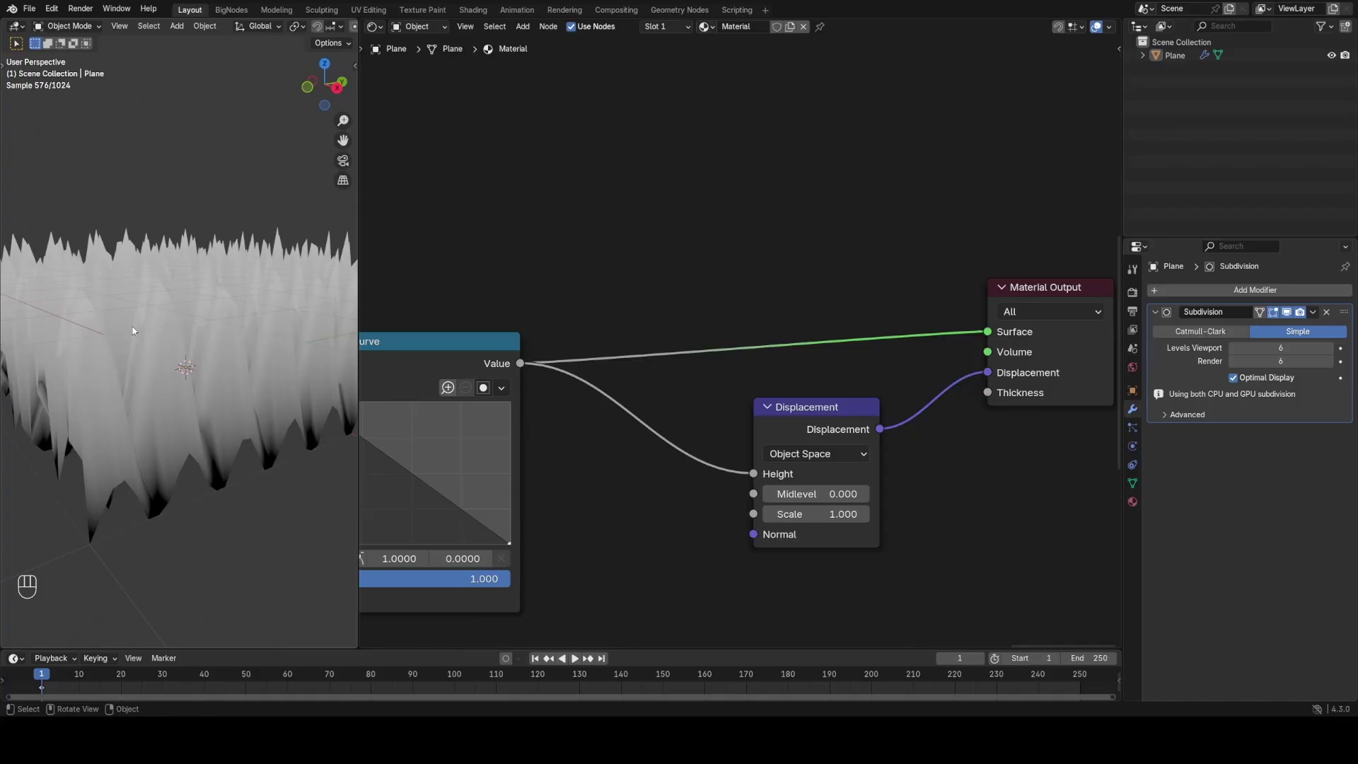
pyautogui.click(215, 396)
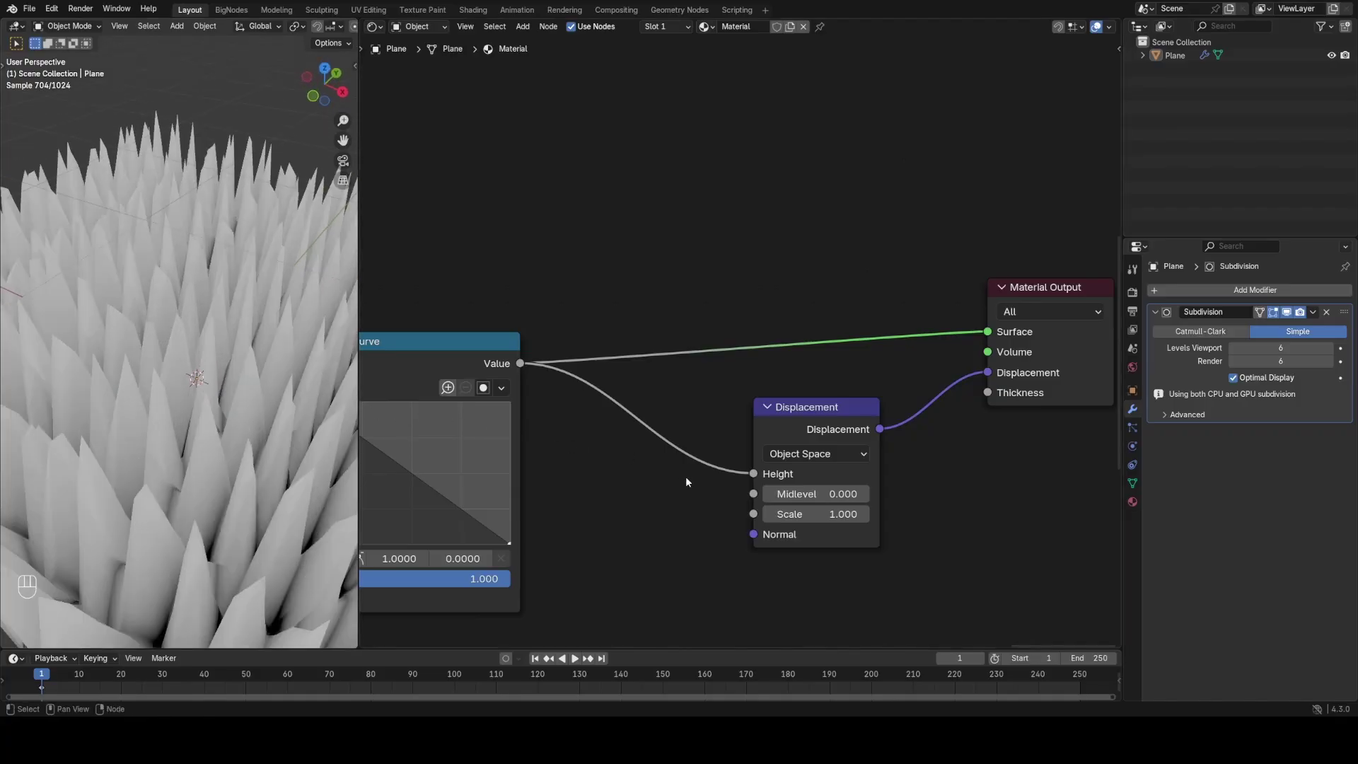
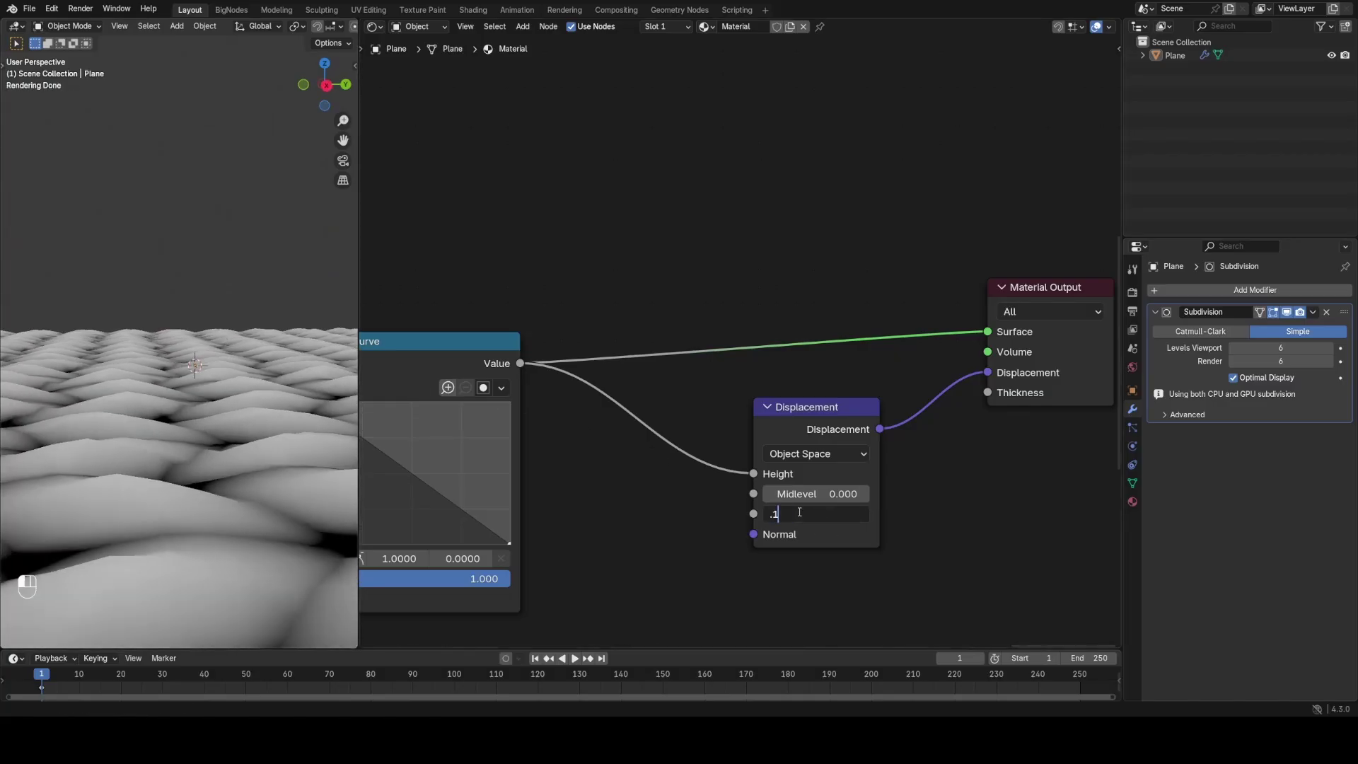
pyautogui.middleClick(144, 344)
pyautogui.moveTo(139, 338); pyautogui.dragTo(125, 332)
pyautogui.moveTo(126, 332); pyautogui.dragTo(149, 335)
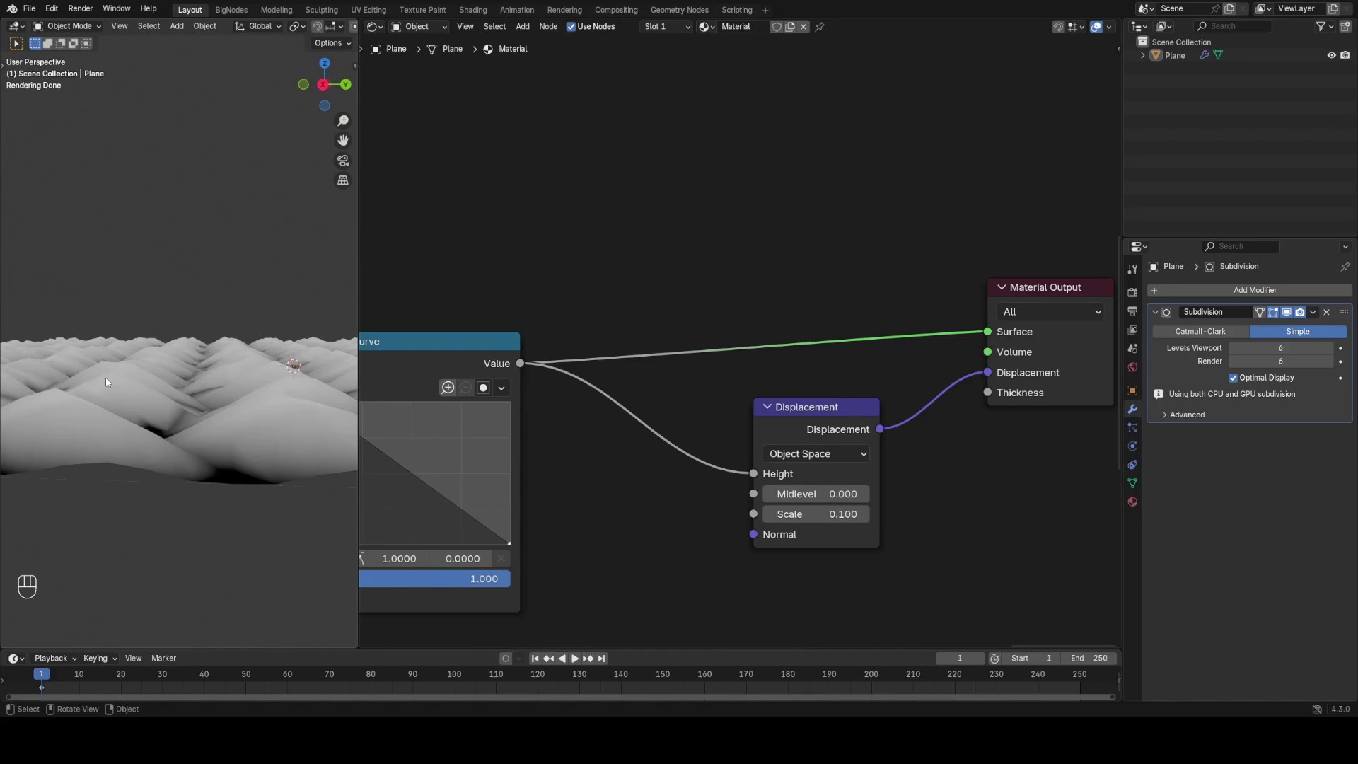
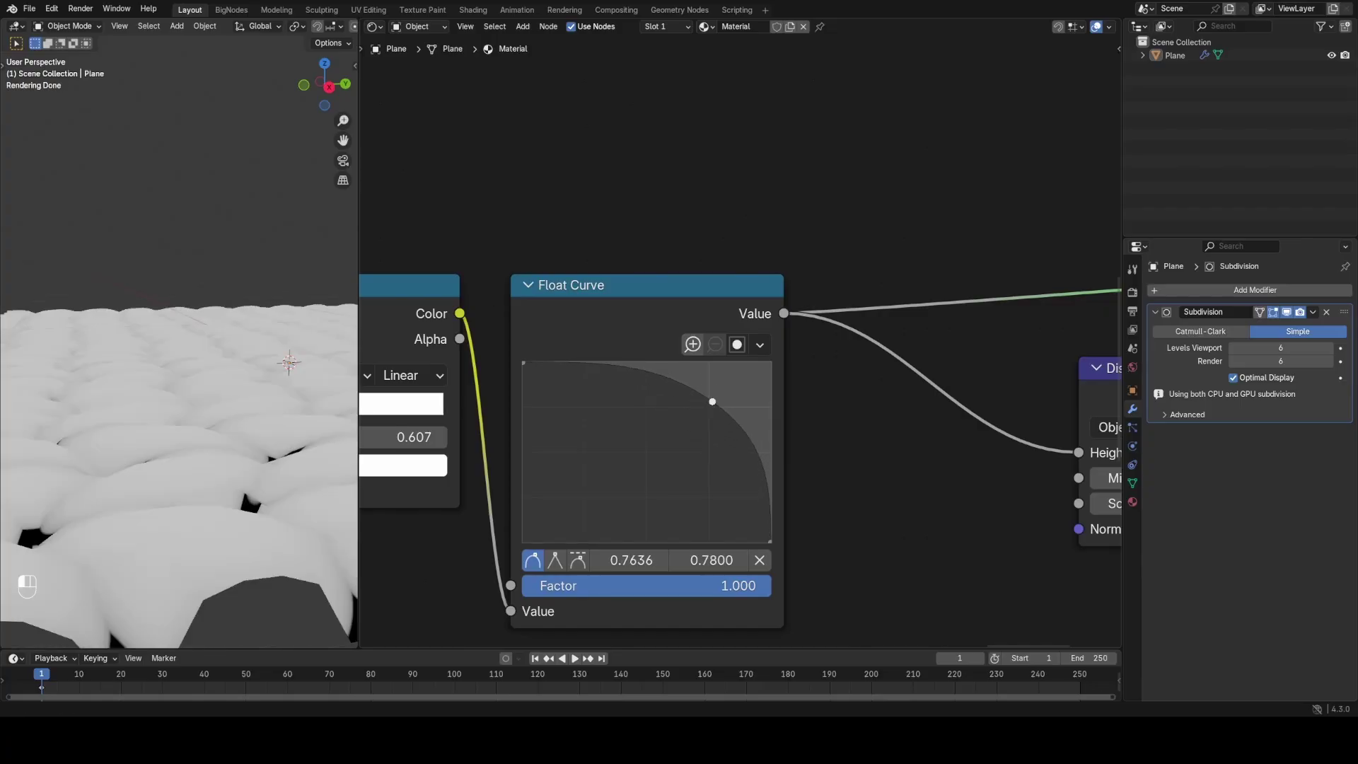
# Step: Bow the Float Curve through a point near (0.75, 0.76) for puffier, rounder stitch bumps
pyautogui.middleClick(143, 472)
pyautogui.click(232, 351)
pyautogui.middleClick(217, 385)
pyautogui.middleClick(223, 375)
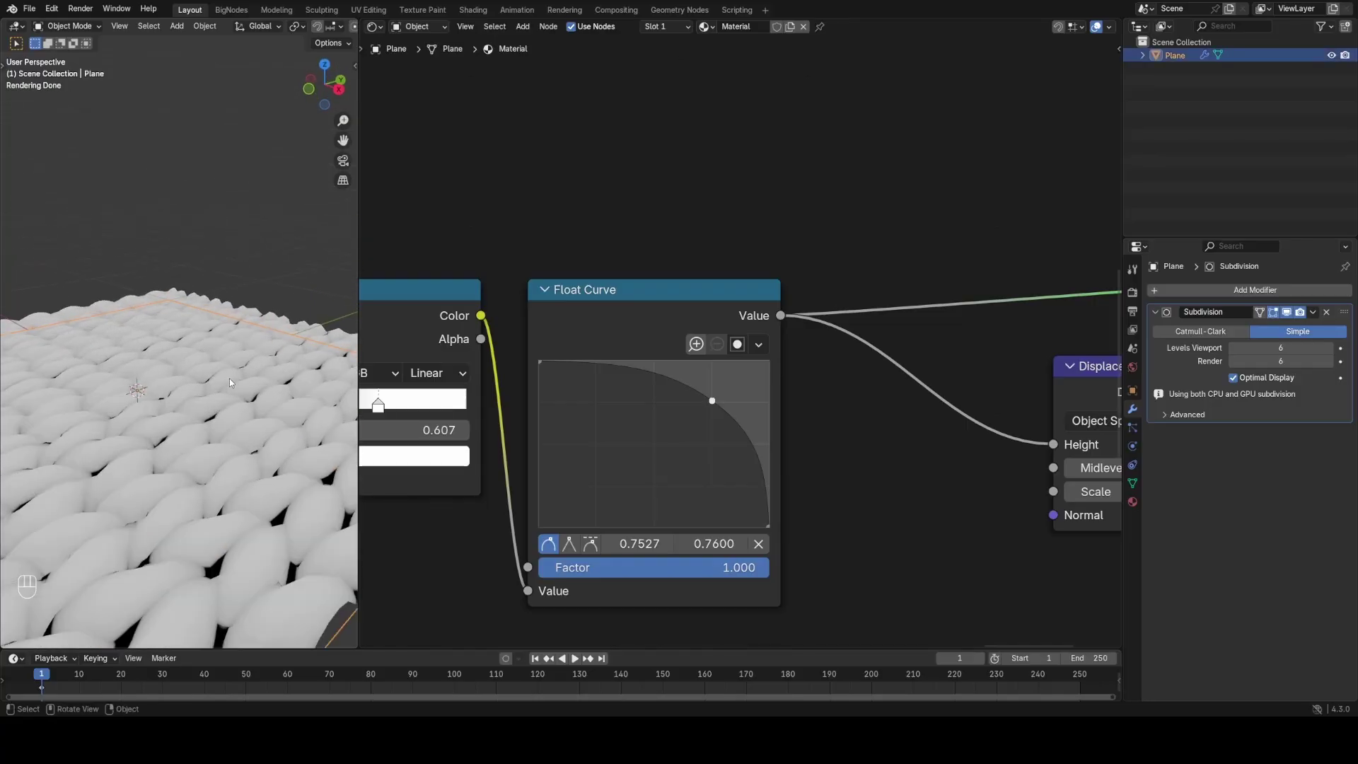
pyautogui.moveTo(887, 400); pyautogui.dragTo(755, 394)
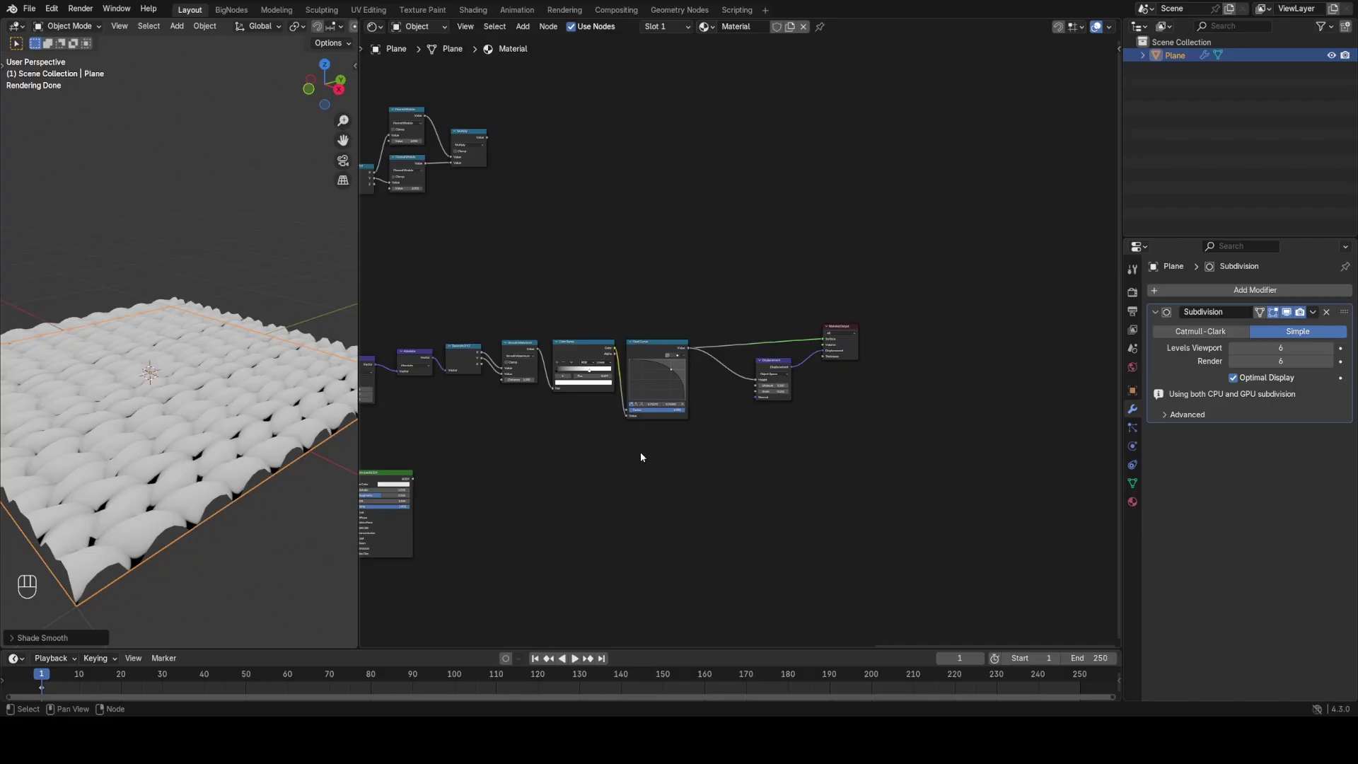
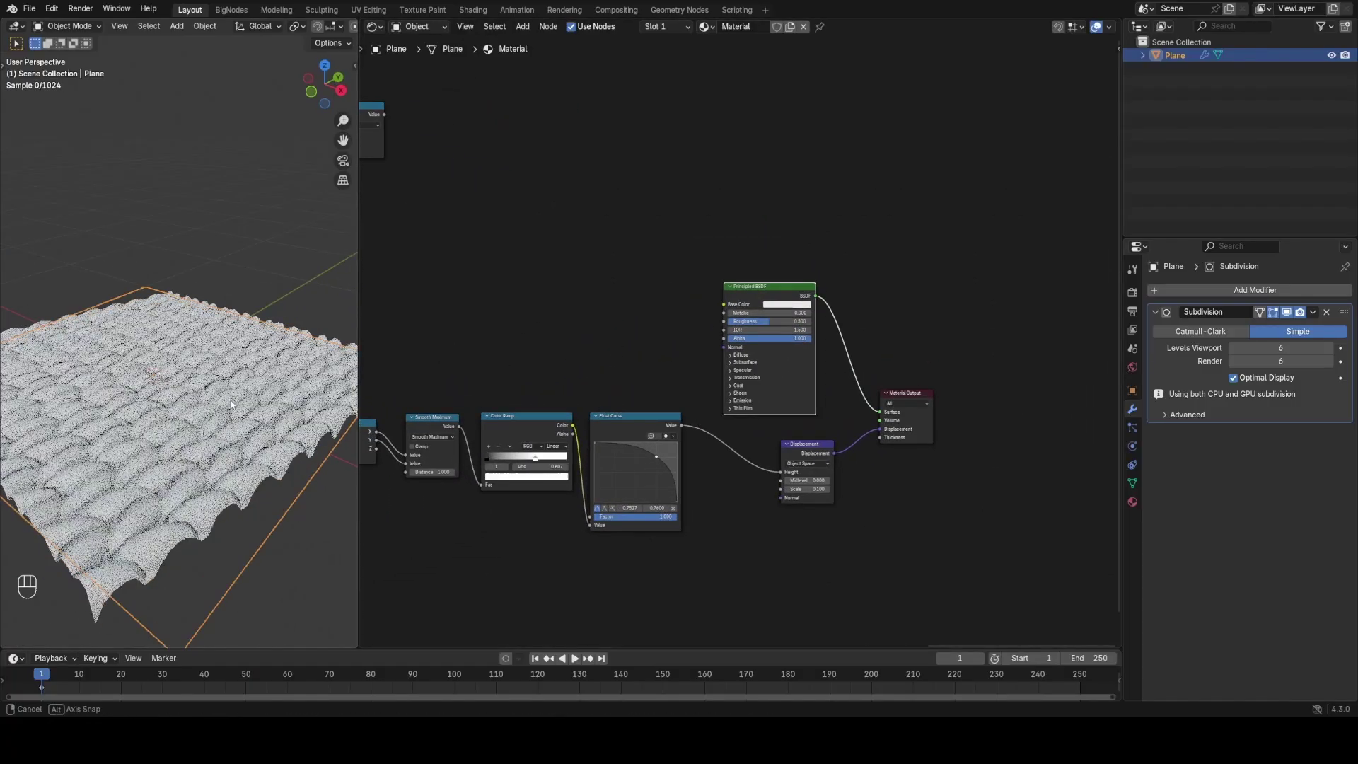
# Step: Raise viewport Subdivision to 7 with Displacement scale 0.05, then return to the Multiply mask node
pyautogui.moveTo(308, 428); pyautogui.dragTo(420, 408)
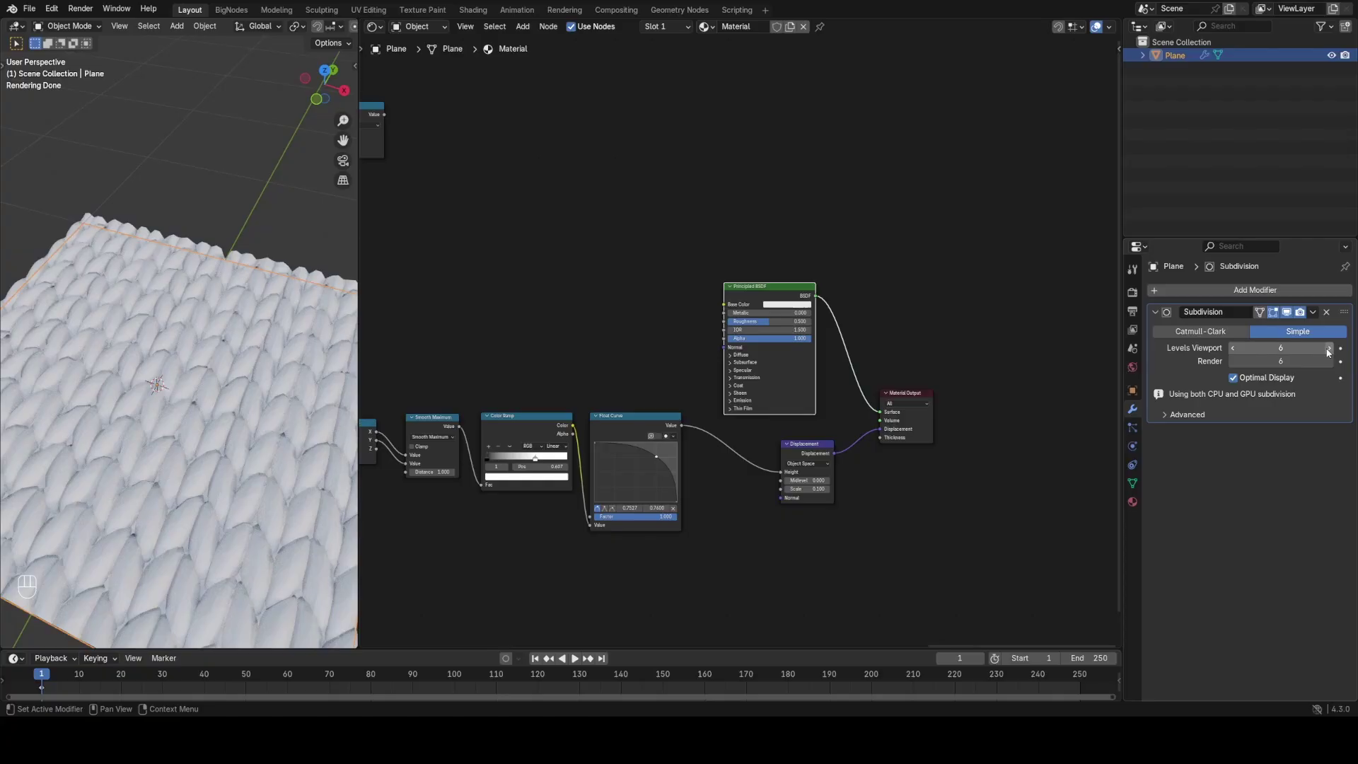
pyautogui.click(1330, 351)
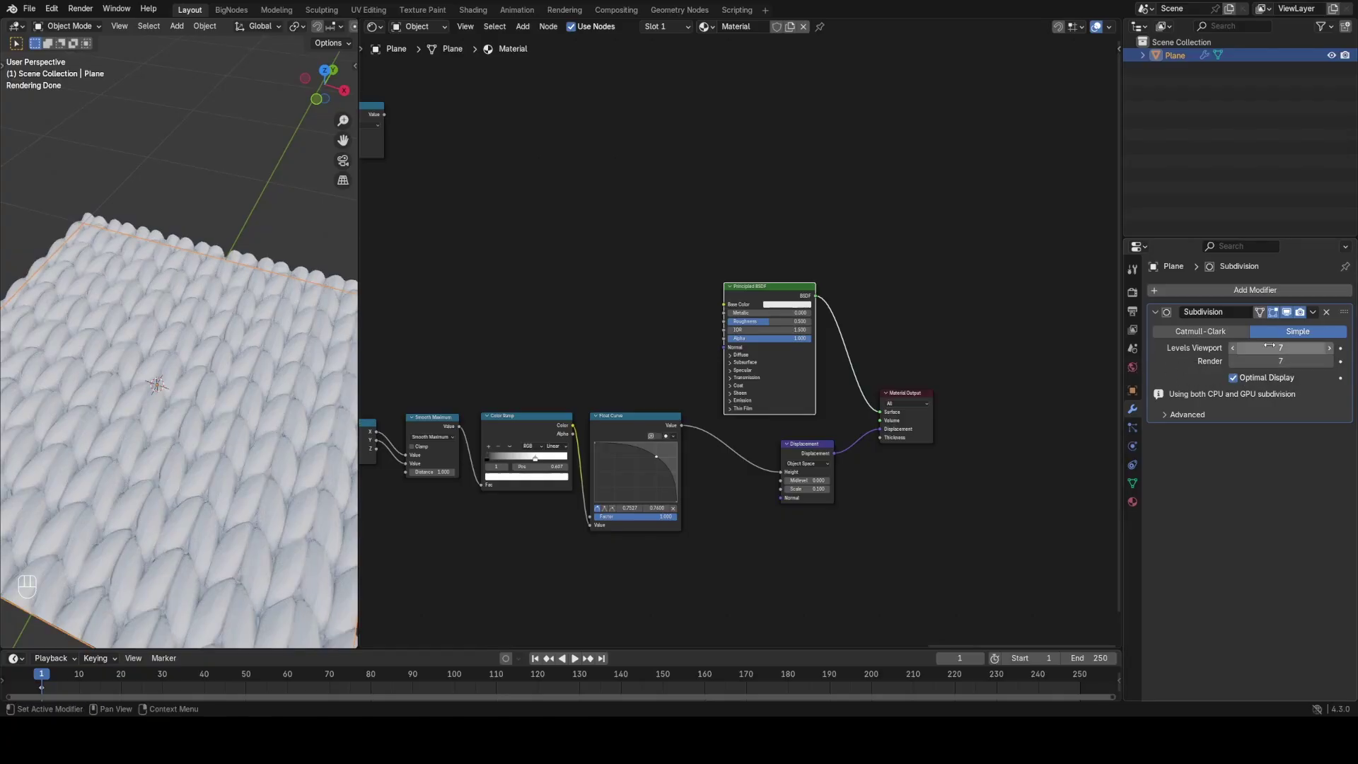
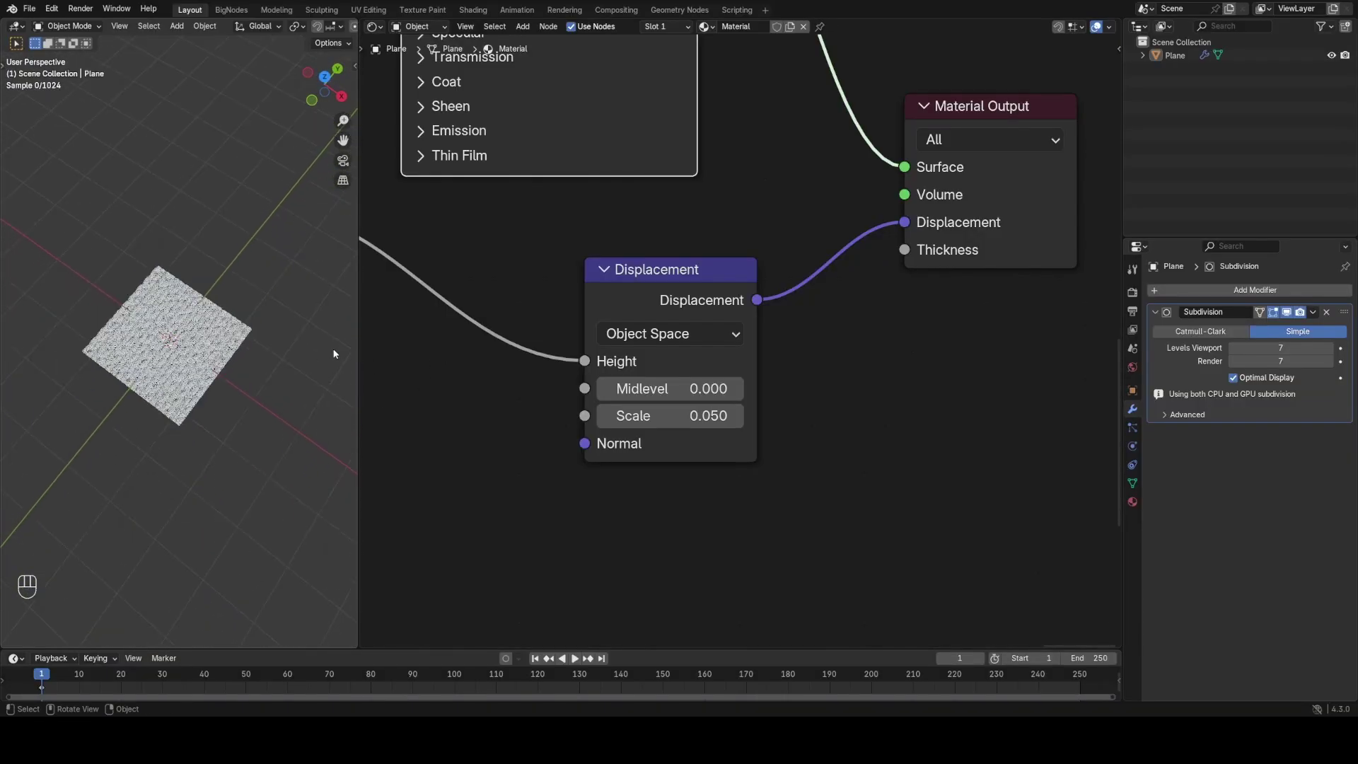
pyautogui.click(590, 348)
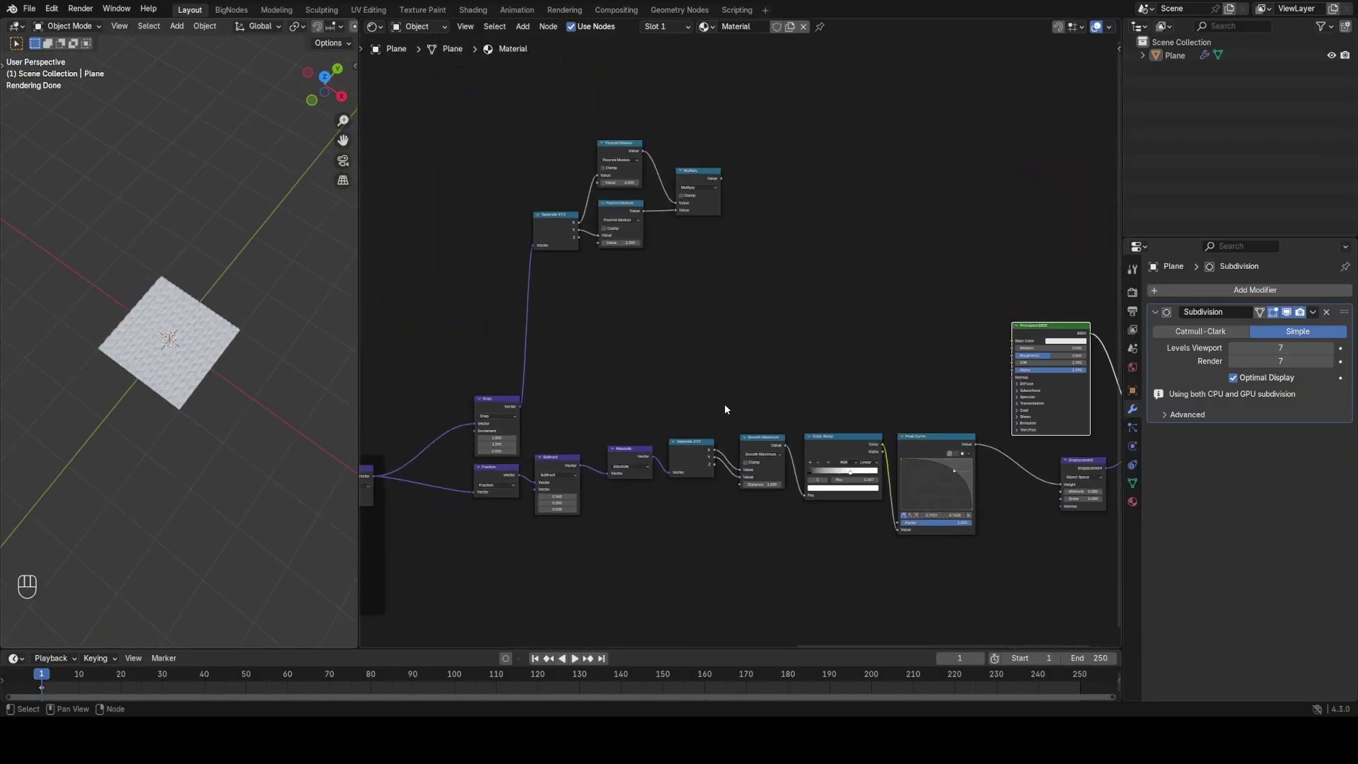
pyautogui.moveTo(505, 274); pyautogui.dragTo(509, 172)
pyautogui.click(488, 252)
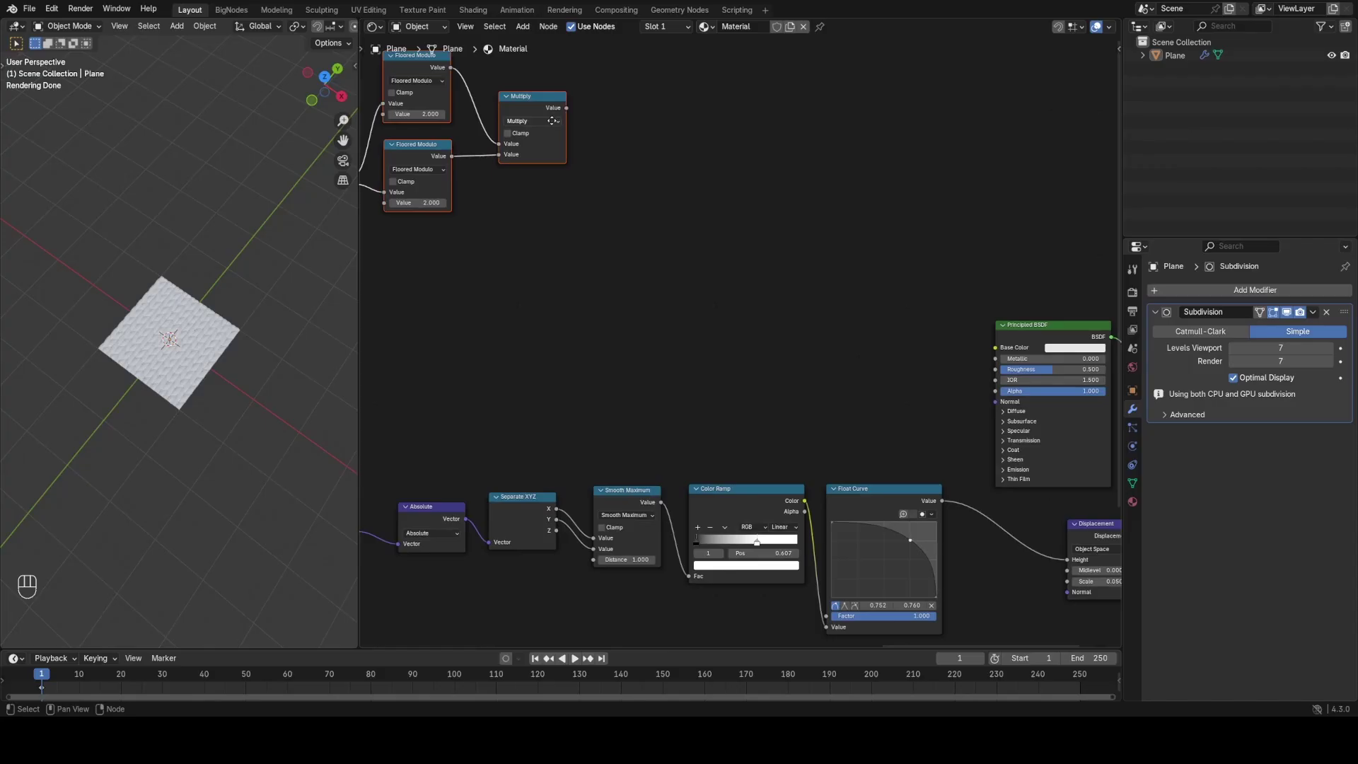
# Step: Add a Mix Color node on the base colour with its B colour set to tan
pyautogui.press('g')
pyautogui.click(692, 246)
pyautogui.click(761, 248)
pyautogui.moveTo(678, 185); pyautogui.dragTo(708, 179)
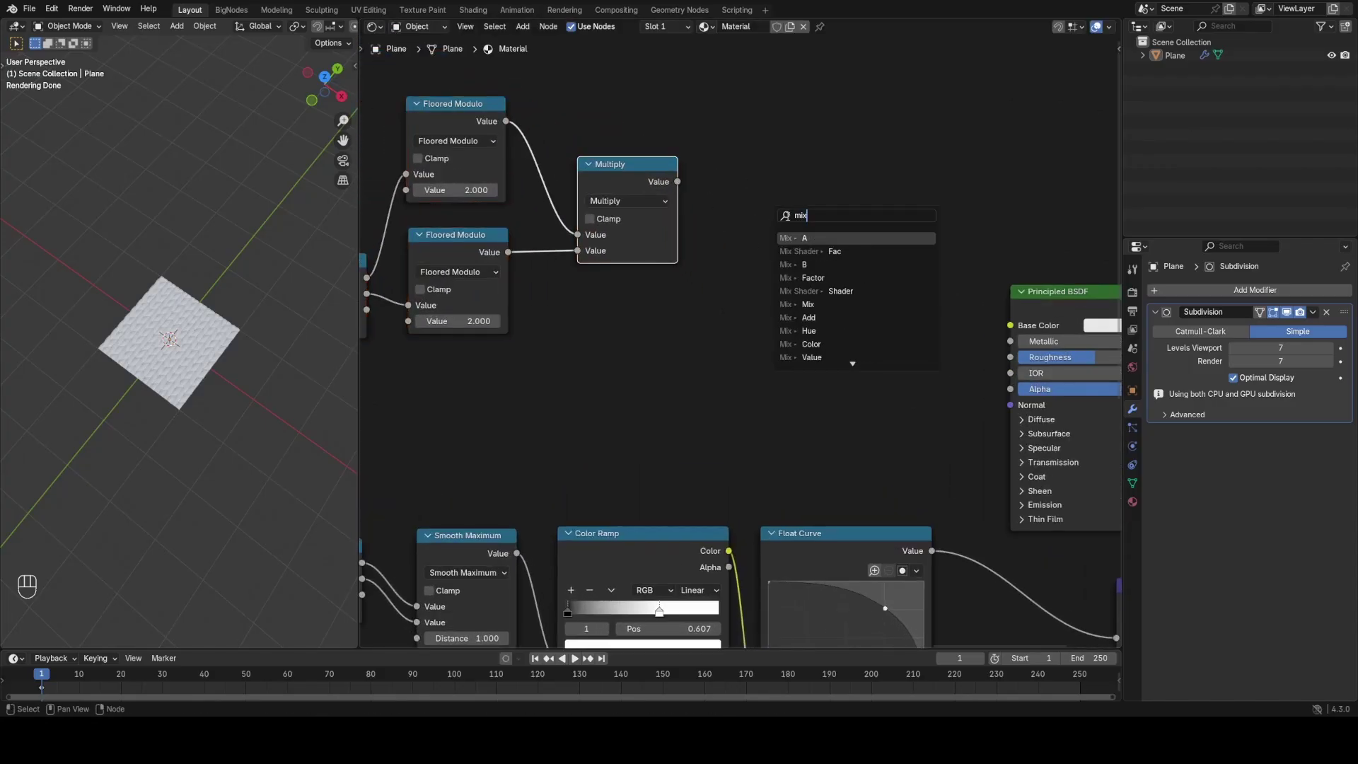
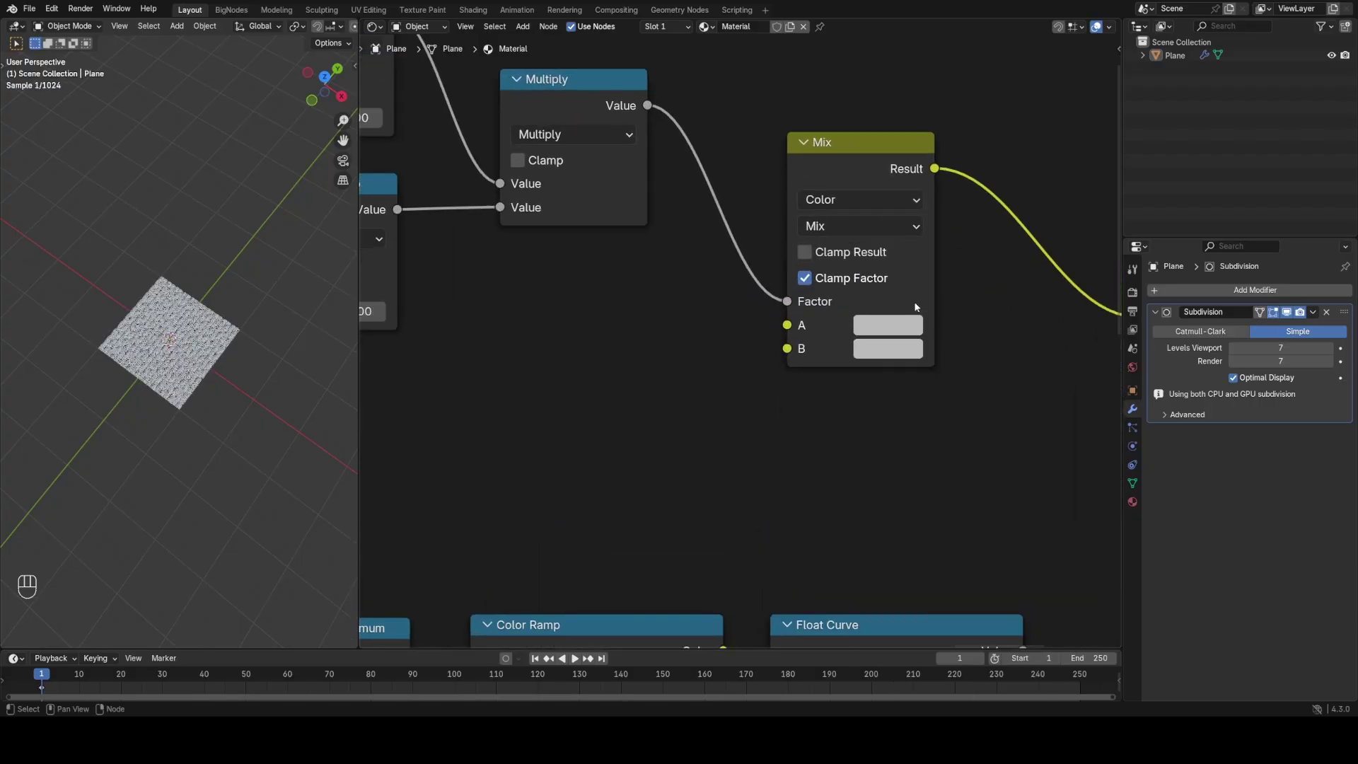
pyautogui.click(878, 337)
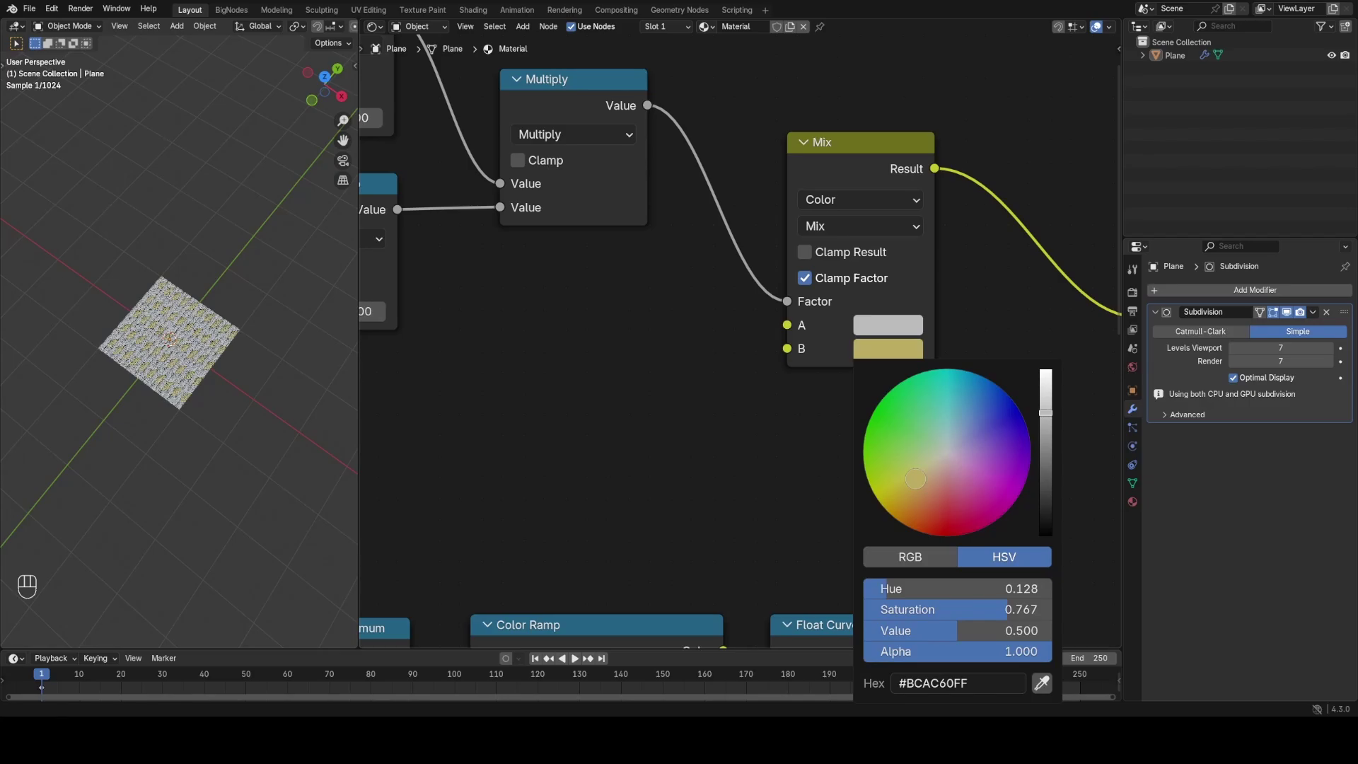
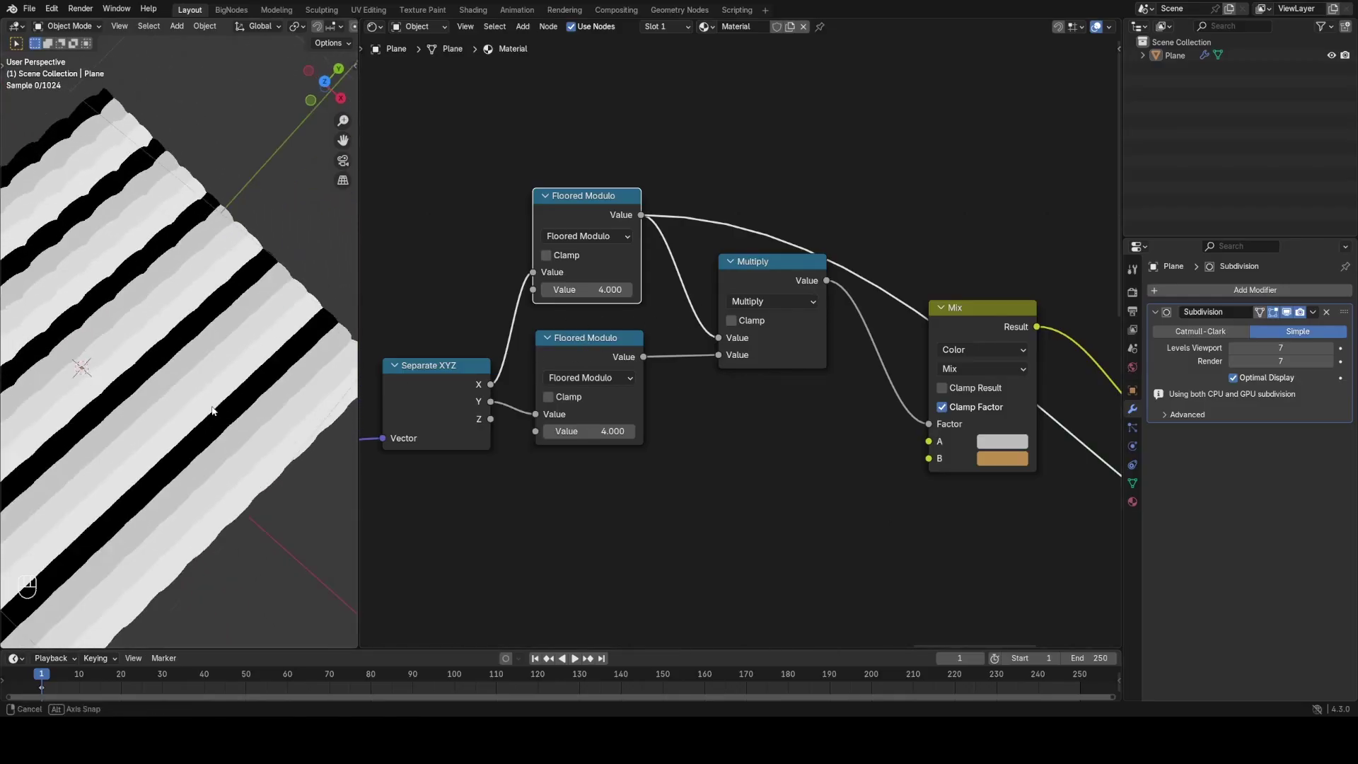
# Step: Feed snapped X and Y modulo 4 through Greater Than 0 and a Minimum node into the Mix factor
pyautogui.click(780, 277)
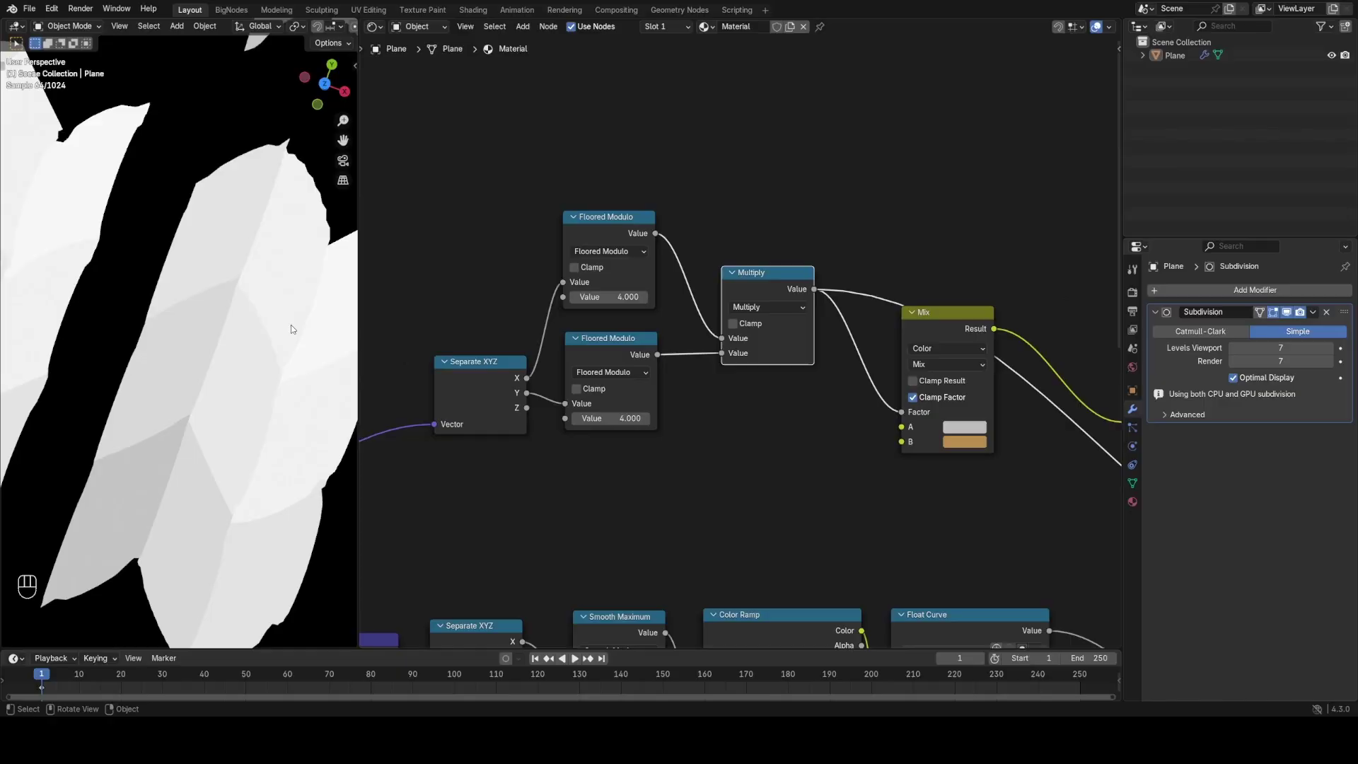
pyautogui.click(669, 238)
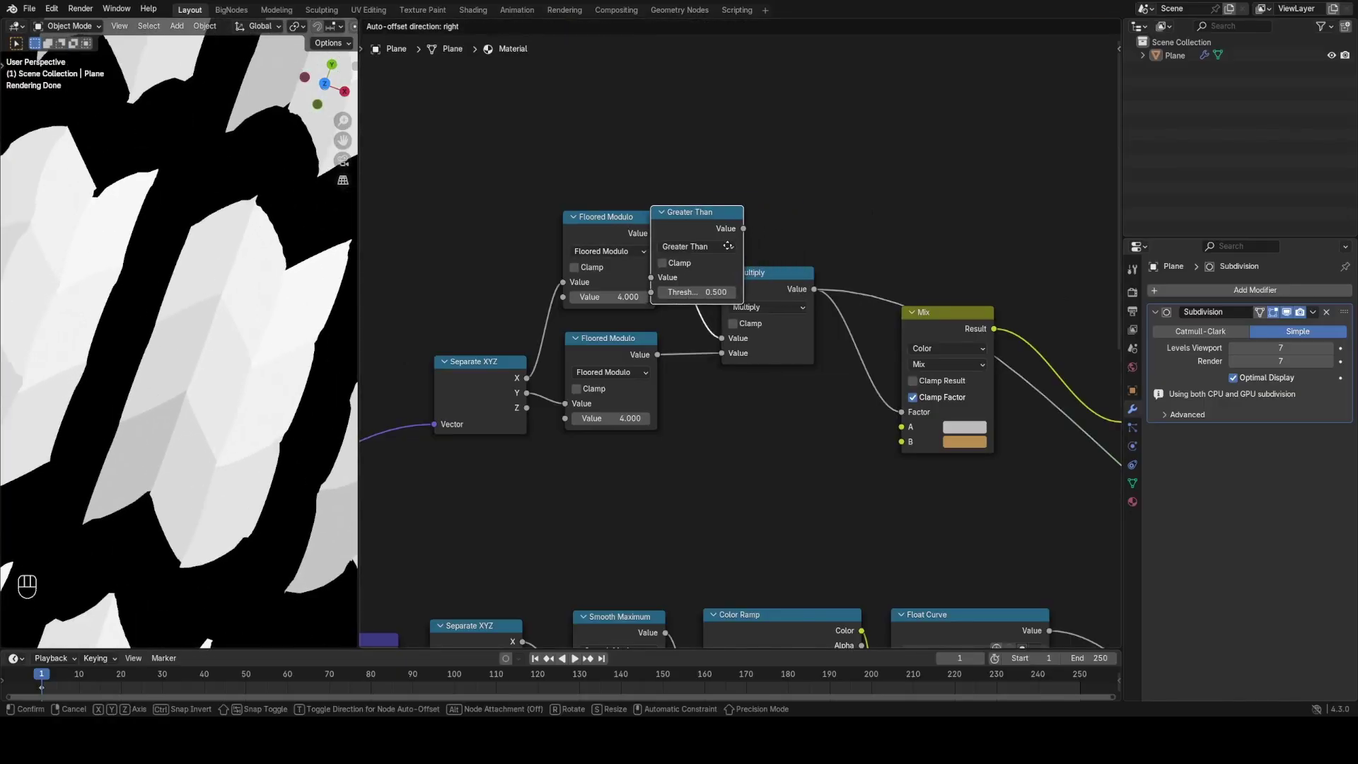
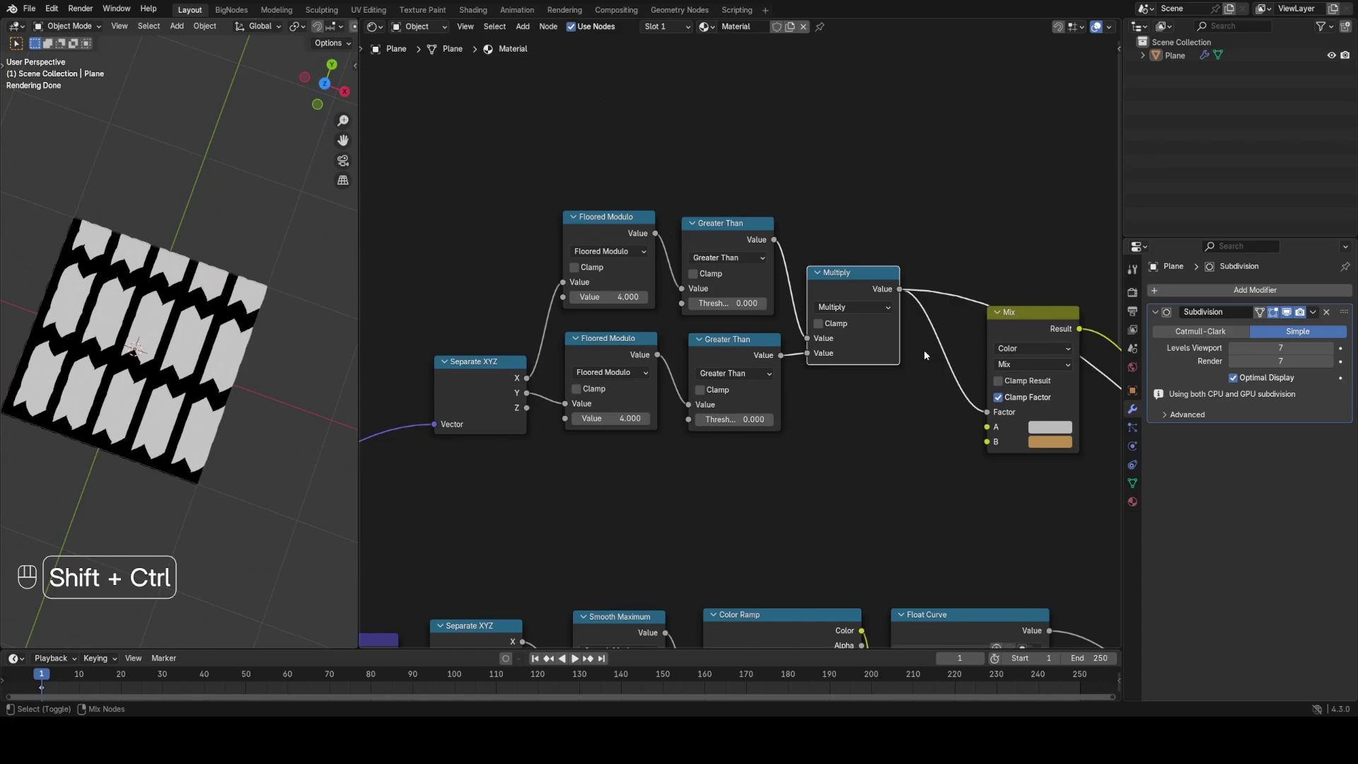
pyautogui.moveTo(870, 331); pyautogui.dragTo(465, 384)
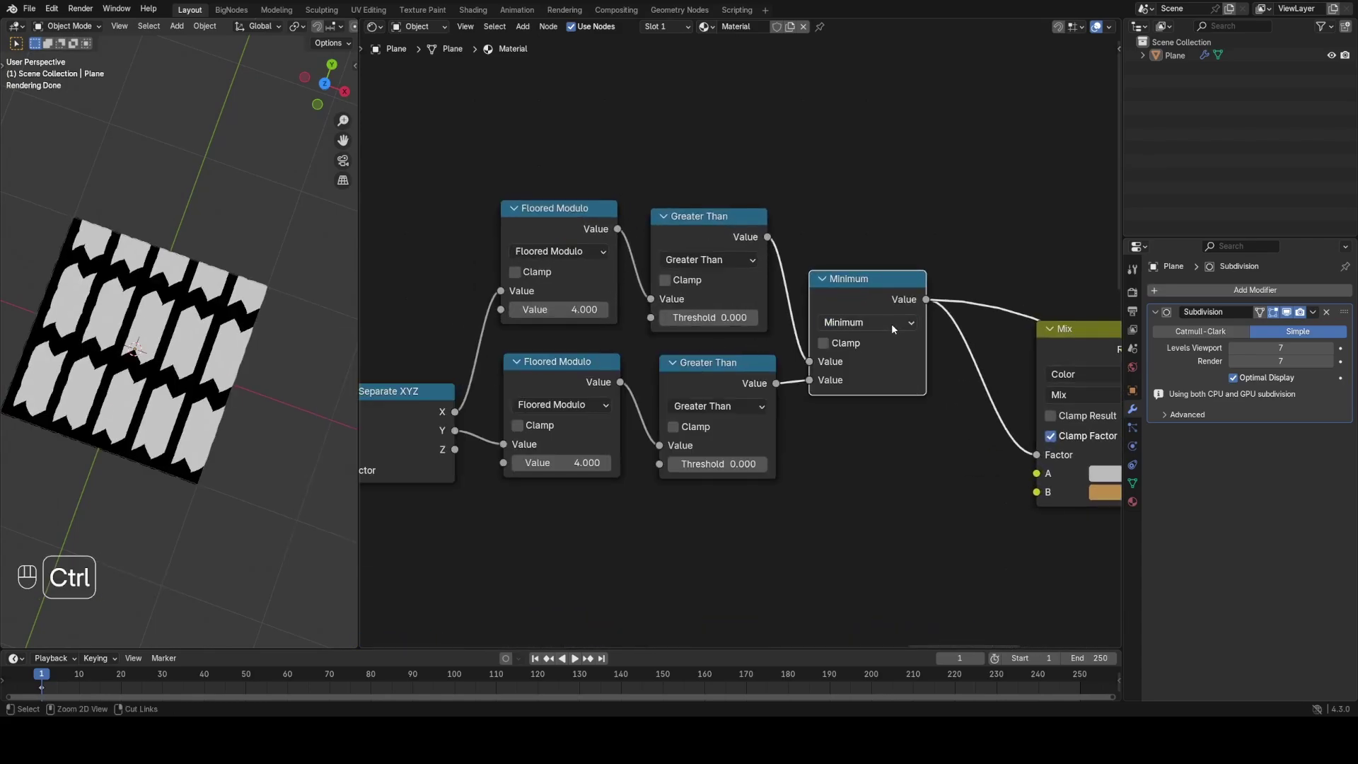
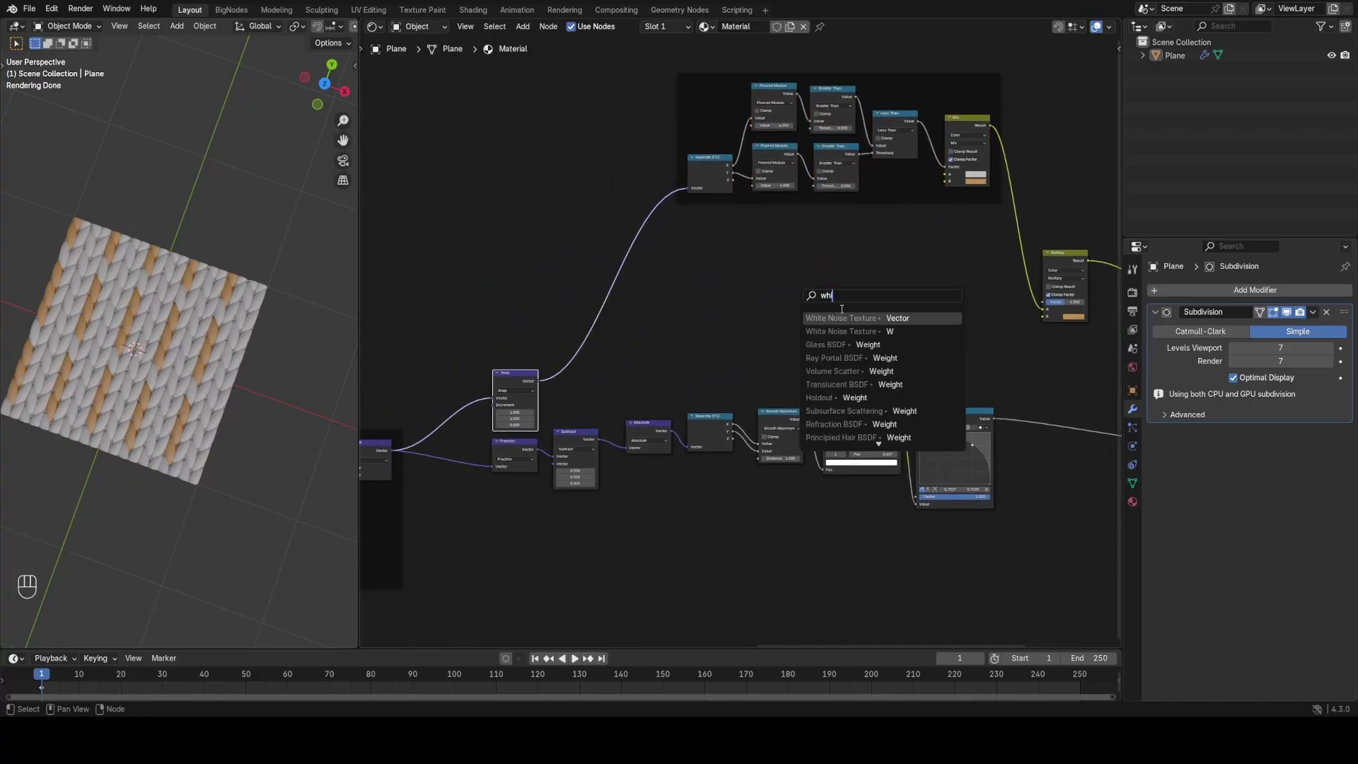
# Step: Multiply White Noise on the snapped coordinates into the Mix colour, with moduli 2 and Less Than
pyautogui.click(846, 334)
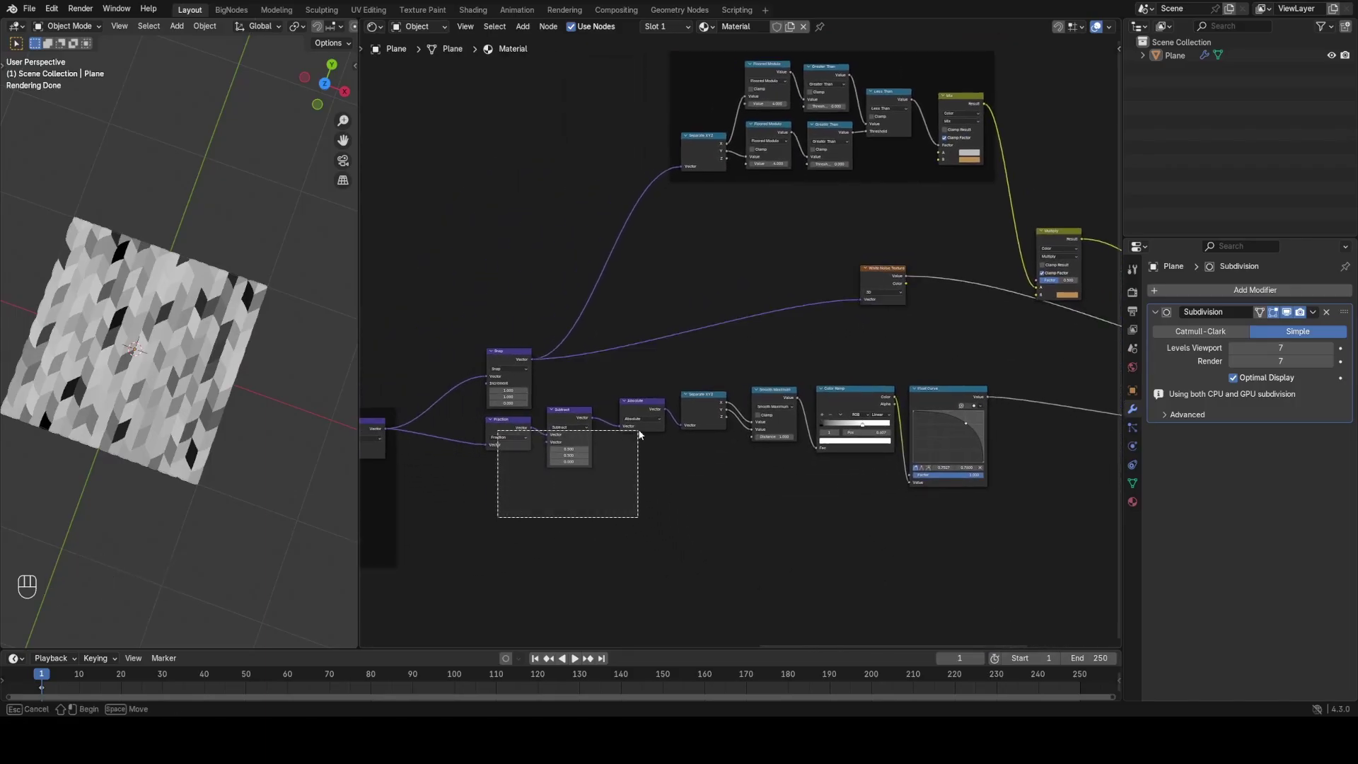
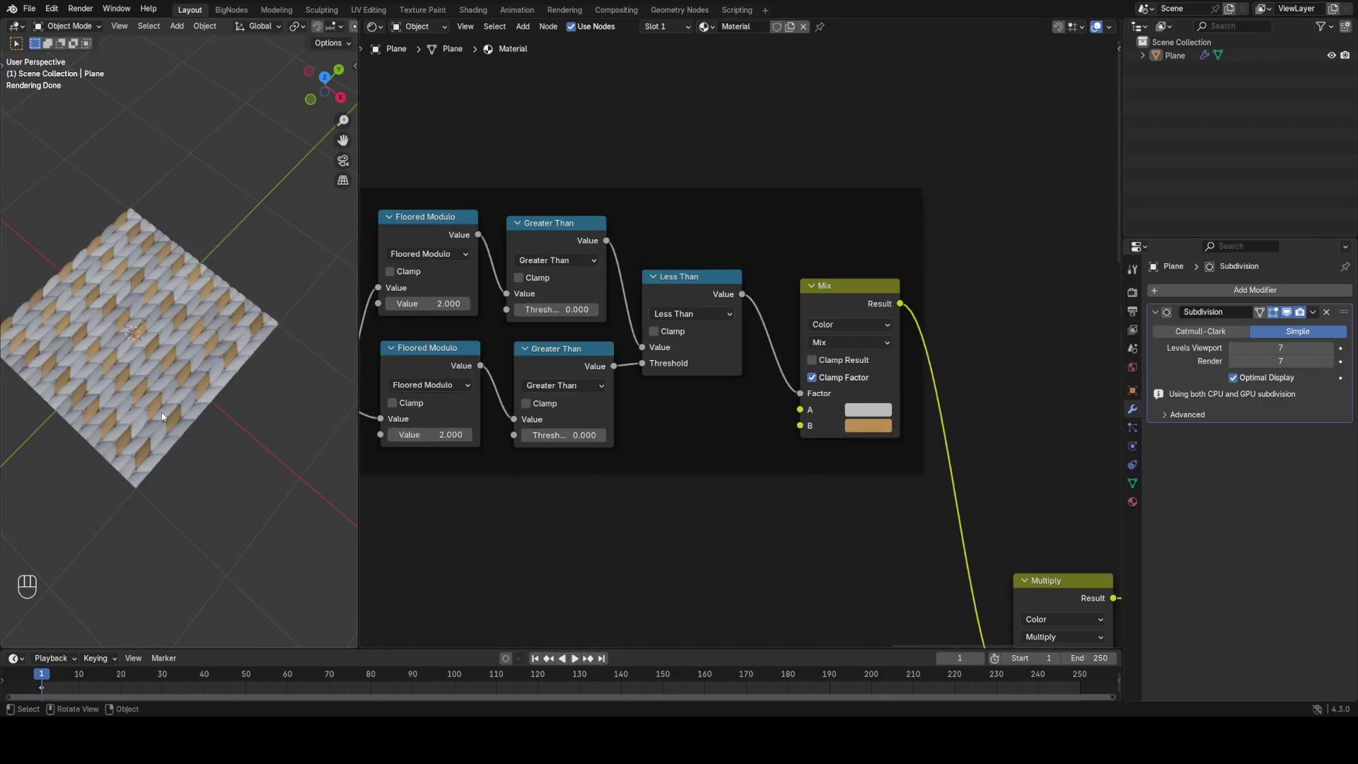
# Step: Save as fabric3.blend and rearrange the node groups into tidy frames
pyautogui.press('ctrl+s')
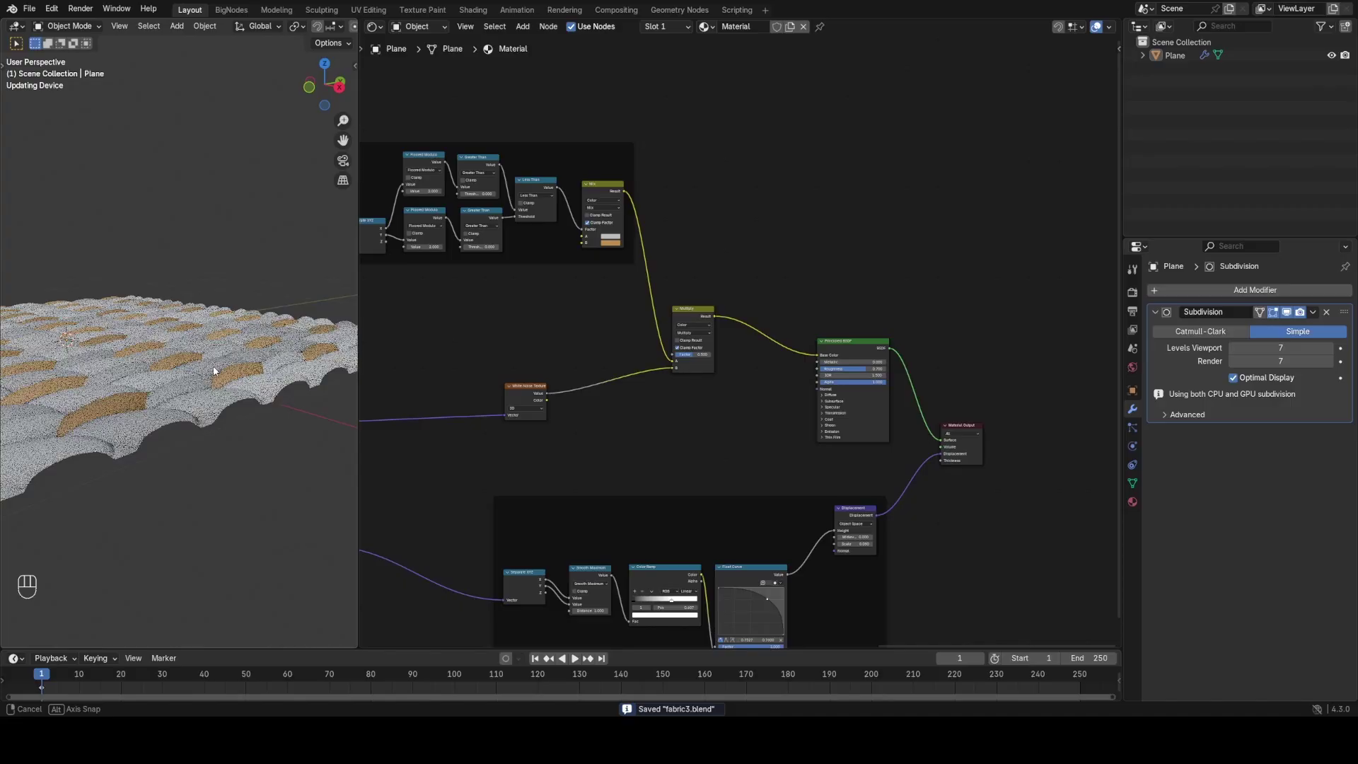
pyautogui.moveTo(219, 404); pyautogui.dragTo(293, 387)
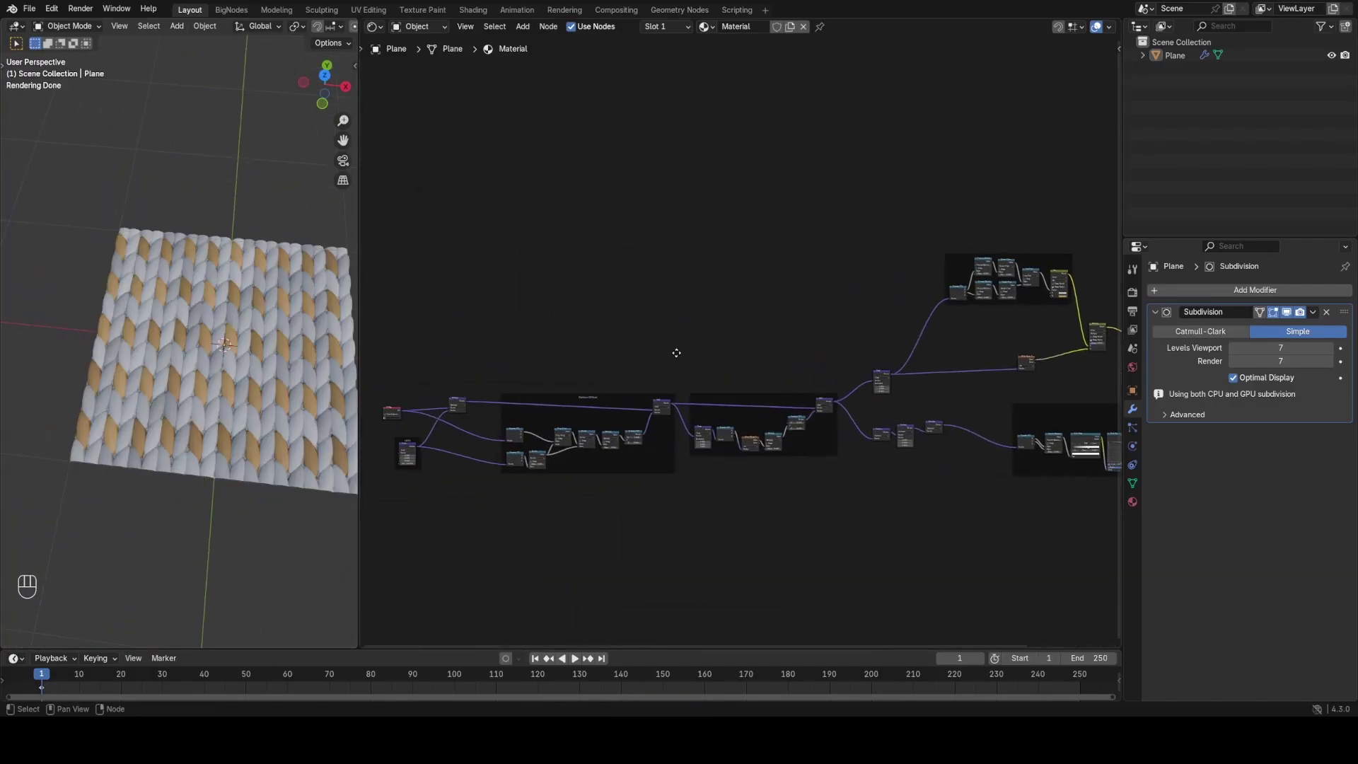
pyautogui.doubleClick(514, 386)
pyautogui.press('g')
pyautogui.click(492, 392)
pyautogui.moveTo(514, 371); pyautogui.dragTo(565, 392)
pyautogui.click(936, 472)
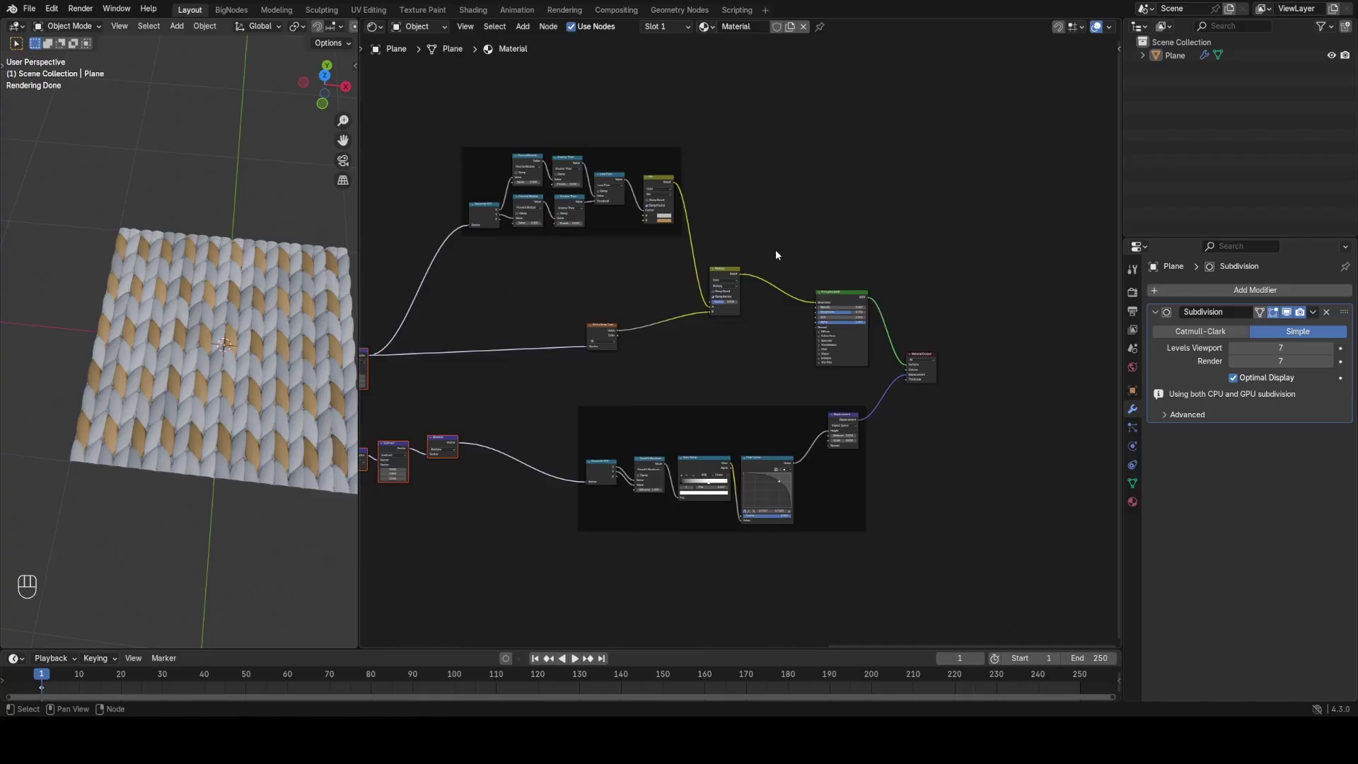
# Step: Inspect the grey-and-tan chevron knit, pan to the Scale node and Pattern Offset frame, and save again
pyautogui.moveTo(192, 360); pyautogui.dragTo(148, 333)
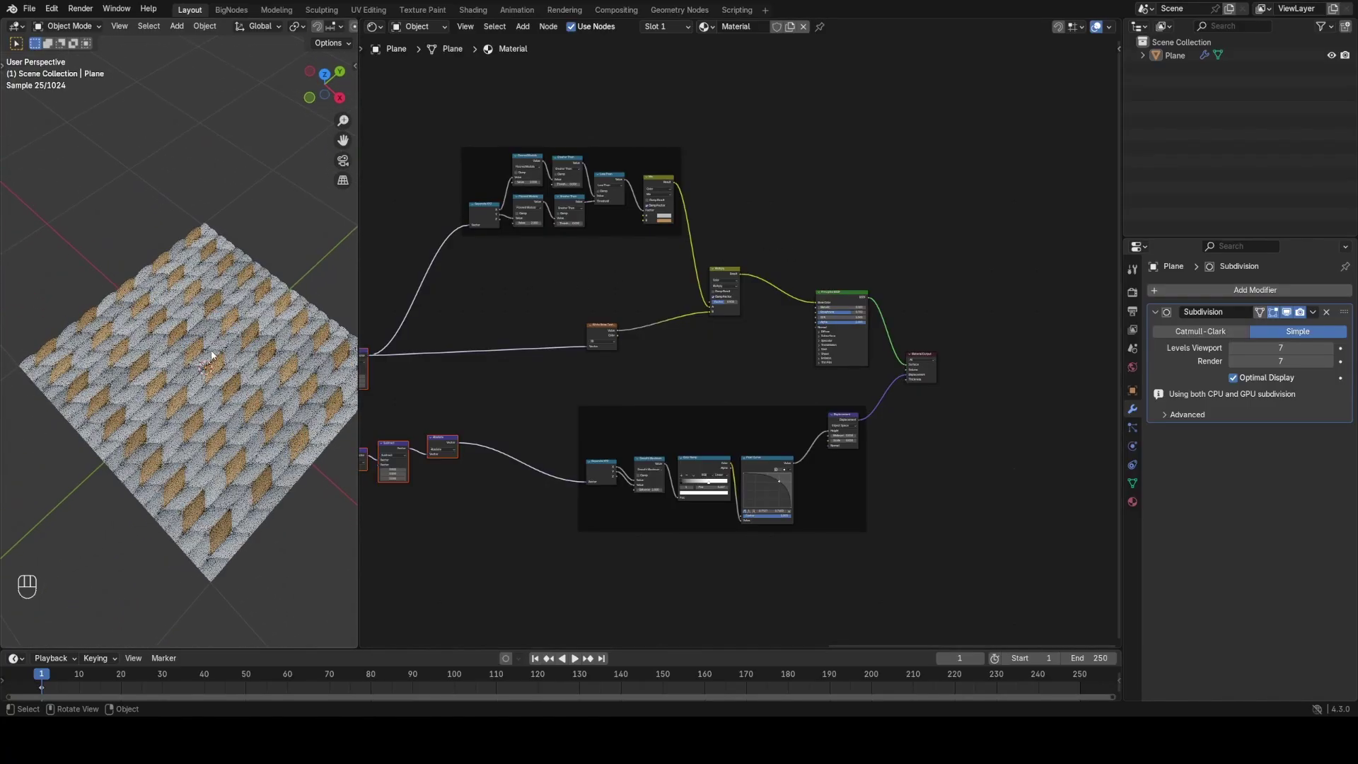
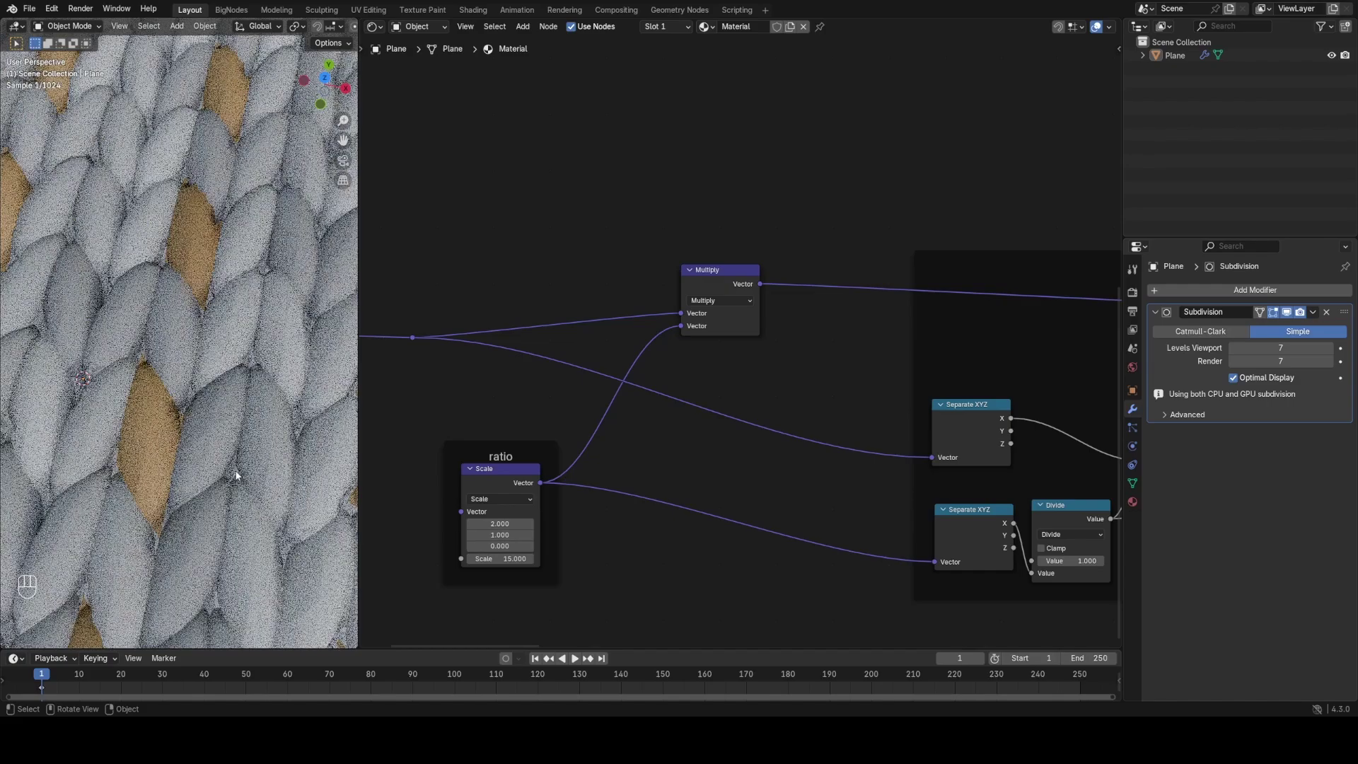
pyautogui.moveTo(143, 428); pyautogui.dragTo(162, 388)
pyautogui.click(193, 289)
pyautogui.middleClick(238, 355)
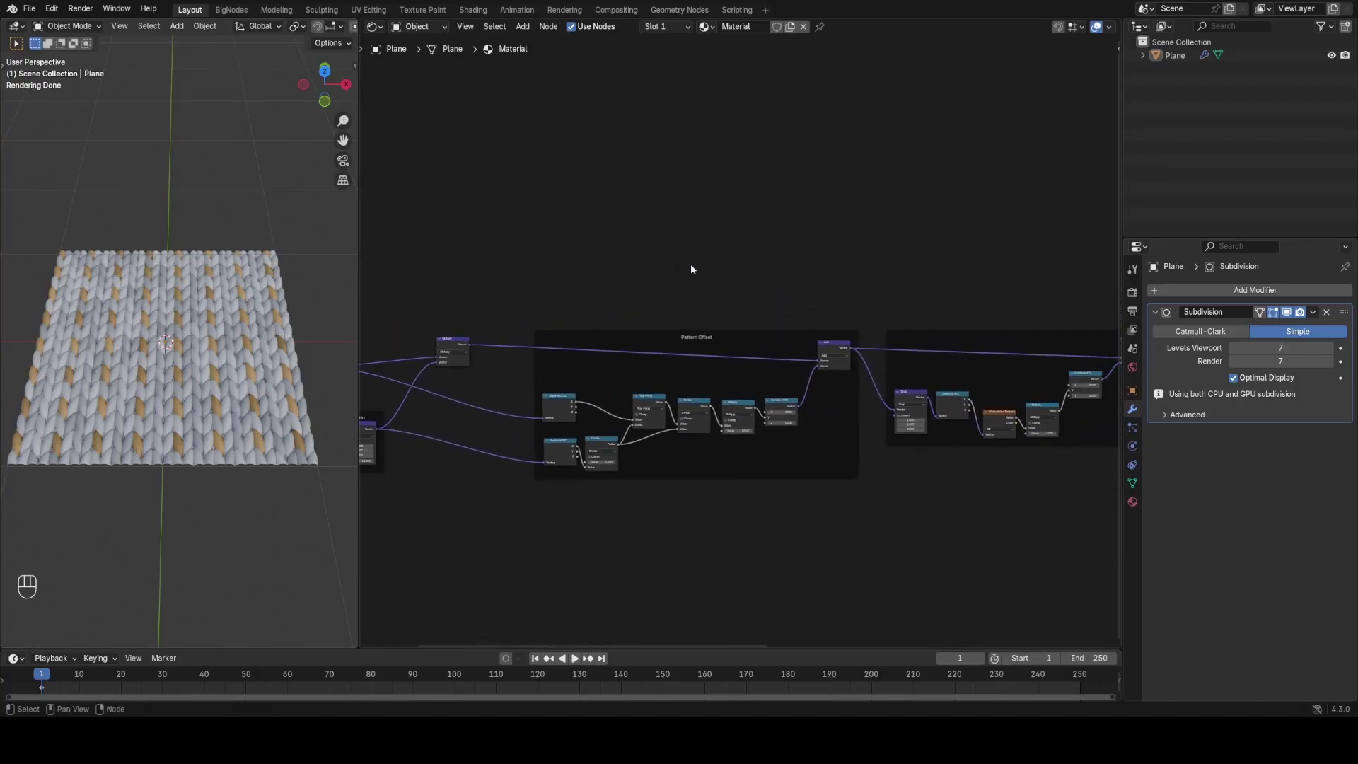
pyautogui.click(688, 246)
pyautogui.press('ctrl+s')
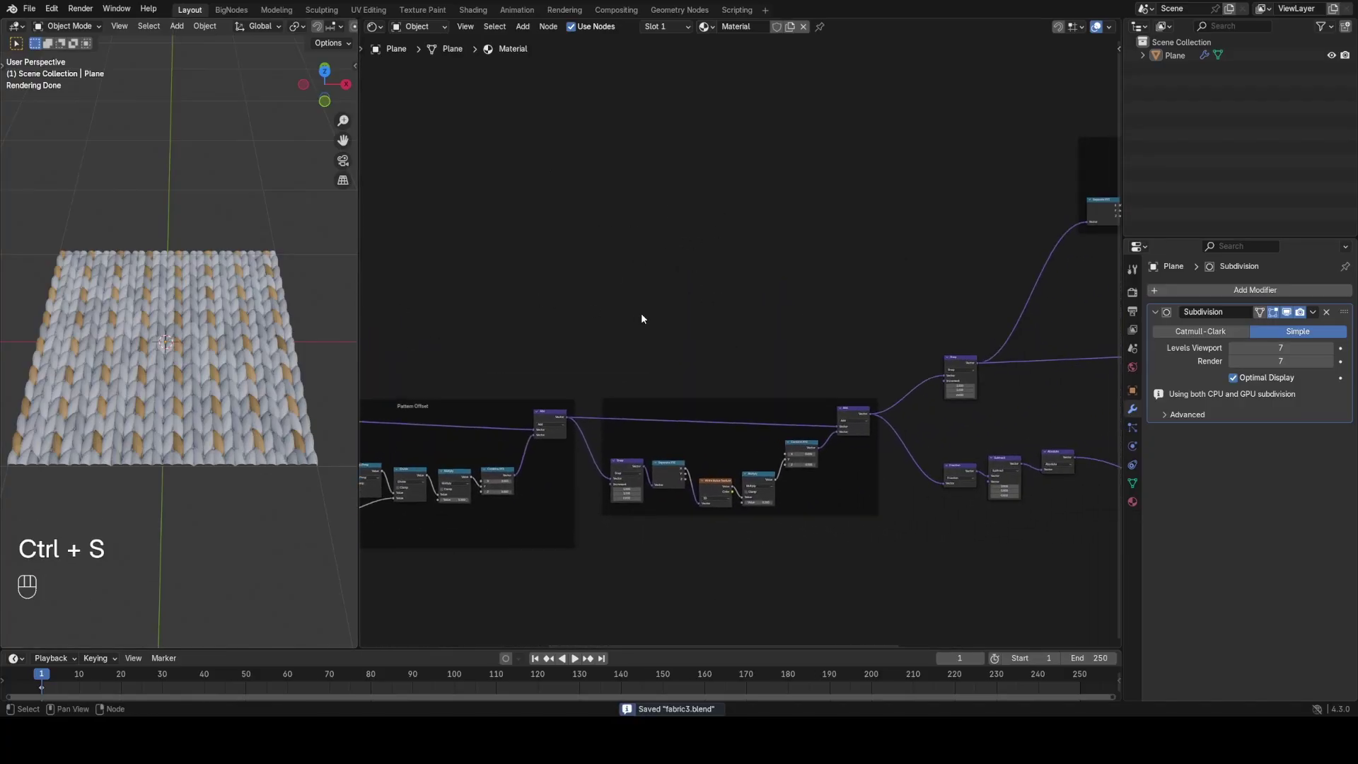